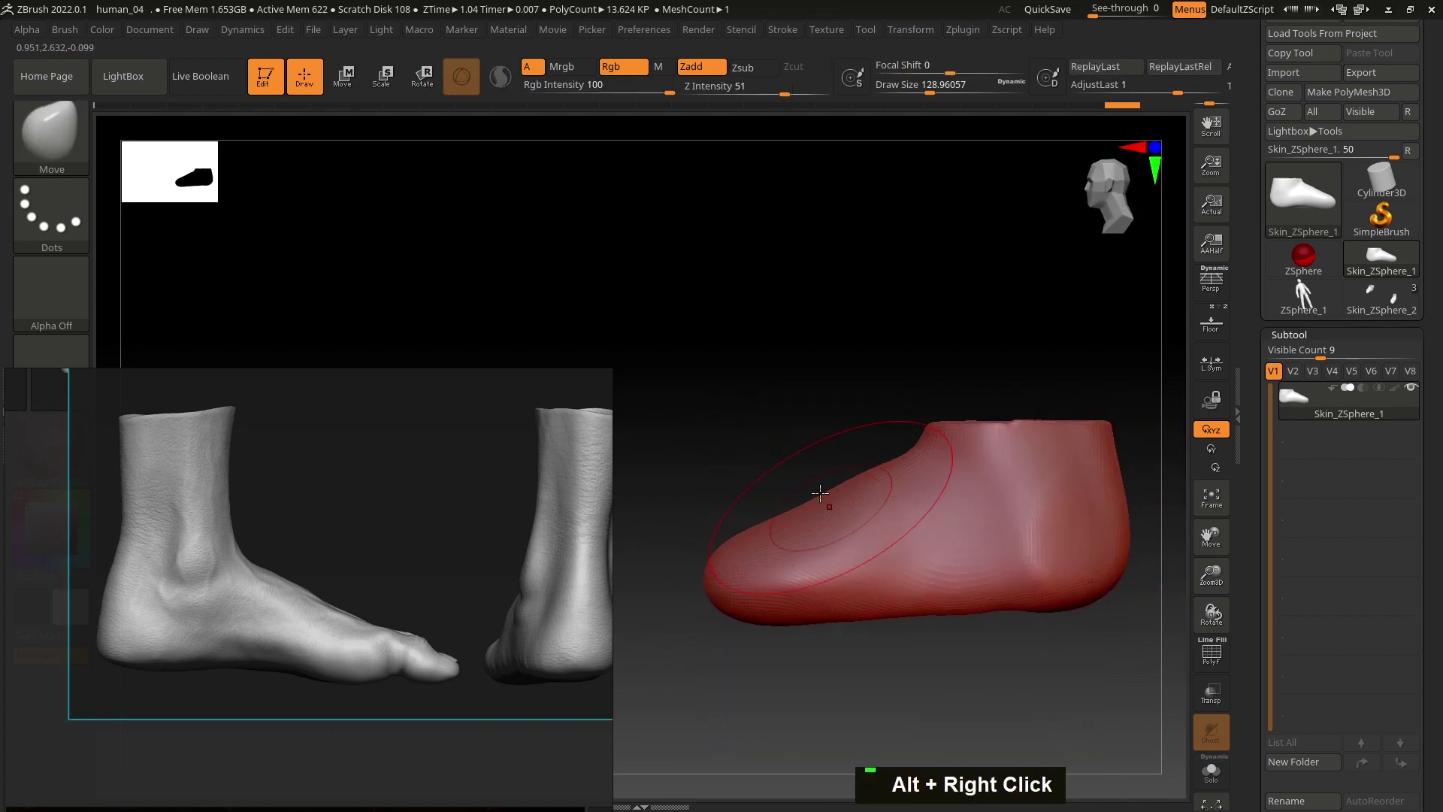
Step: Push and pull the red foot blockout with a smaller Move brush to taper the toe end
right_click(882, 552)
right_click(854, 547)
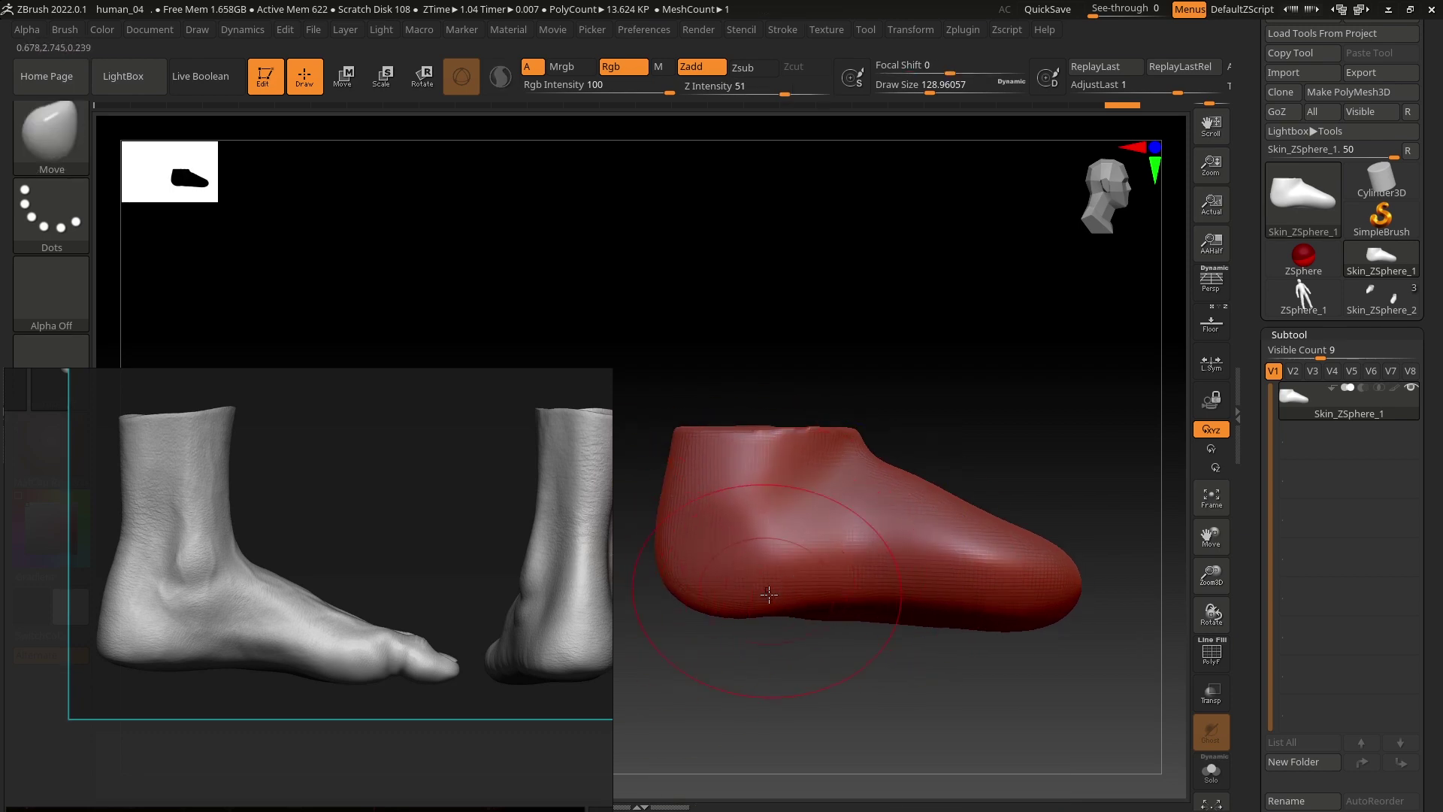
right_click(827, 595)
key(s)
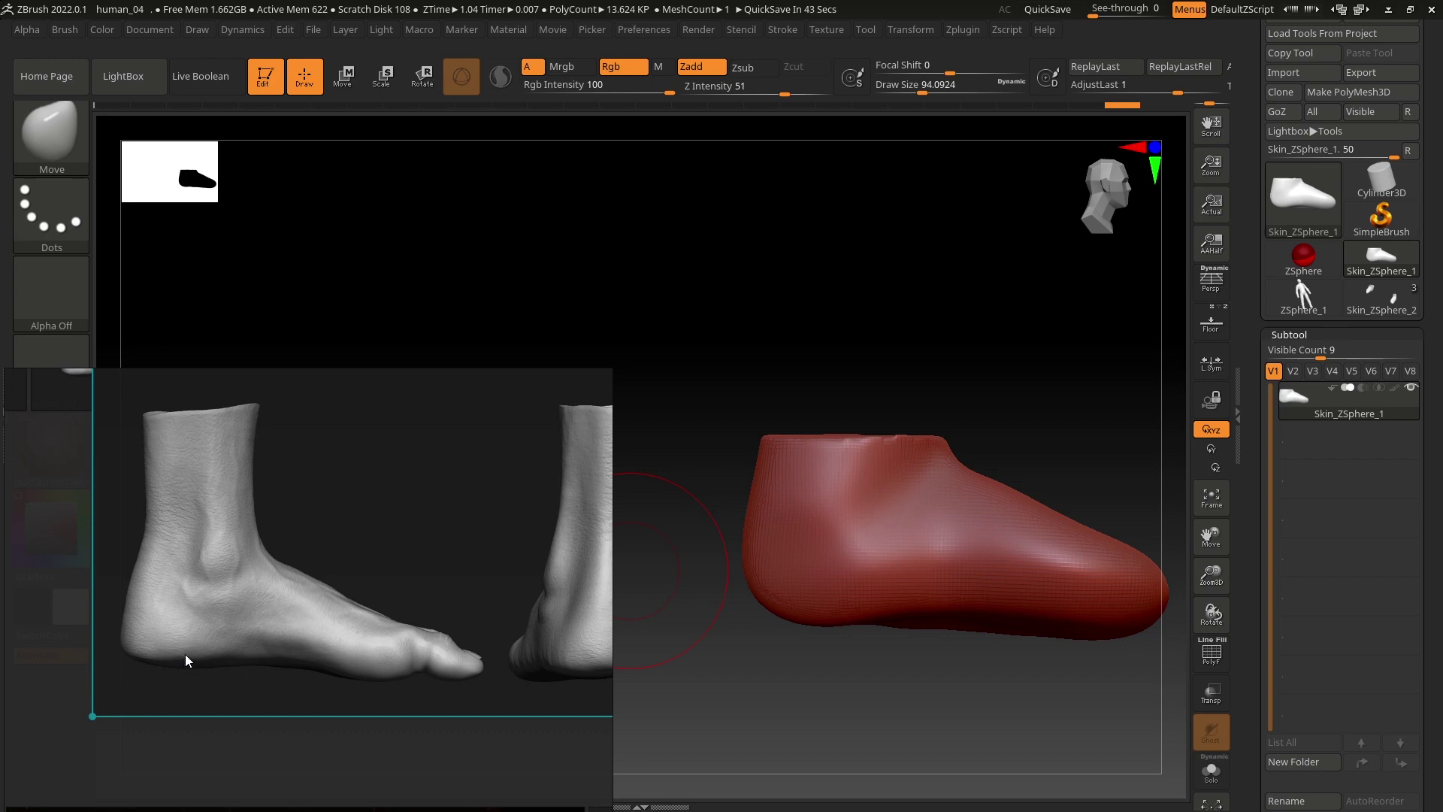
right_click(993, 617)
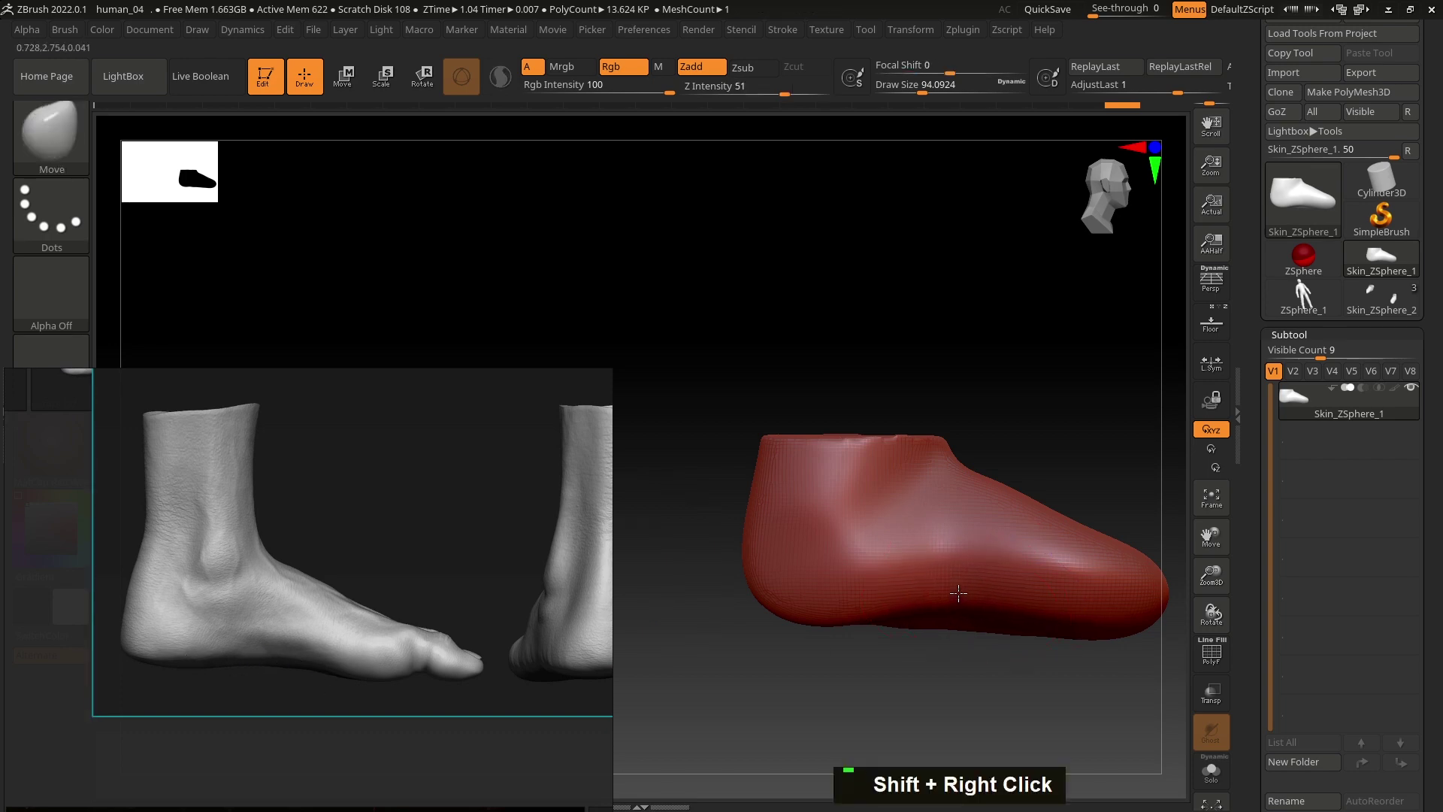
double_click(974, 611)
right_click(753, 616)
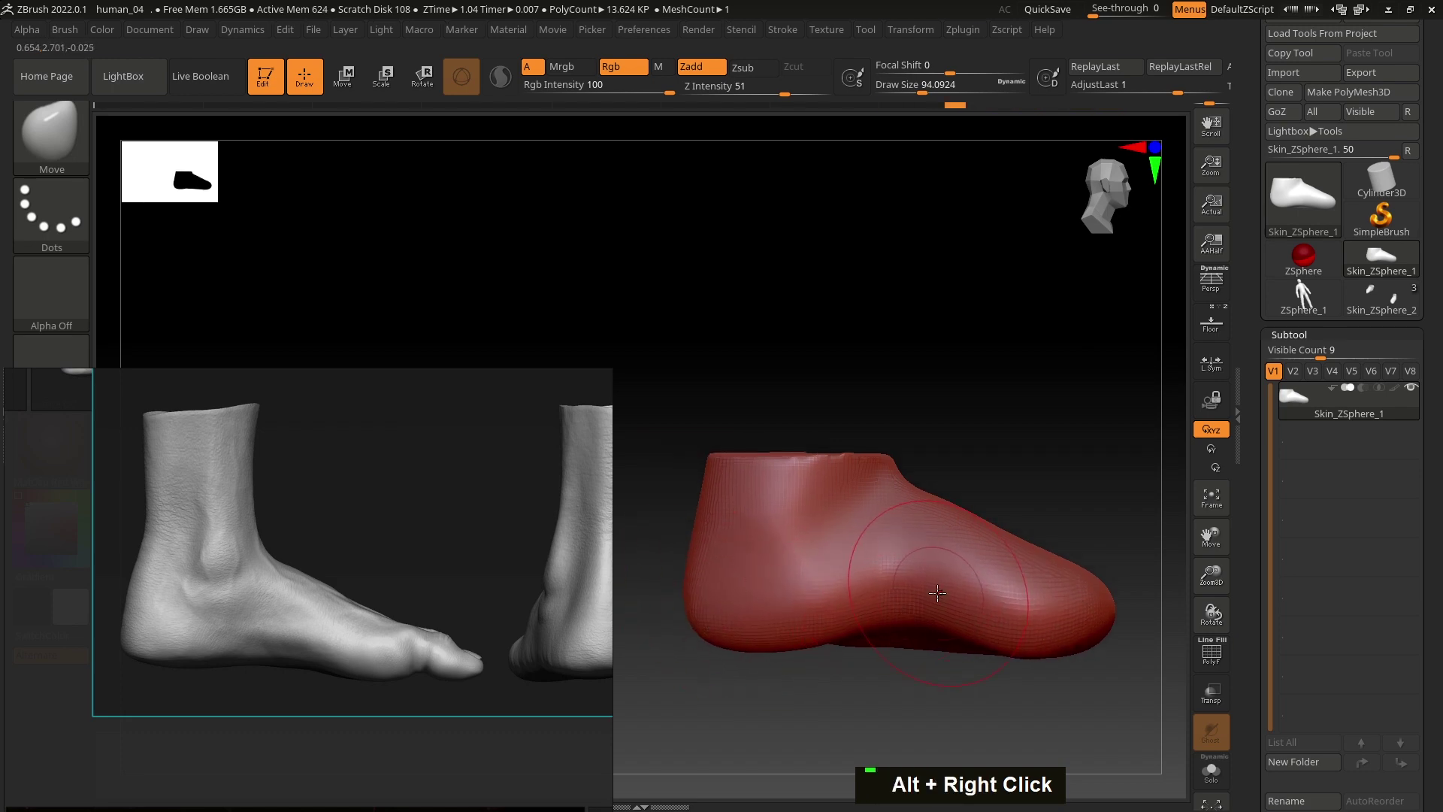
Step: Round off the toe end of the foot to follow the reference silhouette
right_click(959, 633)
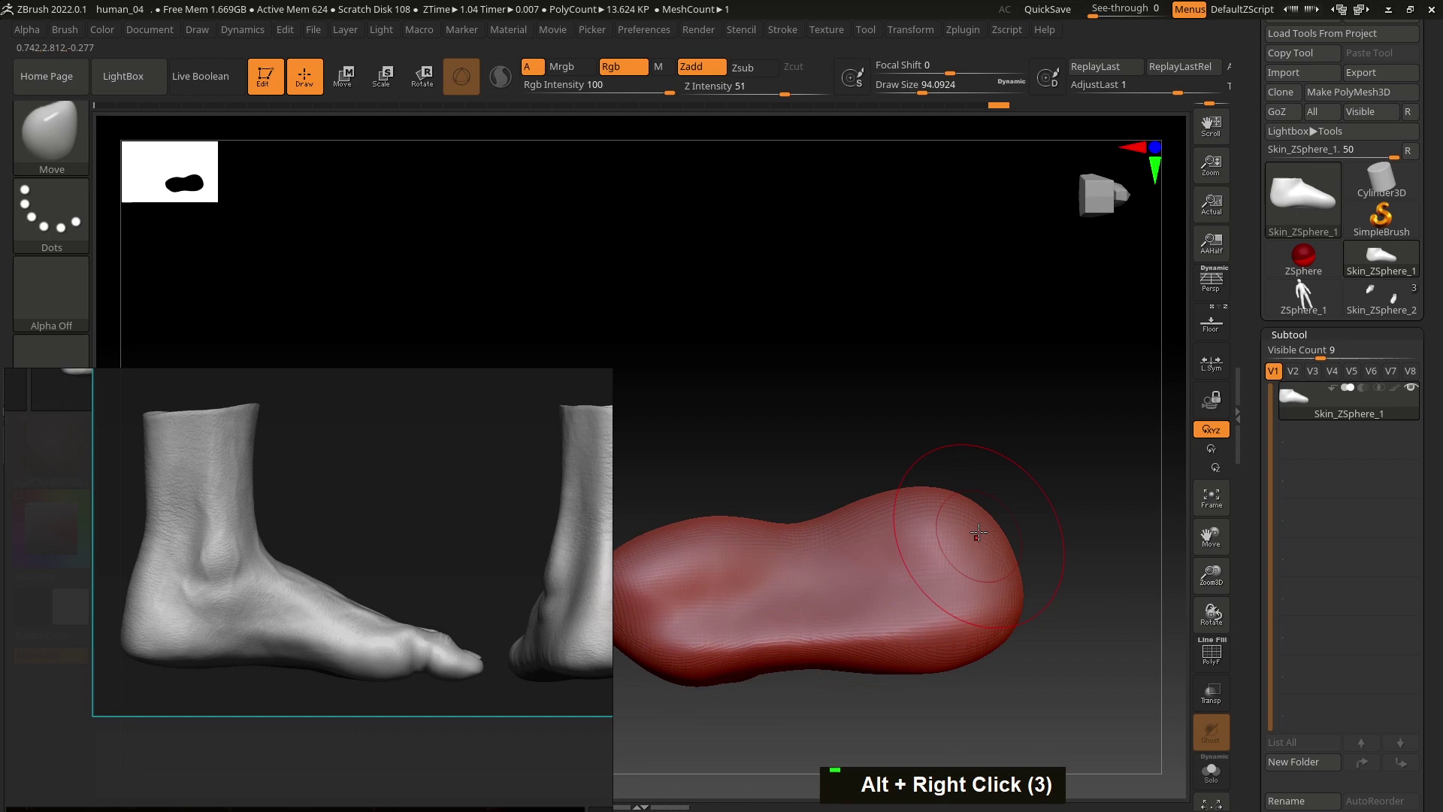
right_click(927, 498)
double_click(857, 537)
click(945, 547)
right_click(998, 541)
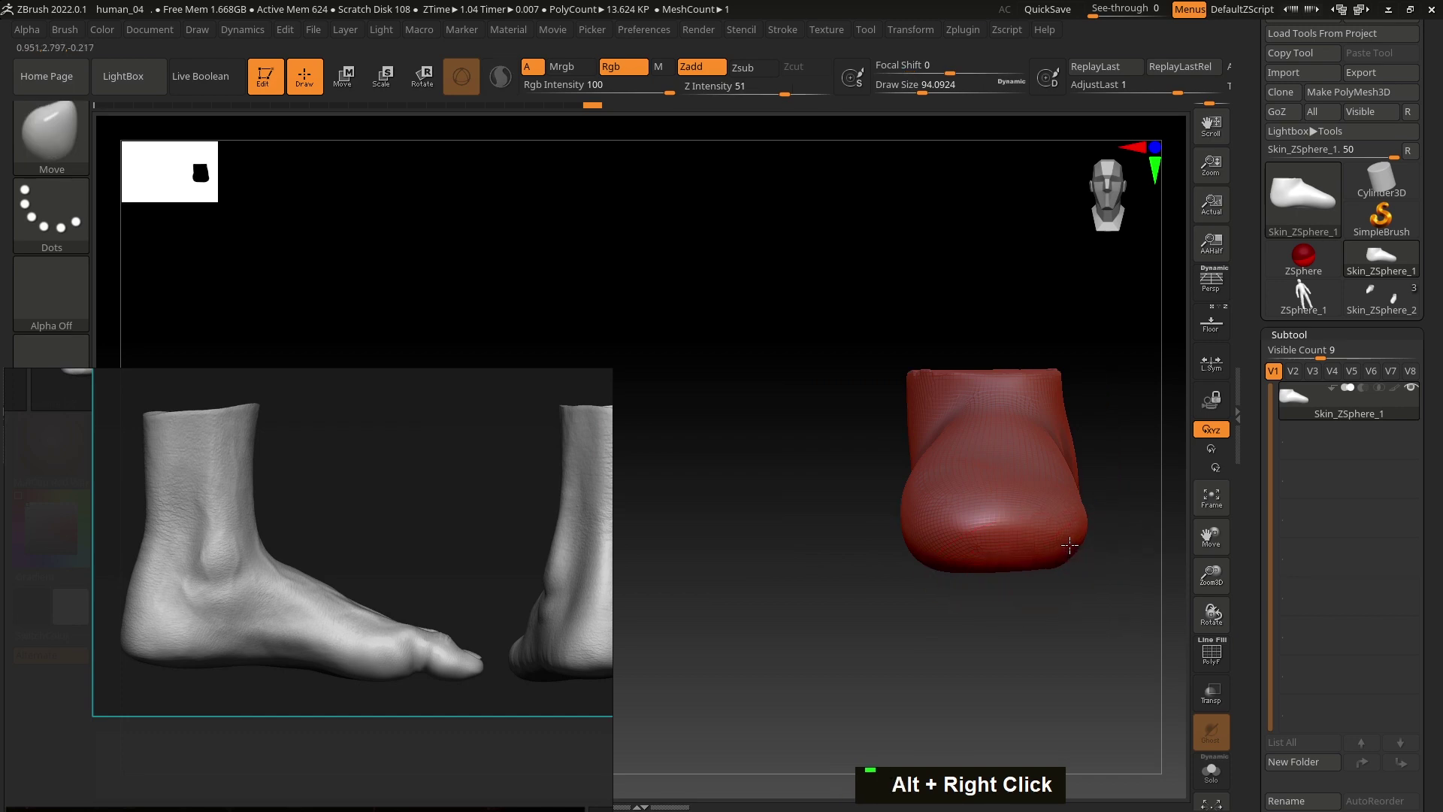
right_click(960, 520)
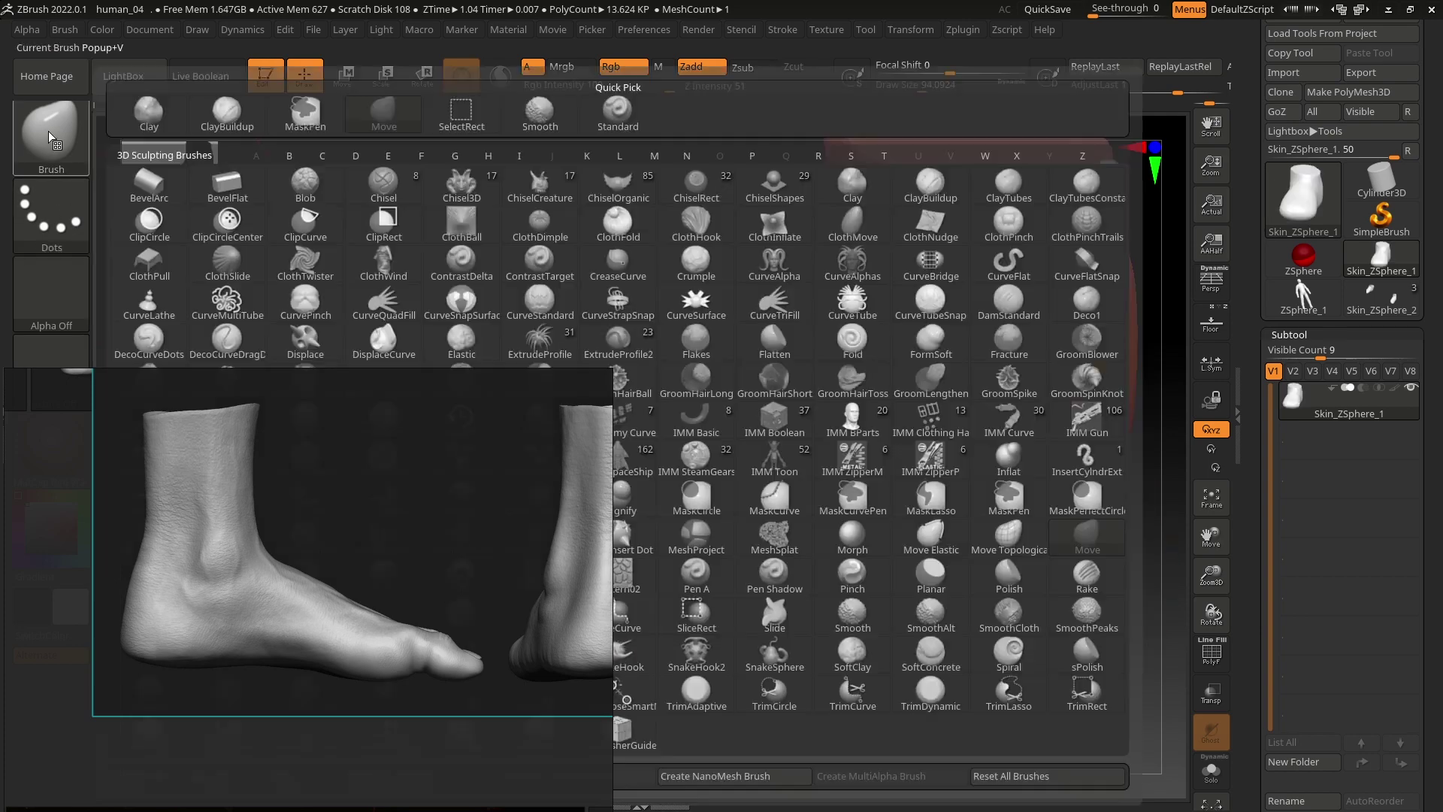
Step: Flatten the front of the toe end with TrimDynamic and smooth it with Shift
right_click(393, 541)
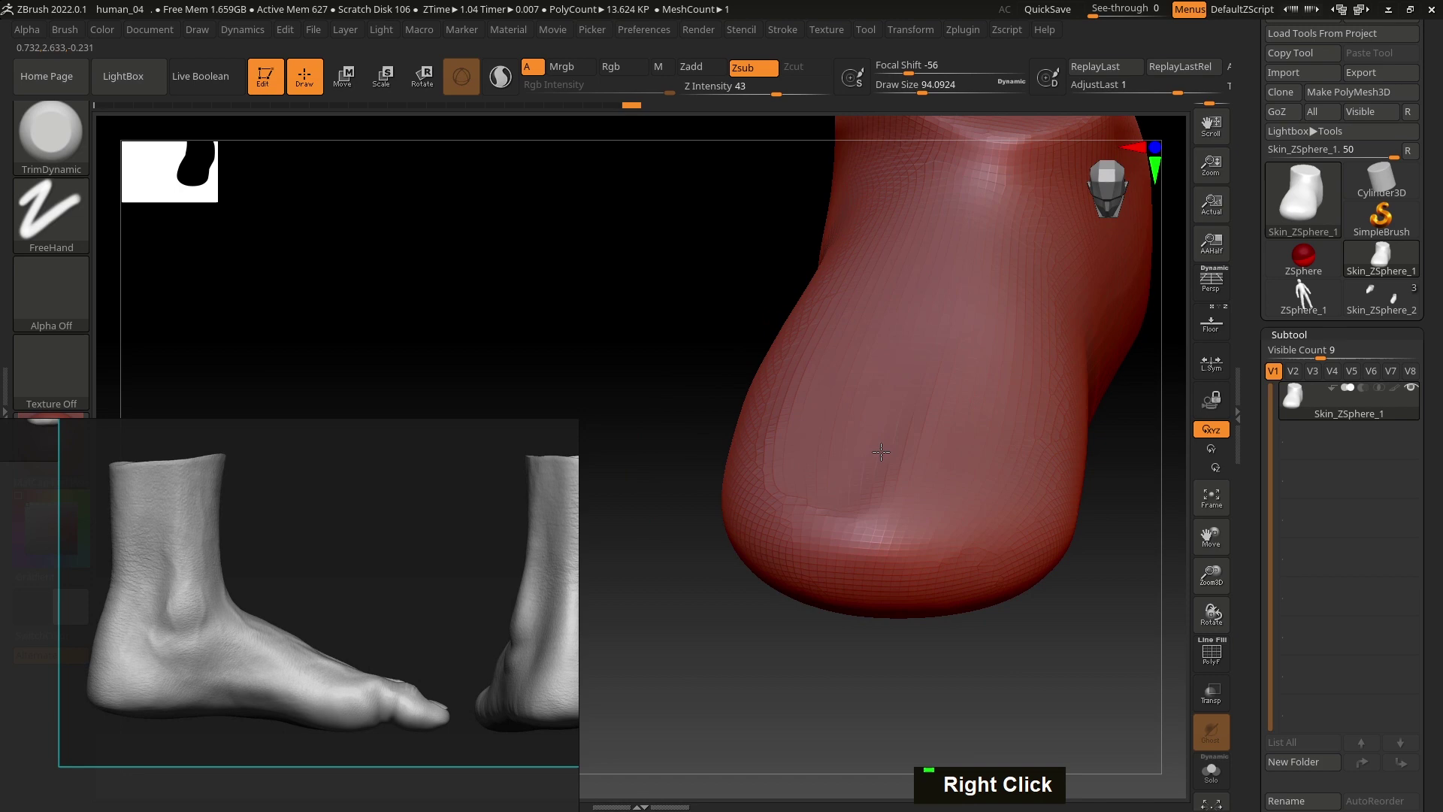
key(s)
click(966, 345)
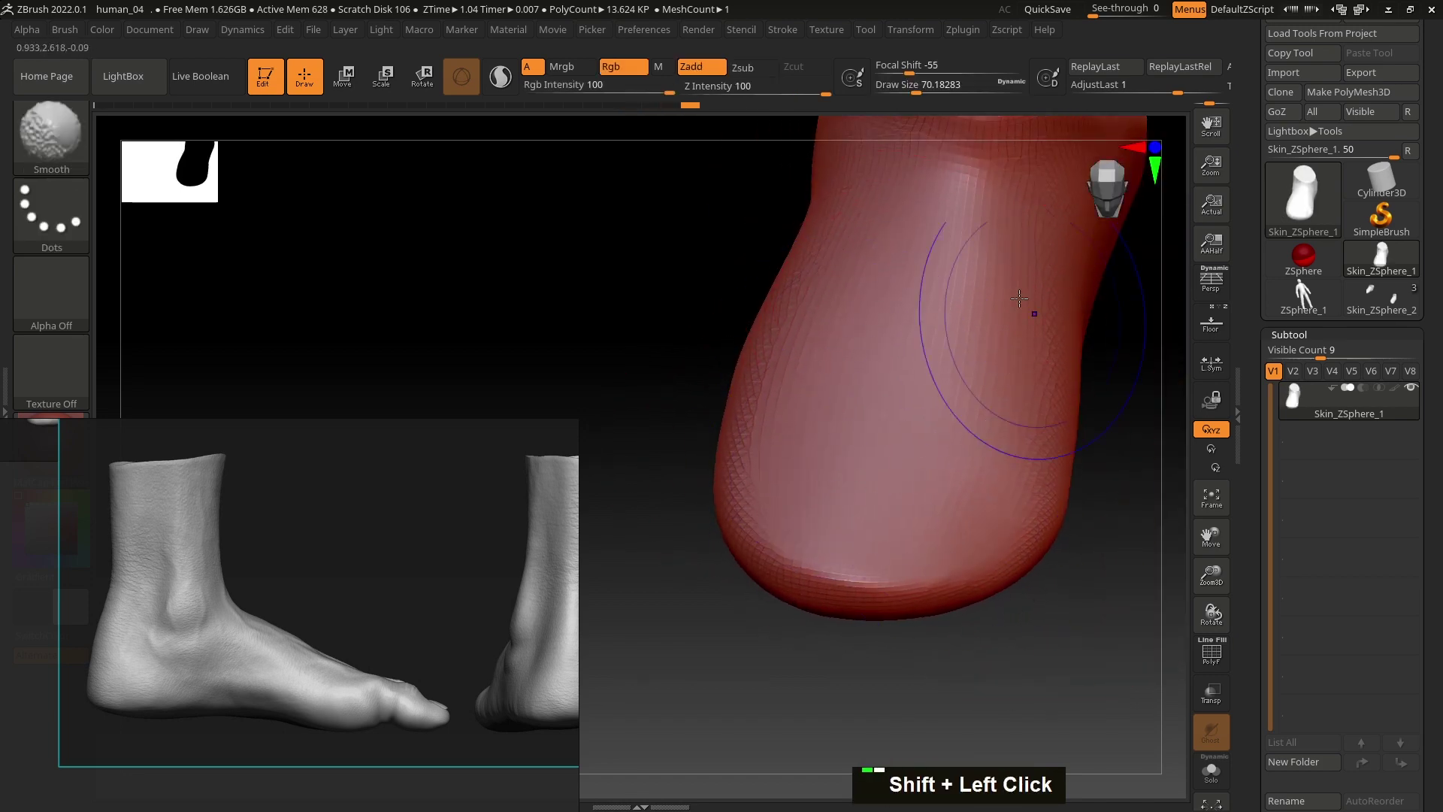
click(1008, 296)
Step: Trim the sole flat and bring the foot back to the side view
right_click(1008, 296)
click(853, 432)
double_click(791, 396)
right_click(920, 498)
right_click(944, 480)
right_click(919, 458)
Step: Shift the foot blockout over the semi-transparent side-view reference foot
text(bs)
double_click(973, 315)
right_click(940, 392)
right_click(925, 418)
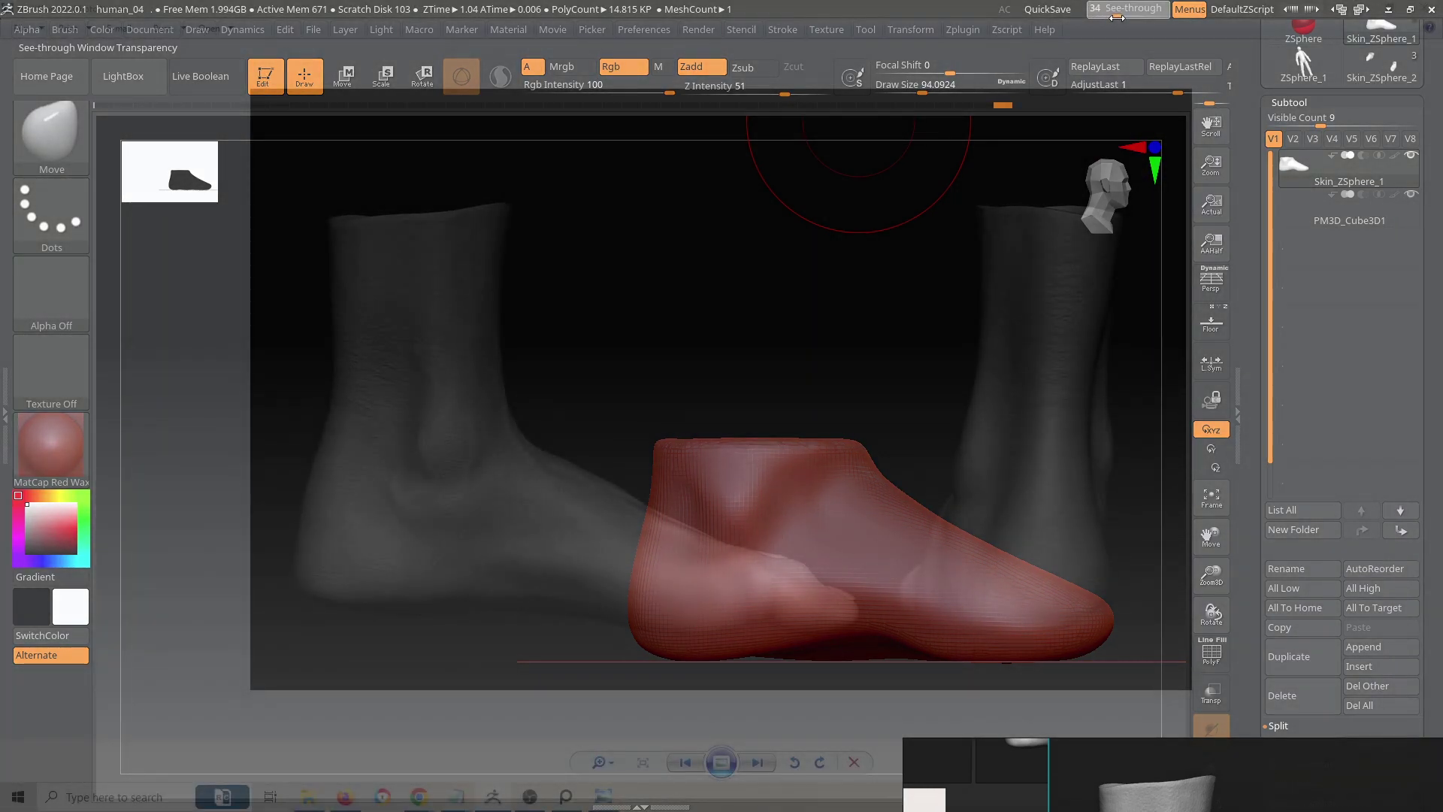
right_click(964, 510)
right_click(697, 453)
right_click(847, 467)
right_click(789, 449)
right_click(740, 498)
right_click(741, 497)
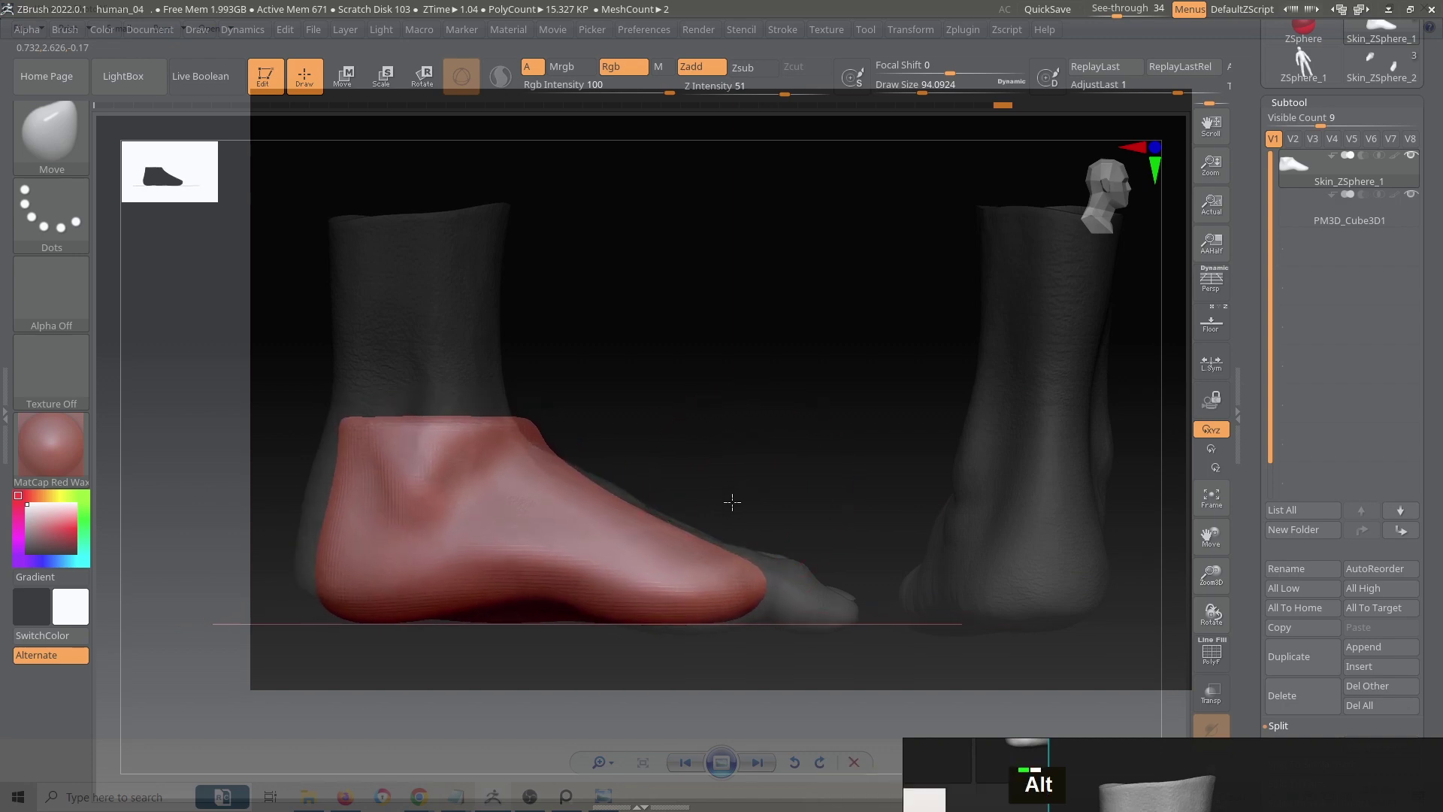
right_click(740, 495)
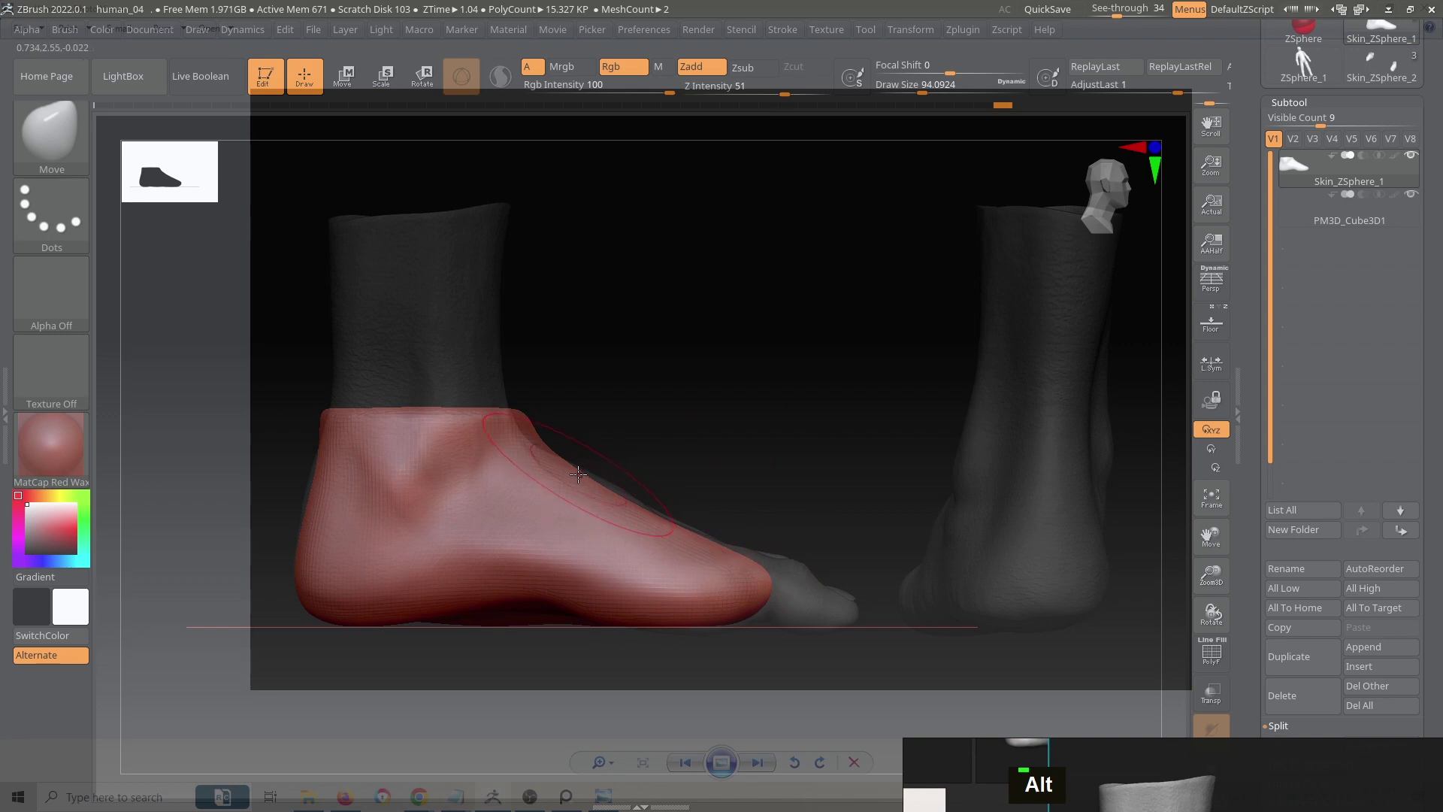
Step: Reshape the heel and instep with the Move brush to match the reference profile
text(s)
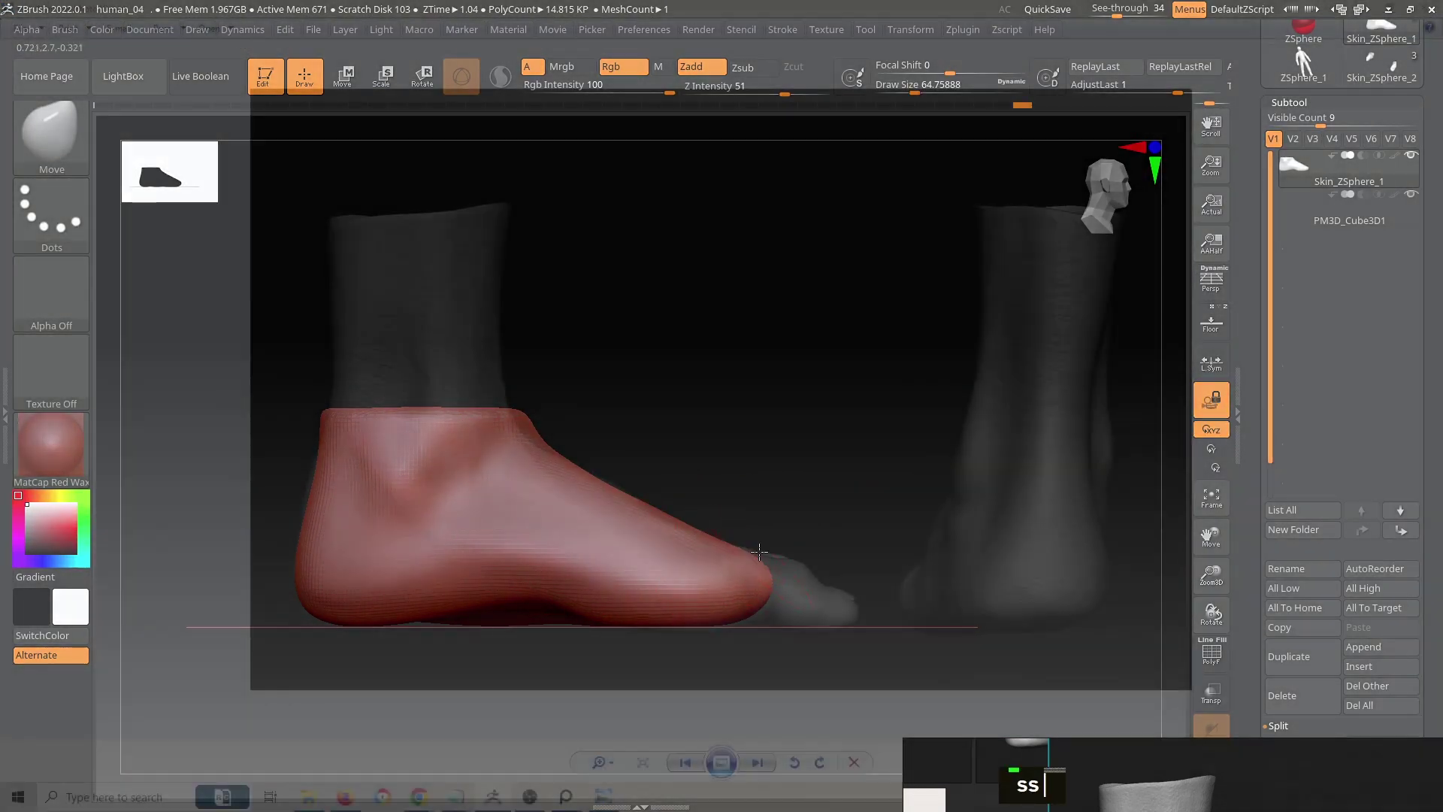
double_click(666, 621)
key(s)
double_click(535, 581)
key(s)
double_click(418, 619)
key(s)
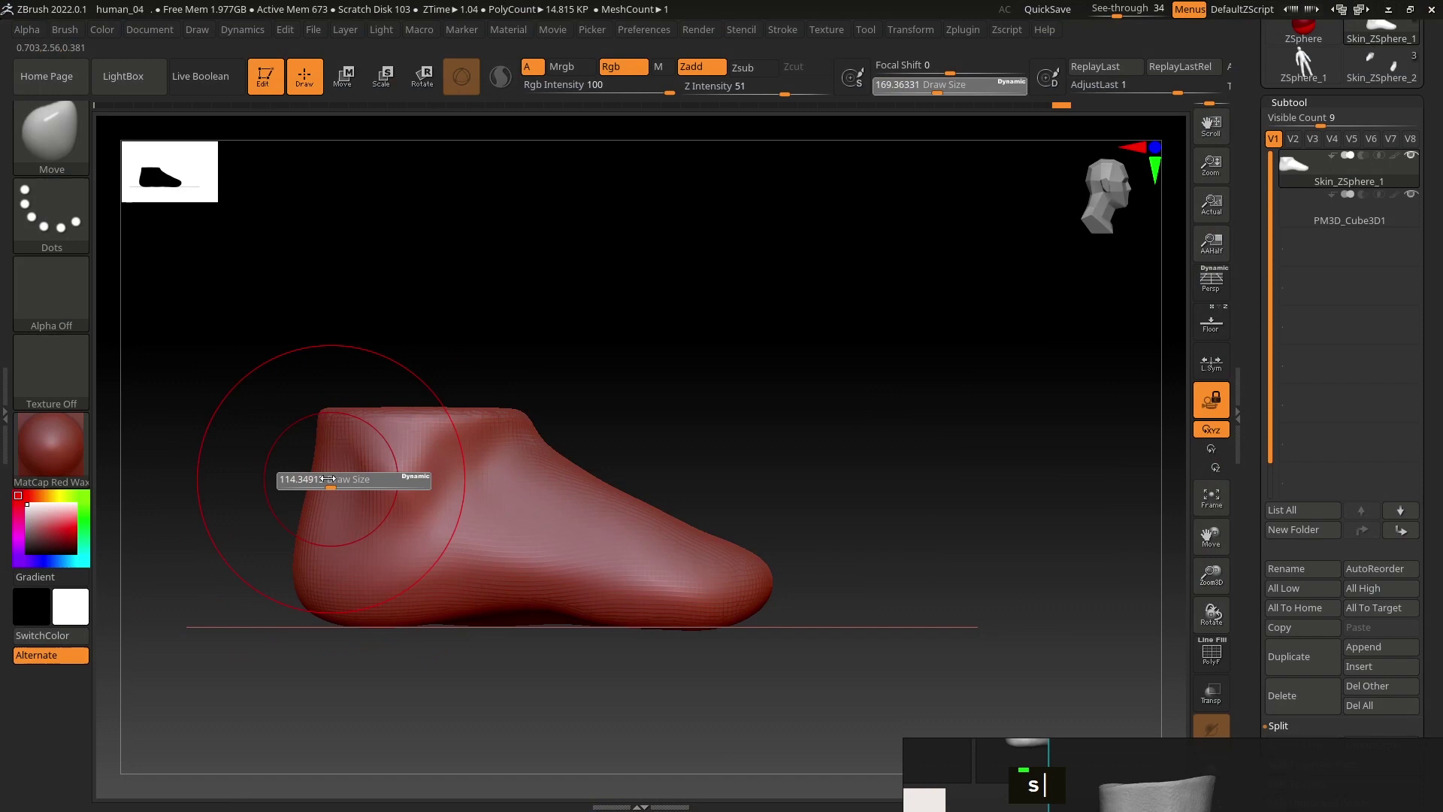
click(335, 448)
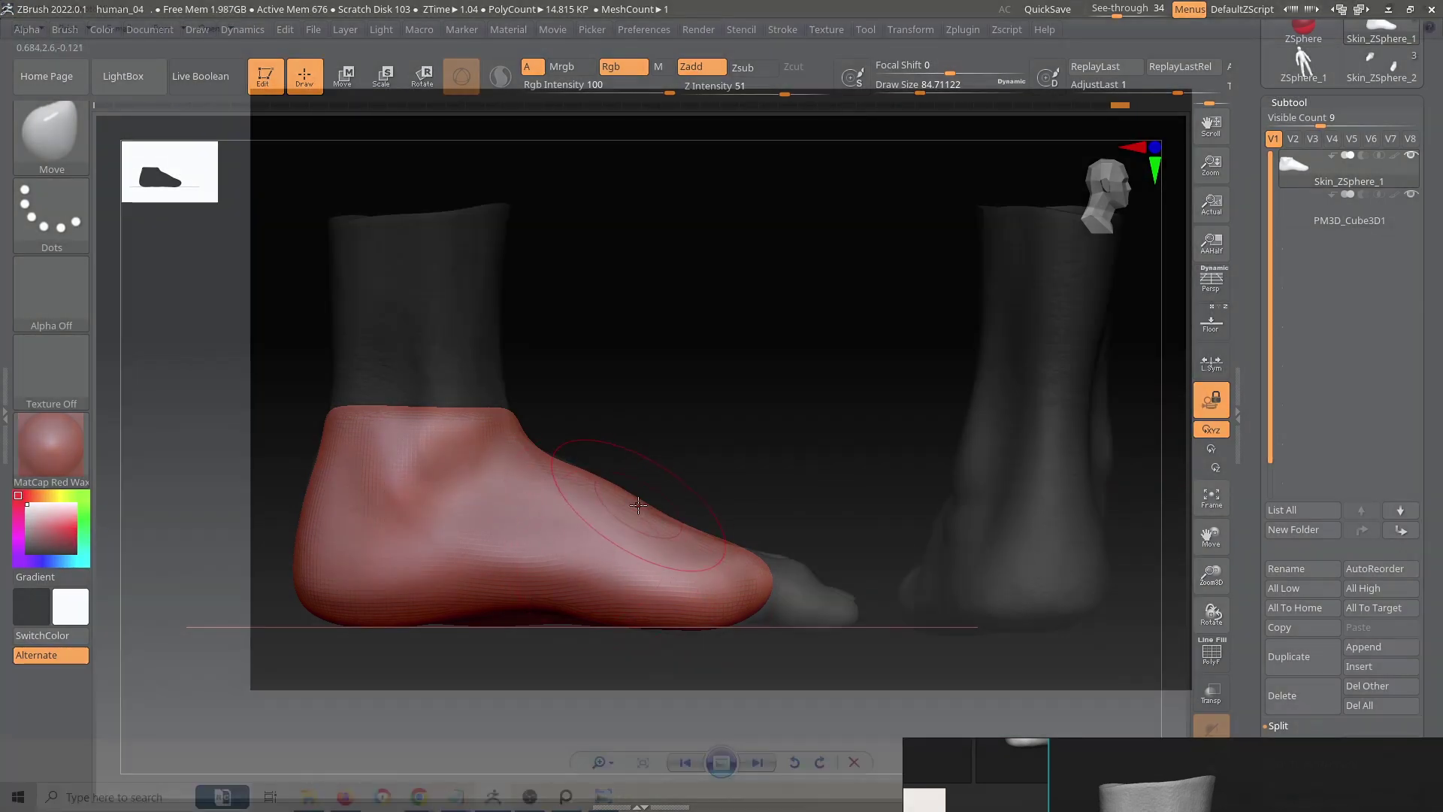
Step: Move the foot over the front-view reference and match its width
right_click(902, 486)
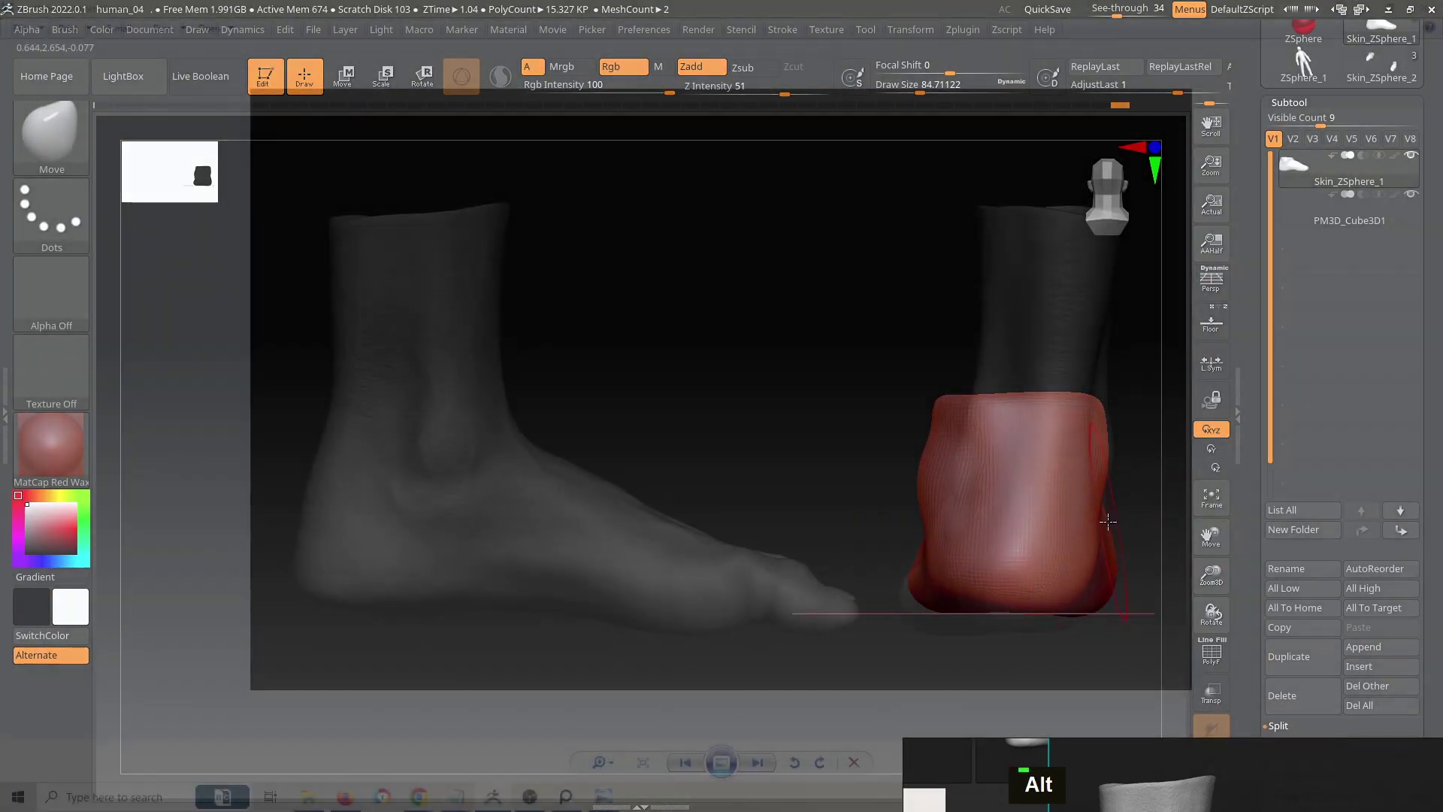
right_click(1113, 541)
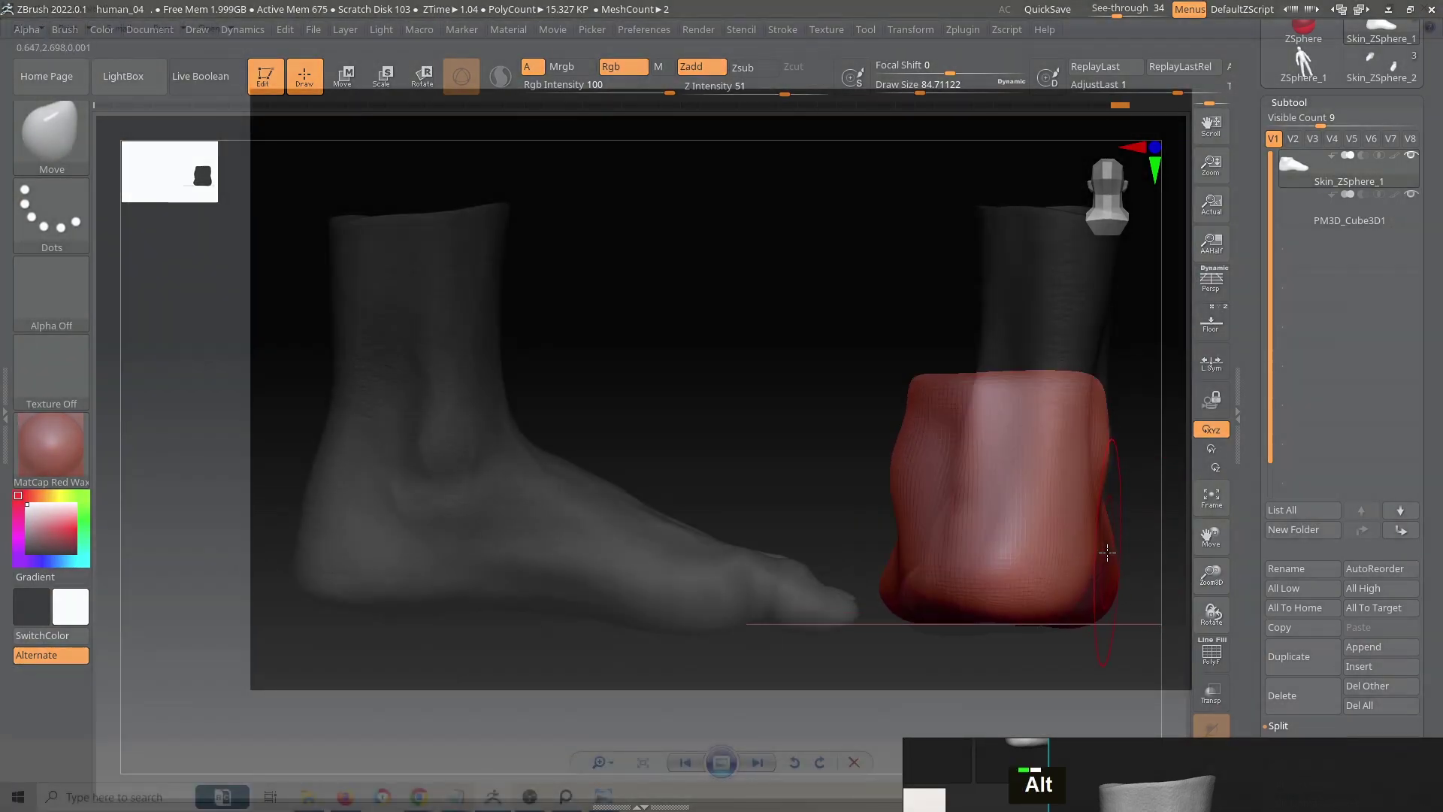
right_click(1091, 536)
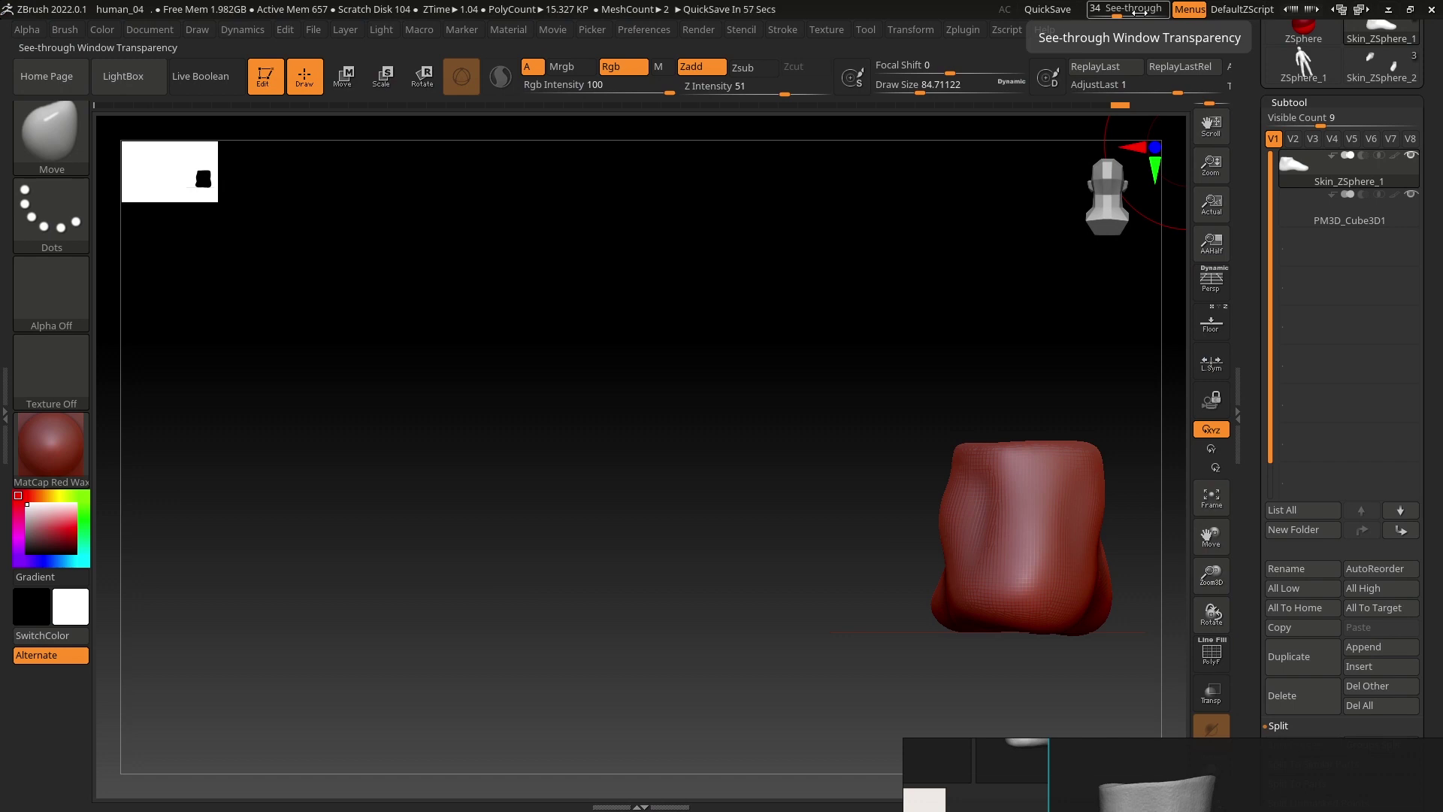
right_click(1052, 433)
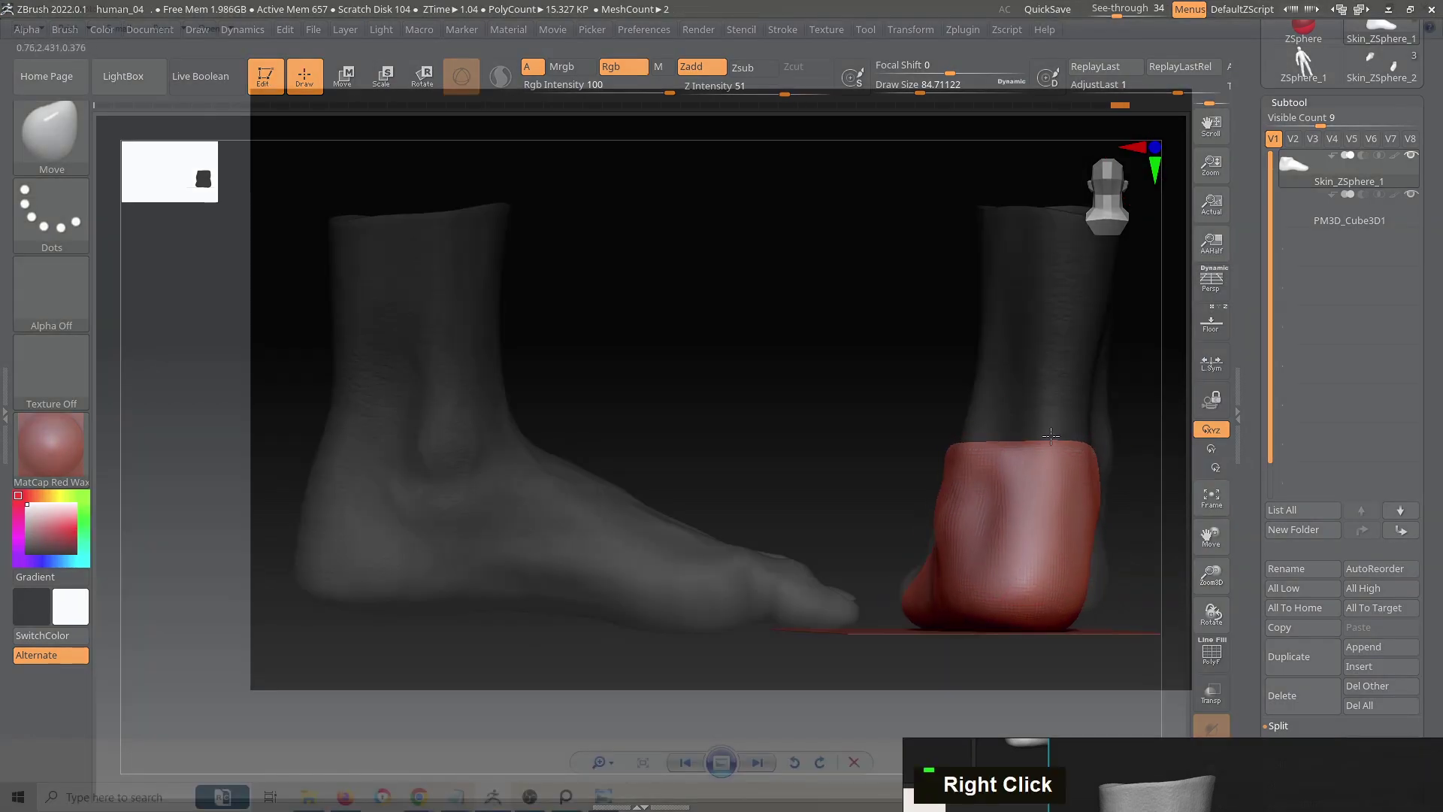
Step: Reshape the heel against the rear reference and return to the side view
right_click(1118, 543)
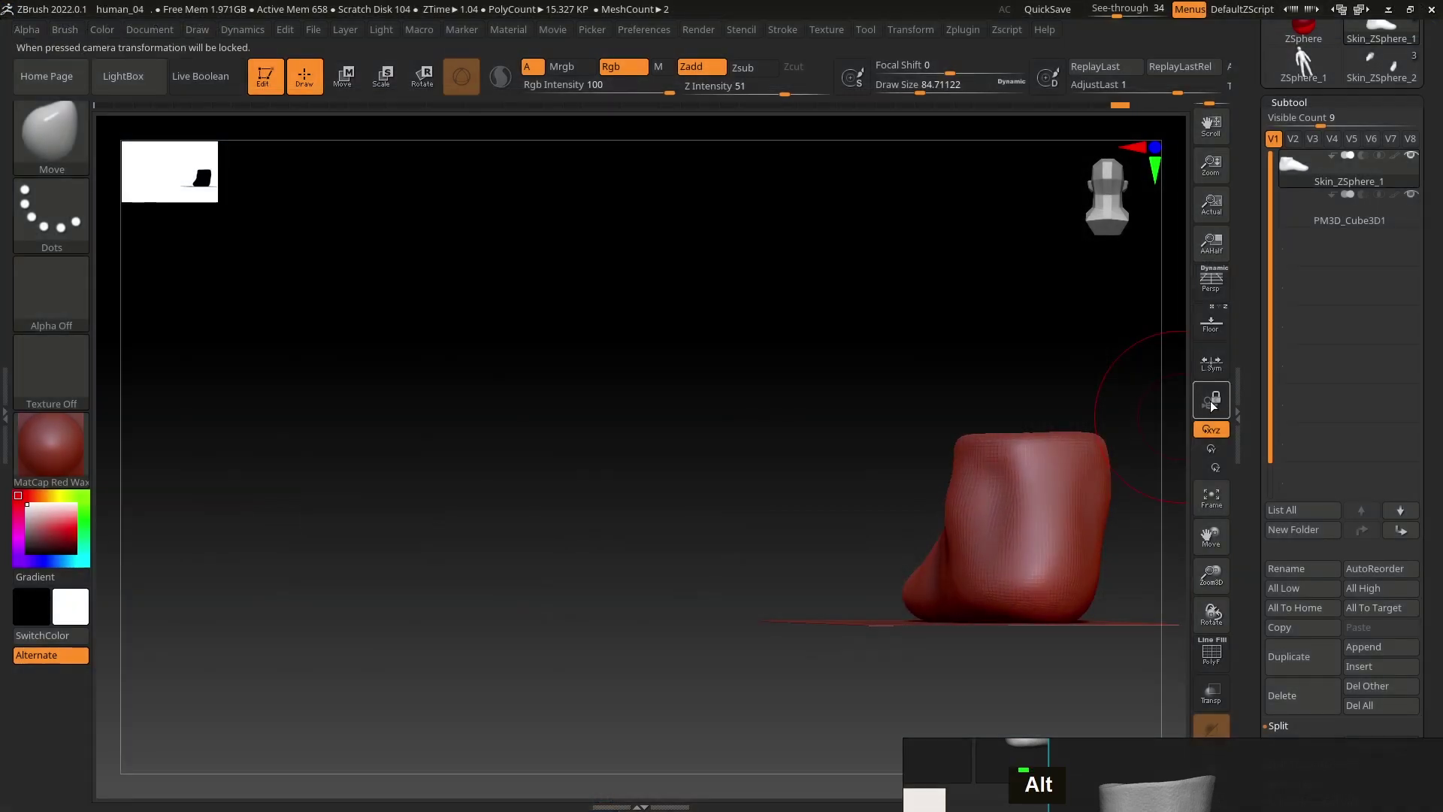
key(s)
text(ss)
double_click(1101, 460)
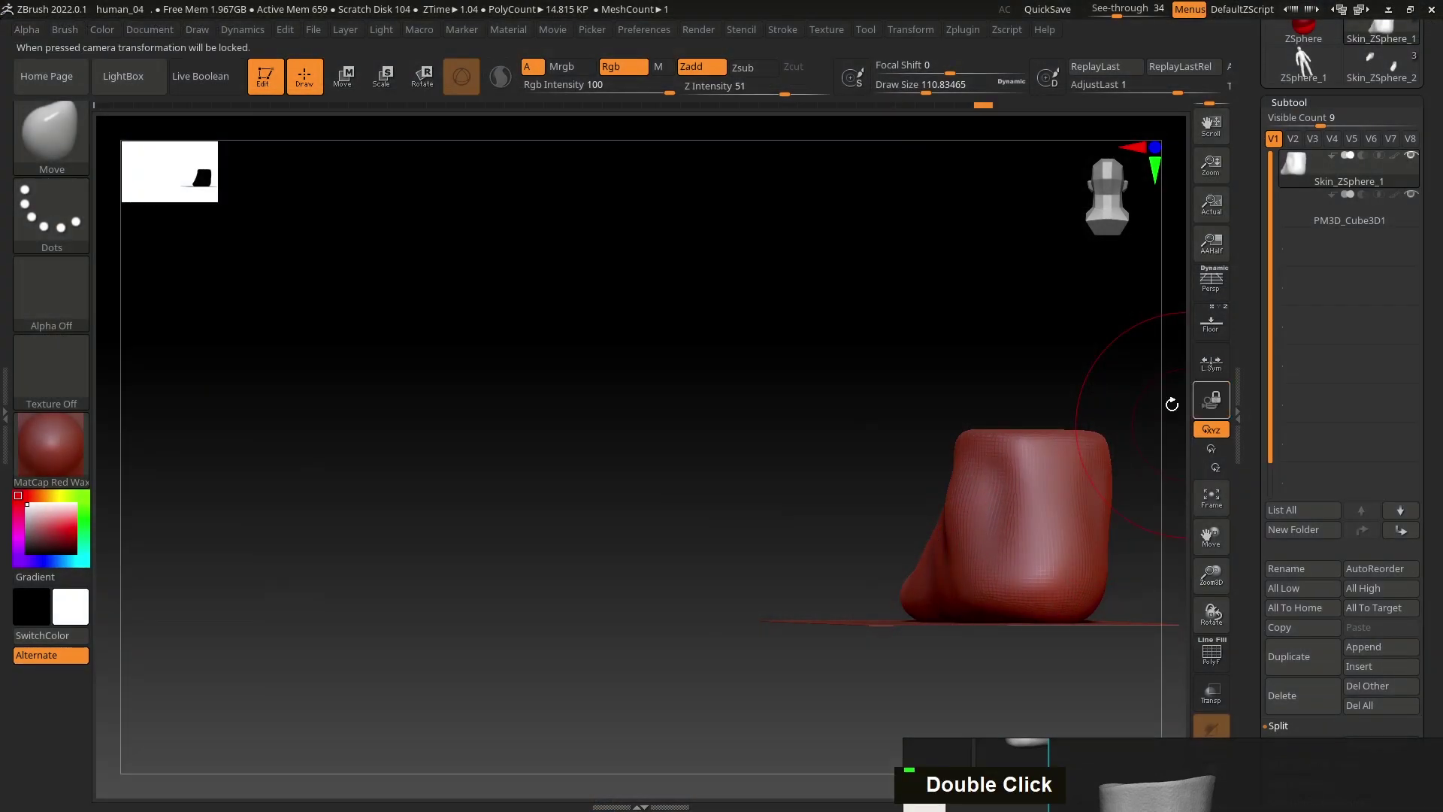
right_click(1004, 515)
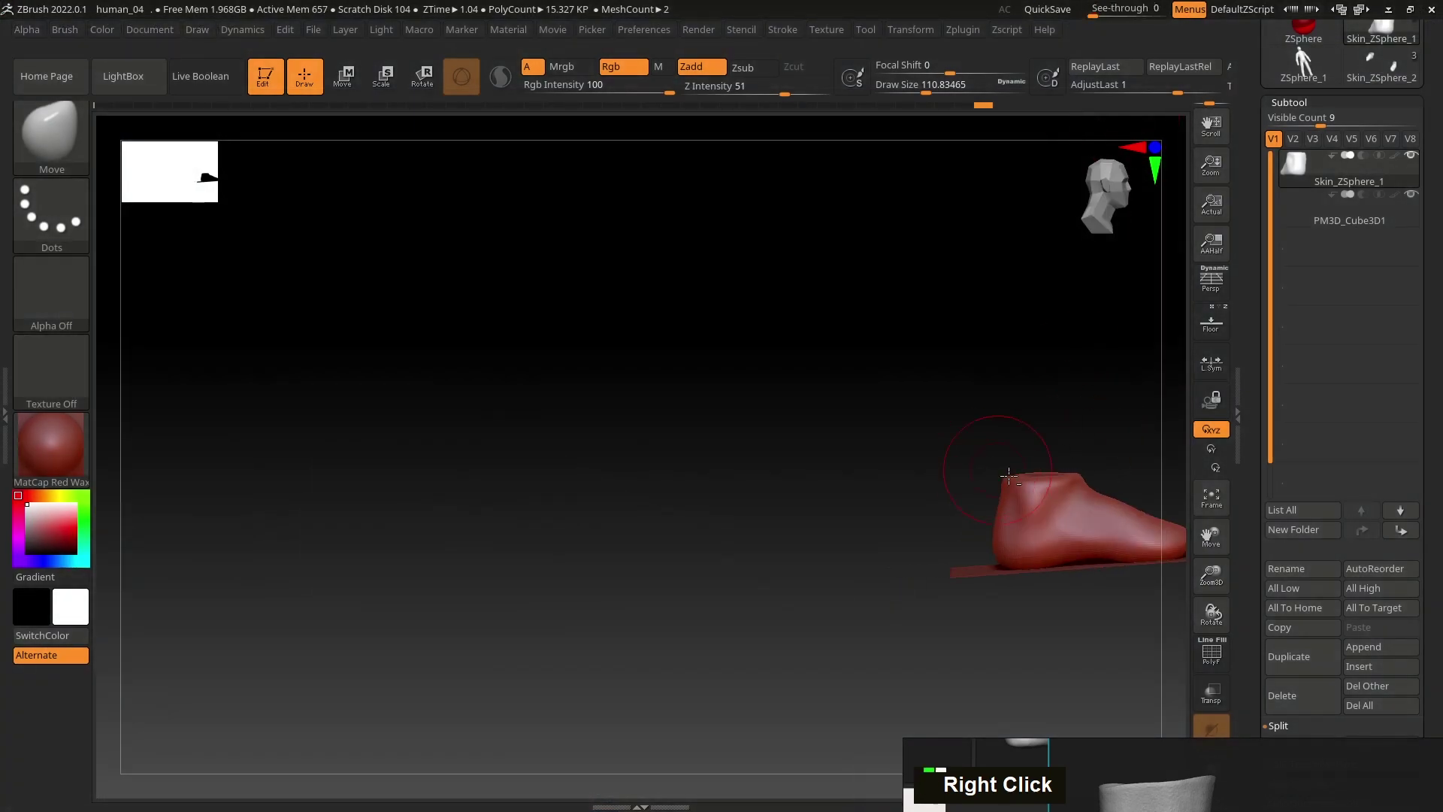
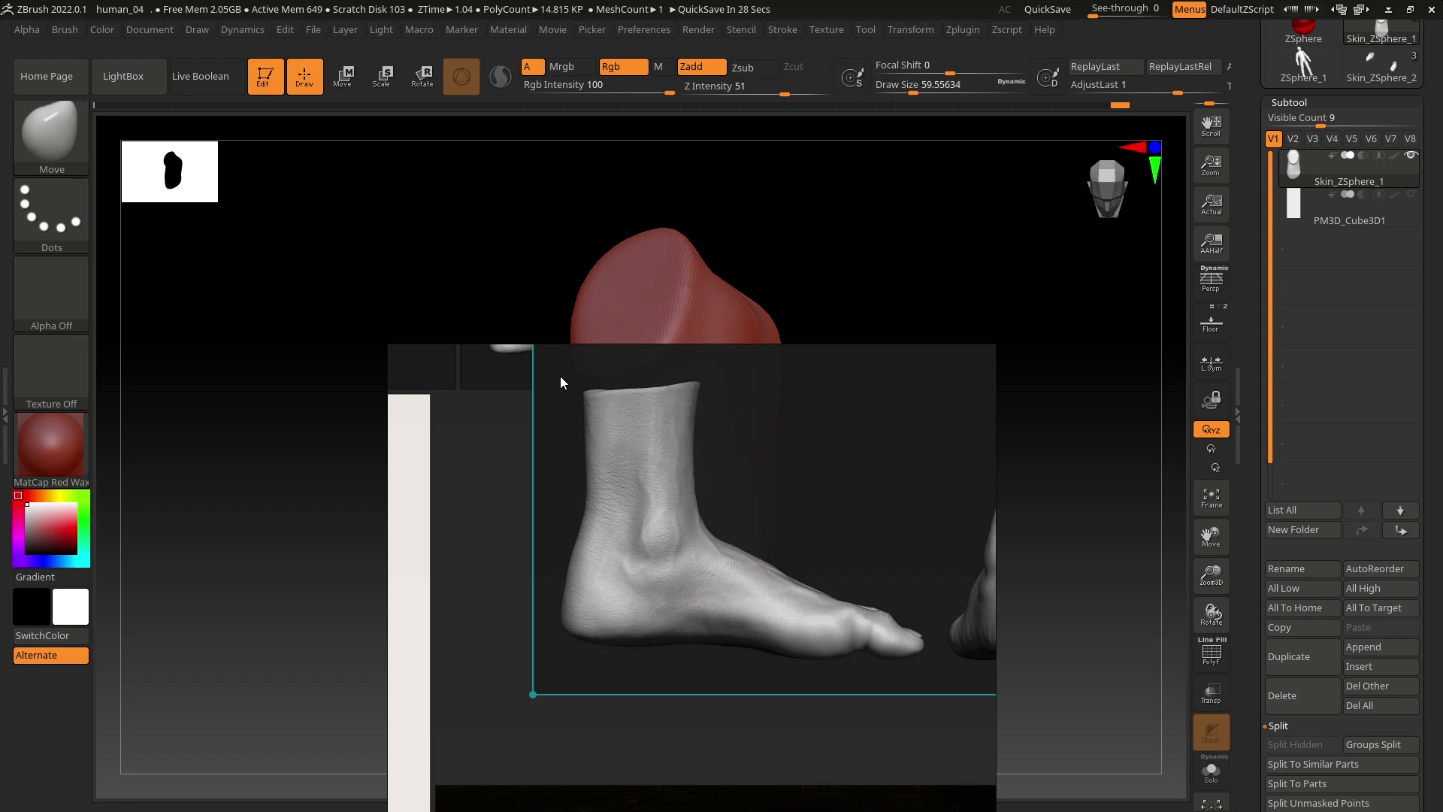
Step: View the footprint from above to shape its narrow heel and wider front
right_click(572, 570)
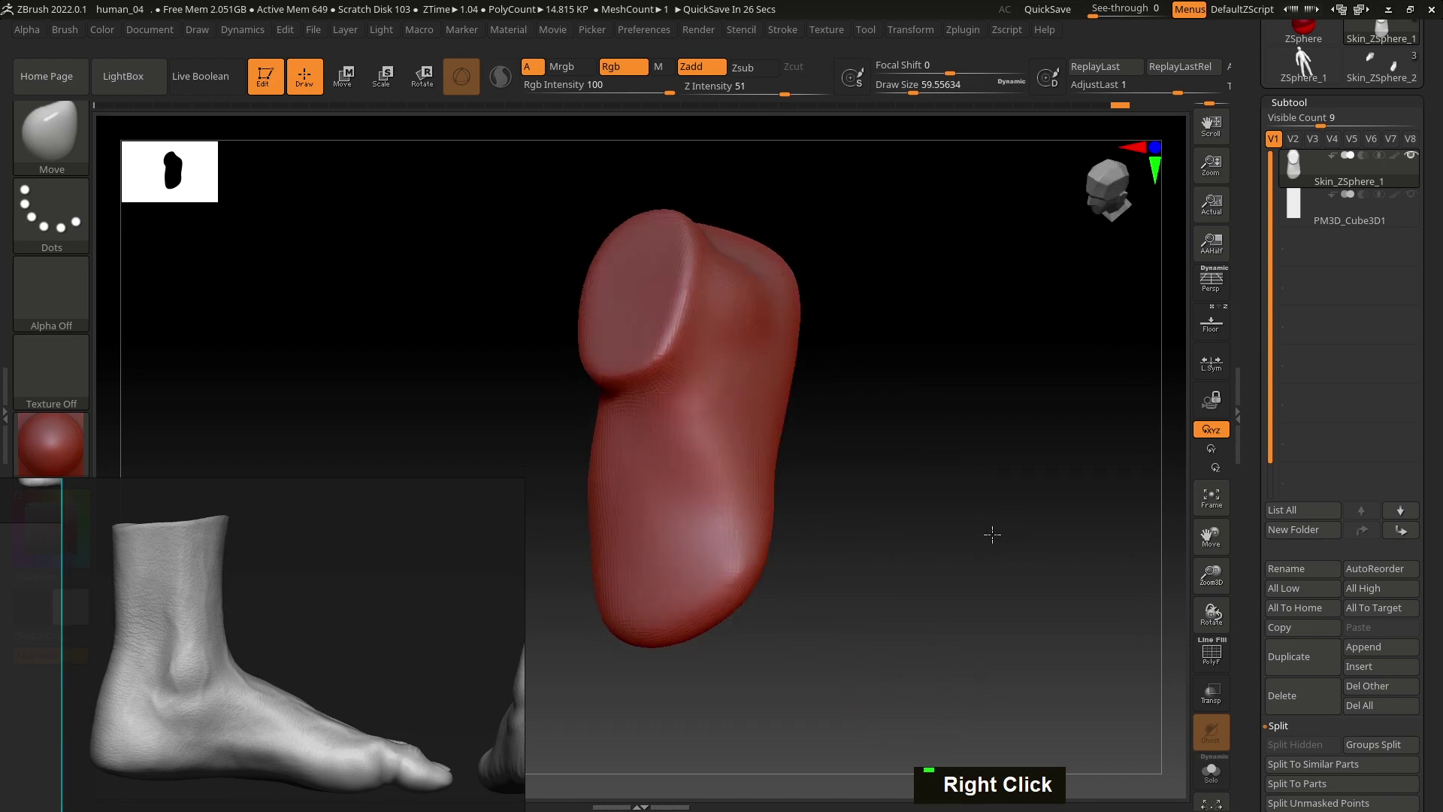
text(s)
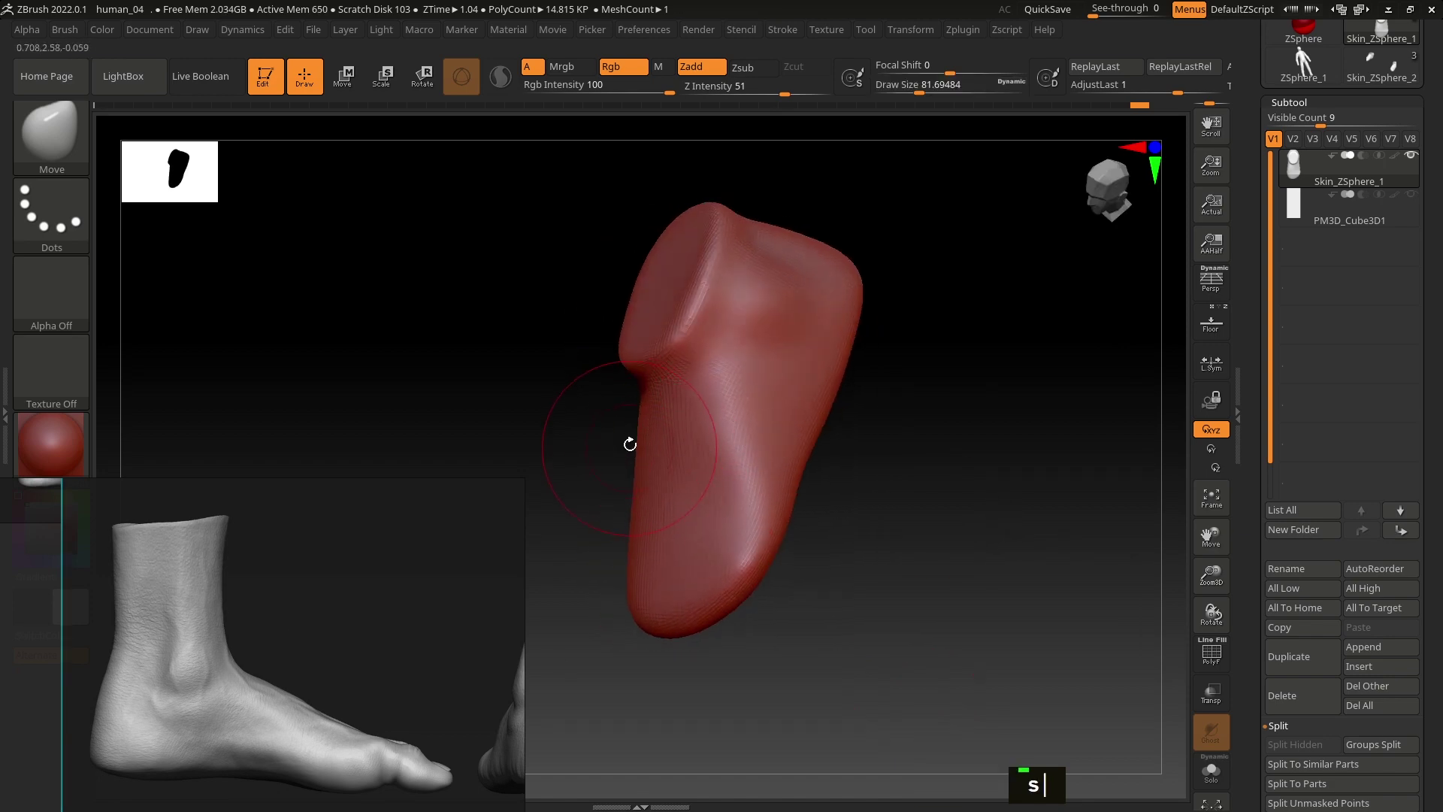
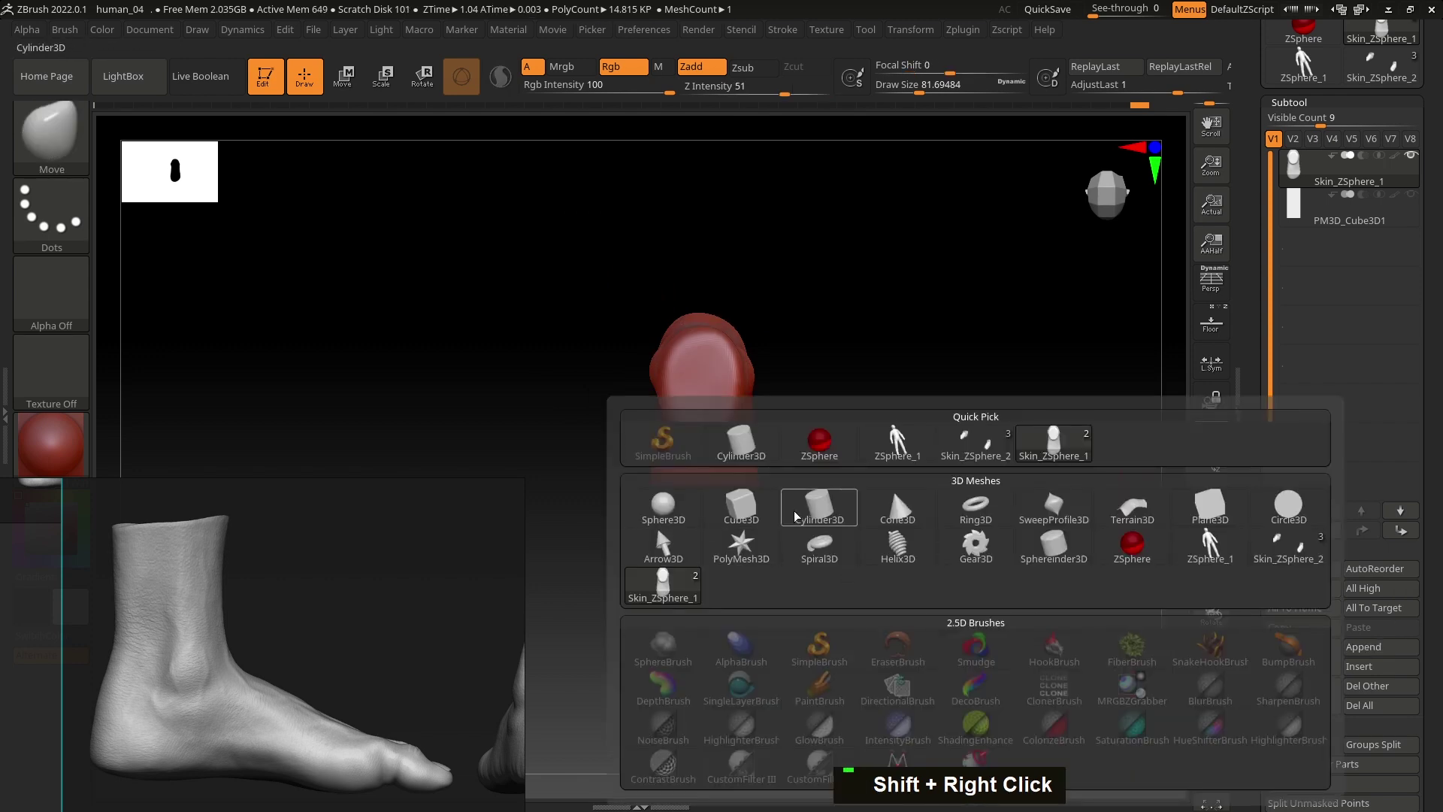
Step: Append a Cylinder3D subtool, tilt it, and DynaMesh it into even topology
right_click(979, 463)
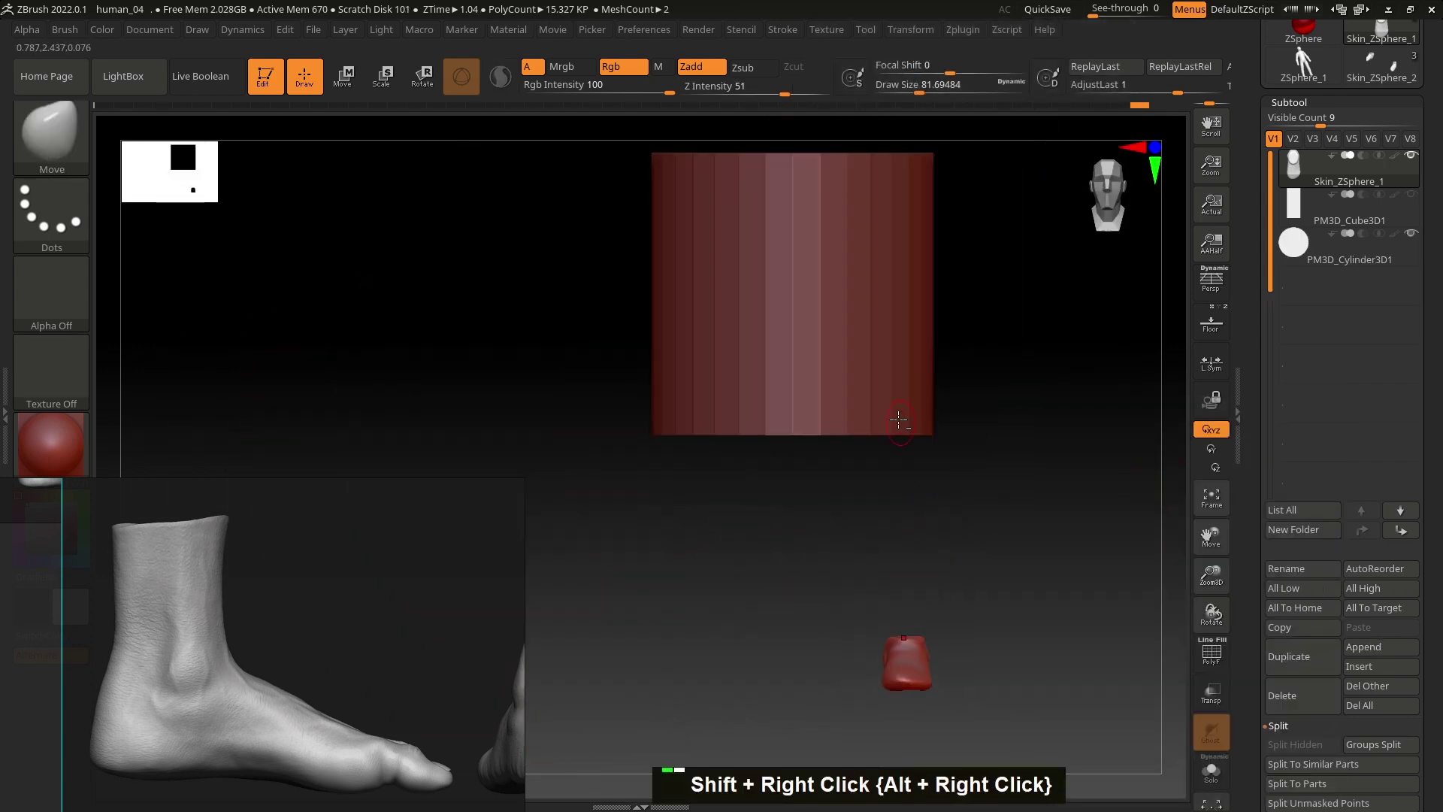
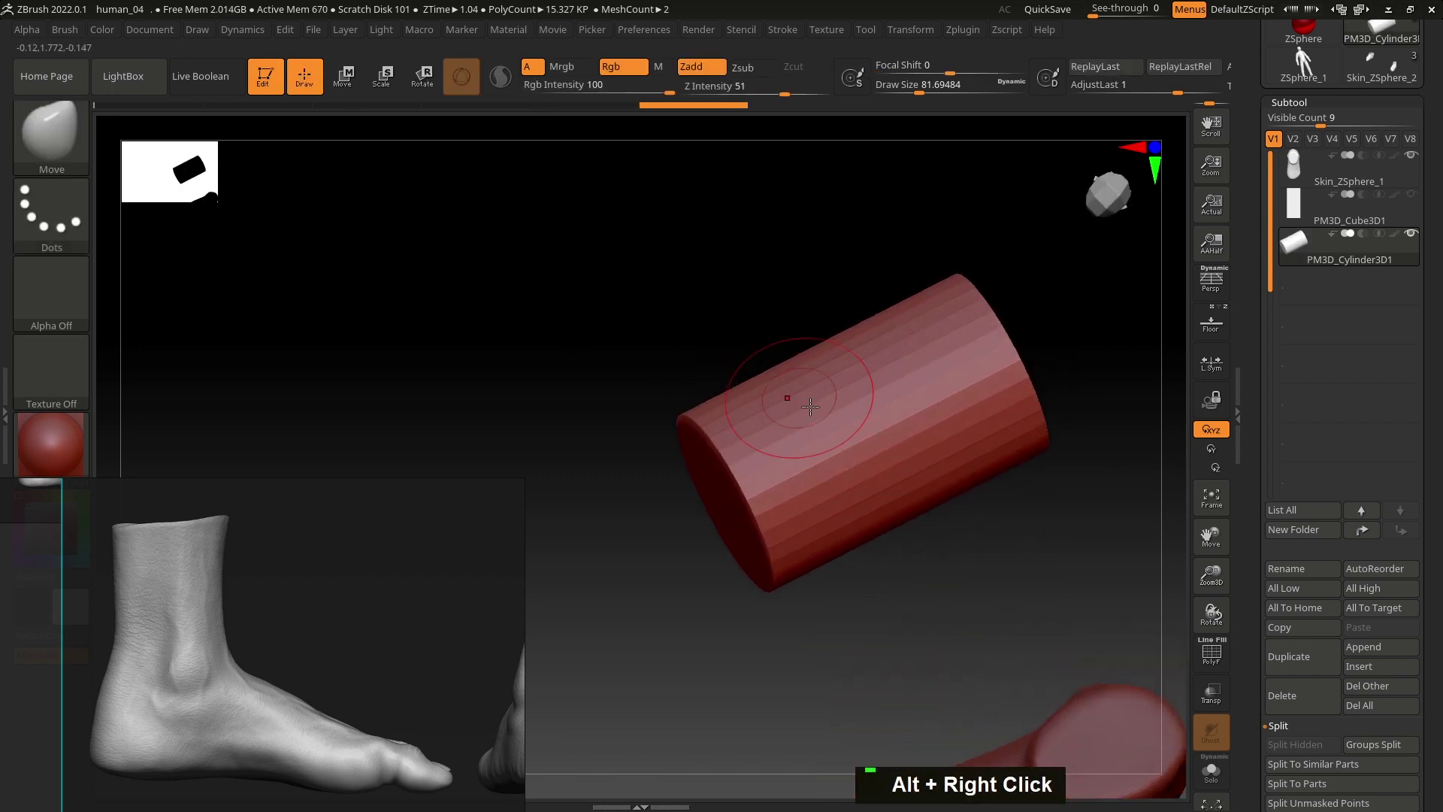
key(ctrl+d)
key(ctrl+d)
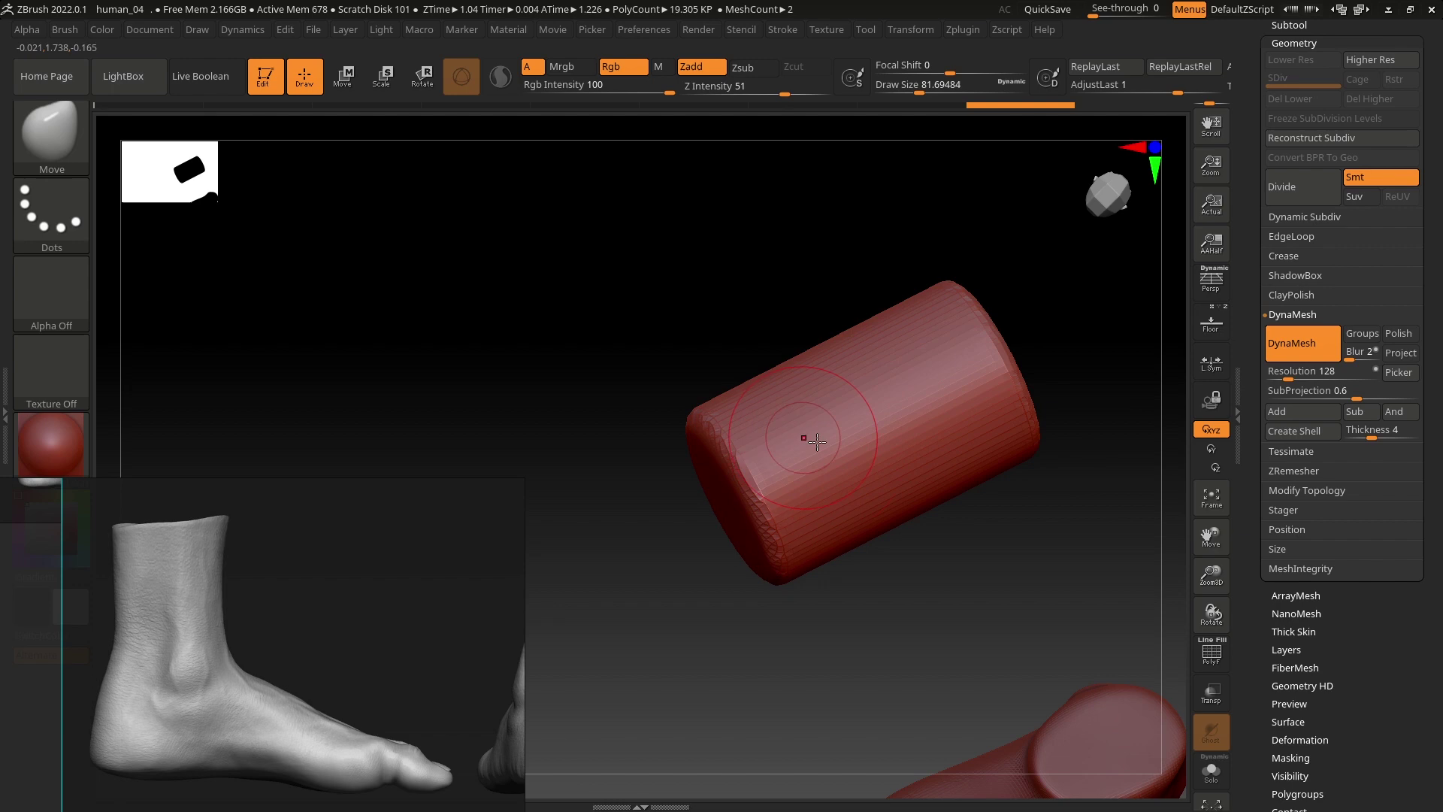
Step: Turn the cylinder side-on with X symmetry beside the sandal reference
right_click(805, 533)
key(x)
right_click(386, 557)
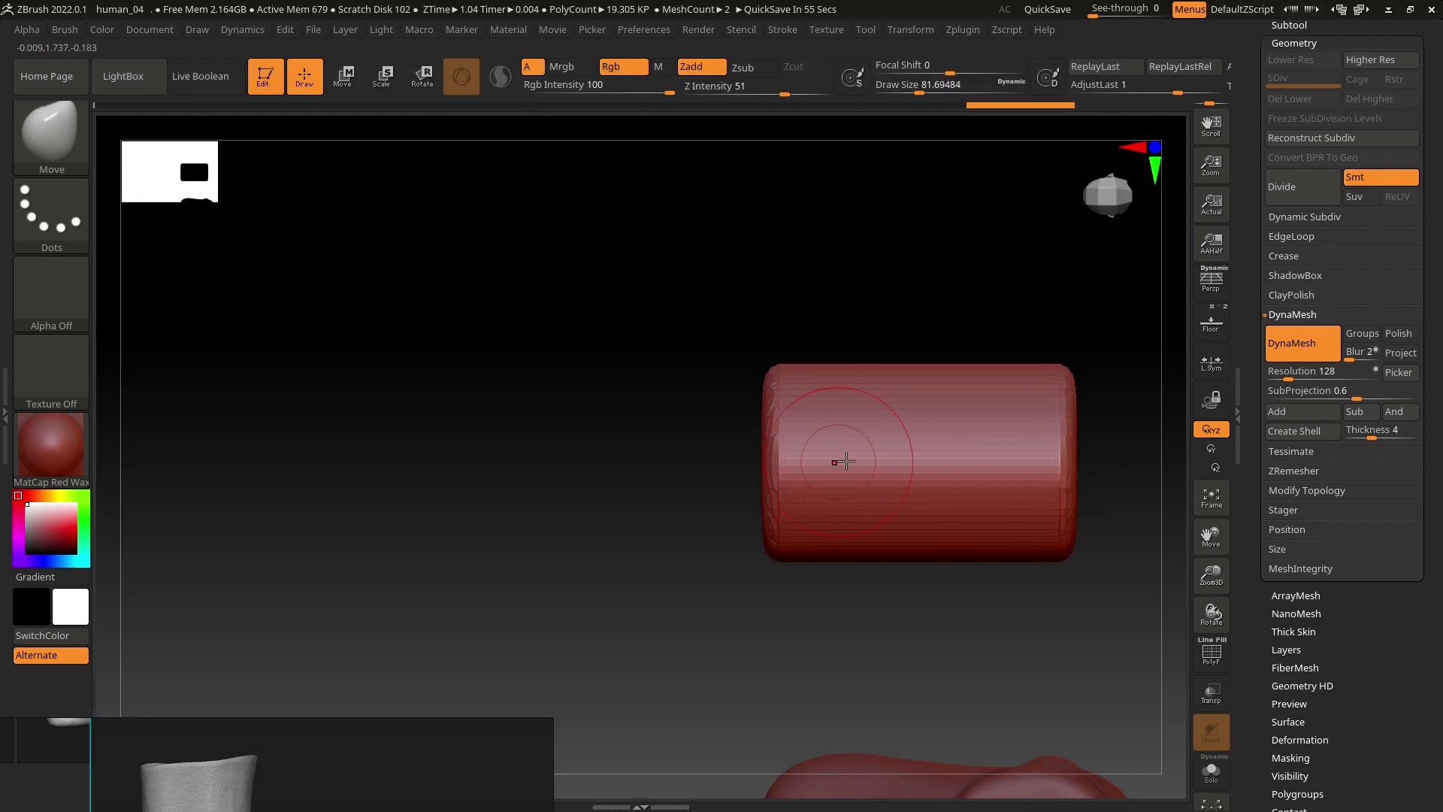
Step: Flatten and round the cylinder's end into a blunt toe block with Move
text(sss)
double_click(819, 406)
double_click(786, 417)
click(792, 437)
right_click(818, 513)
right_click(784, 563)
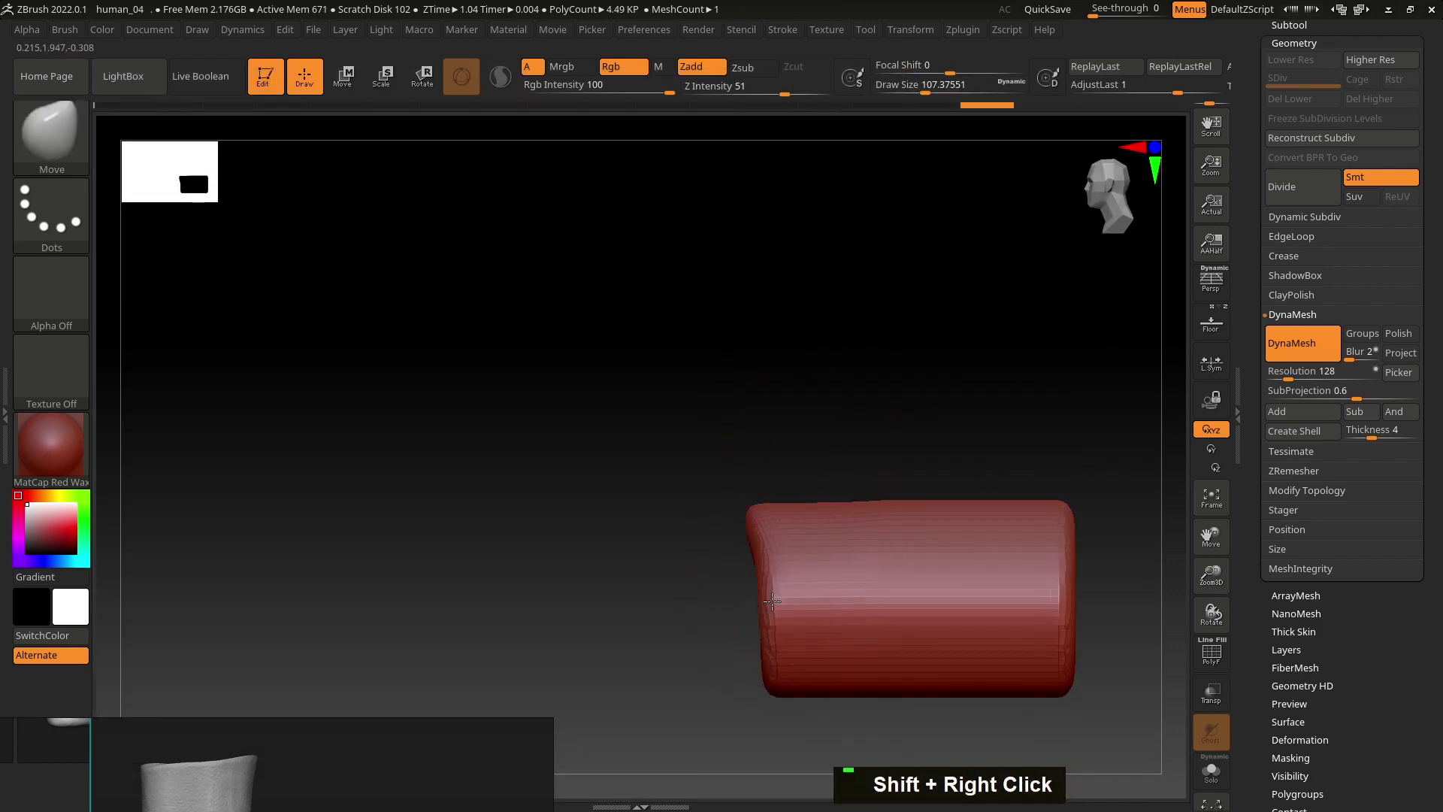
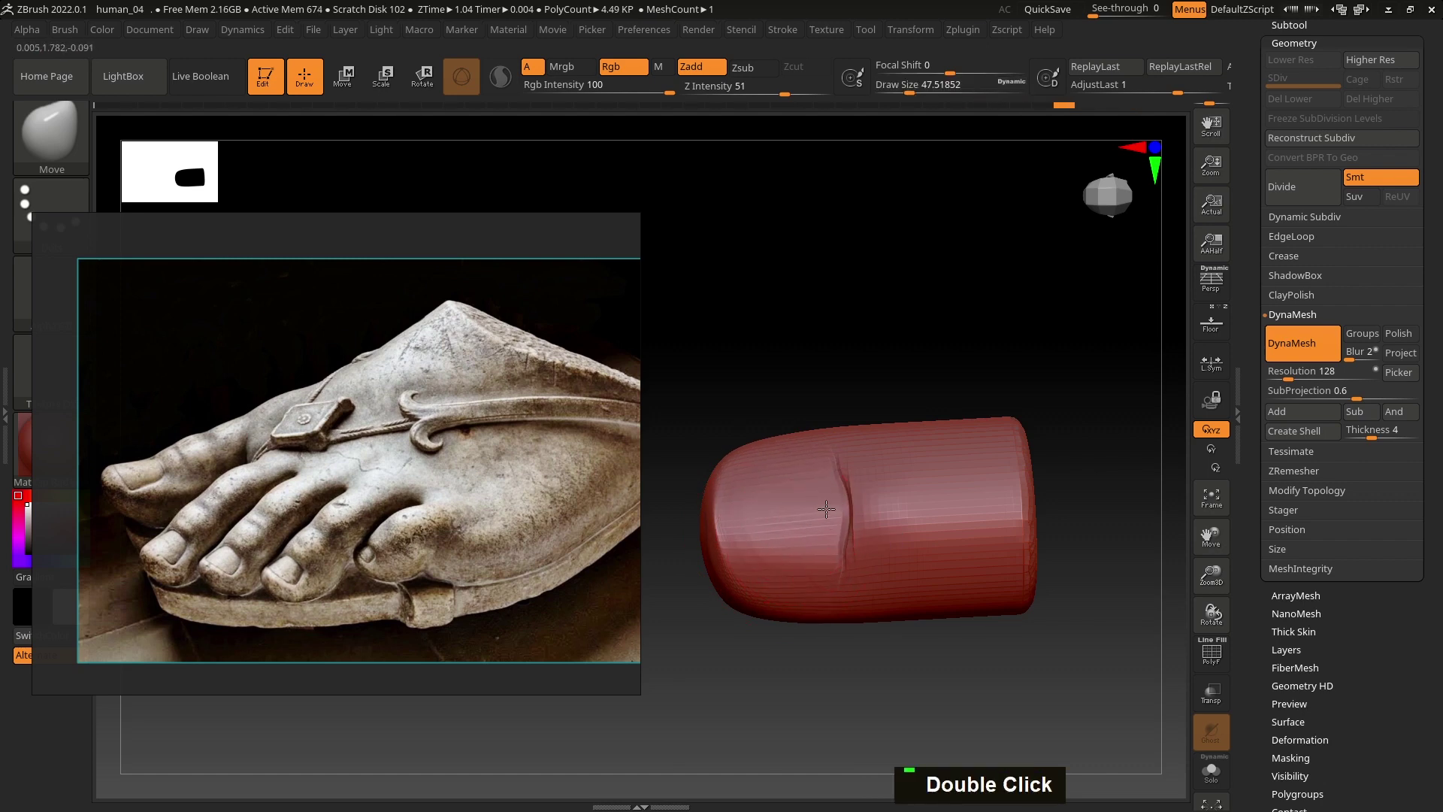
Step: Sculpt the cylinder's side profile into a toe shape with the Move brush
right_click(849, 520)
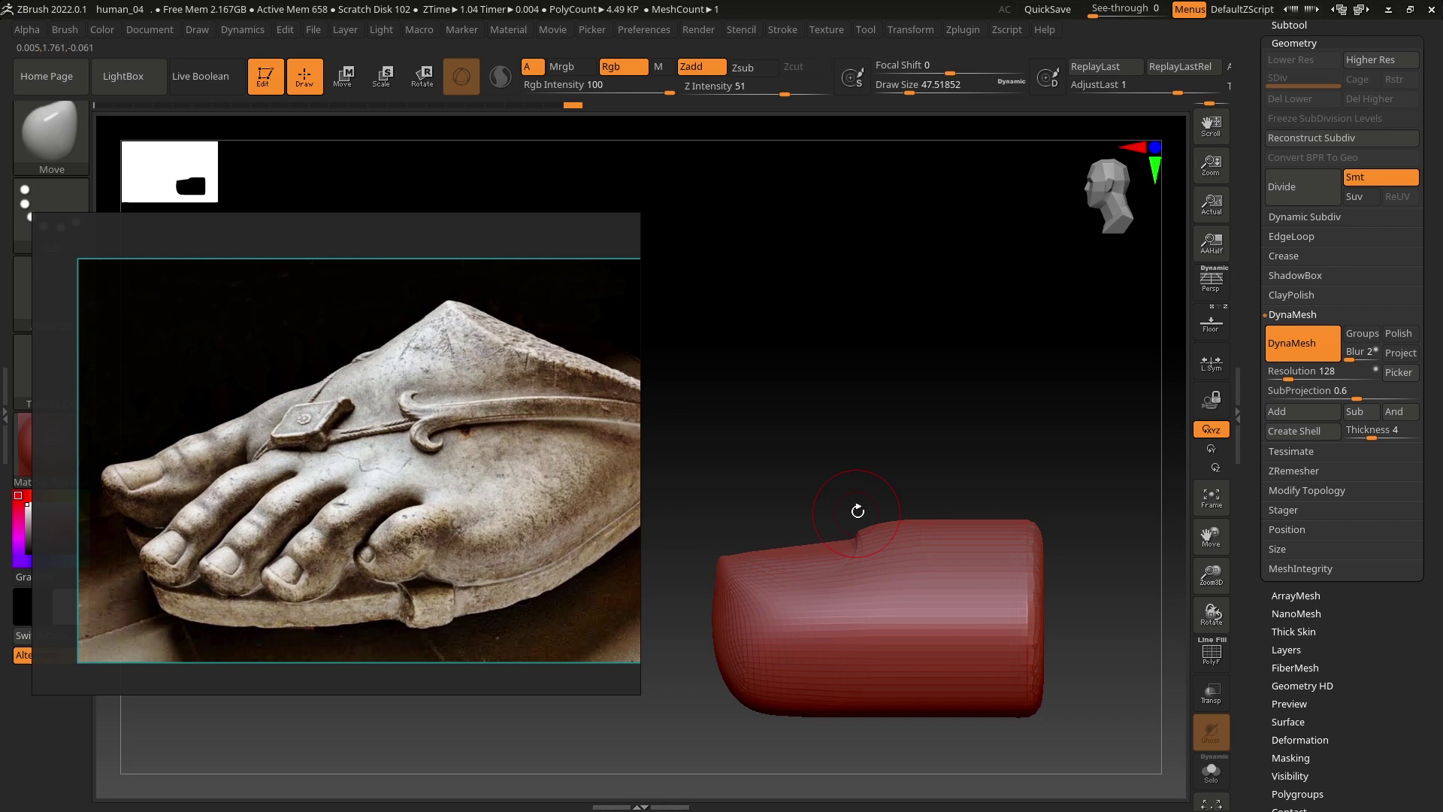
text(sssss)
right_click(847, 563)
text(ss)
right_click(853, 556)
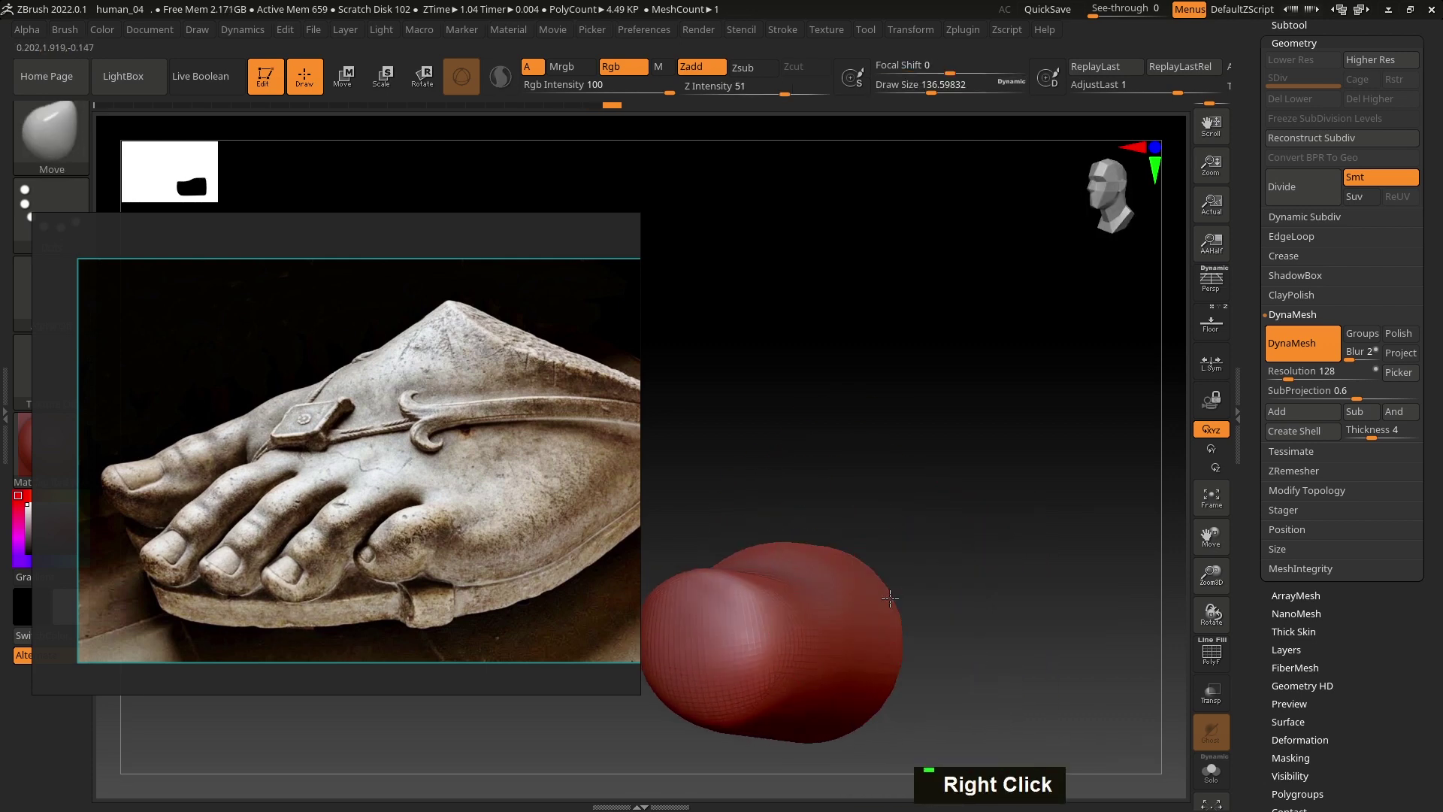
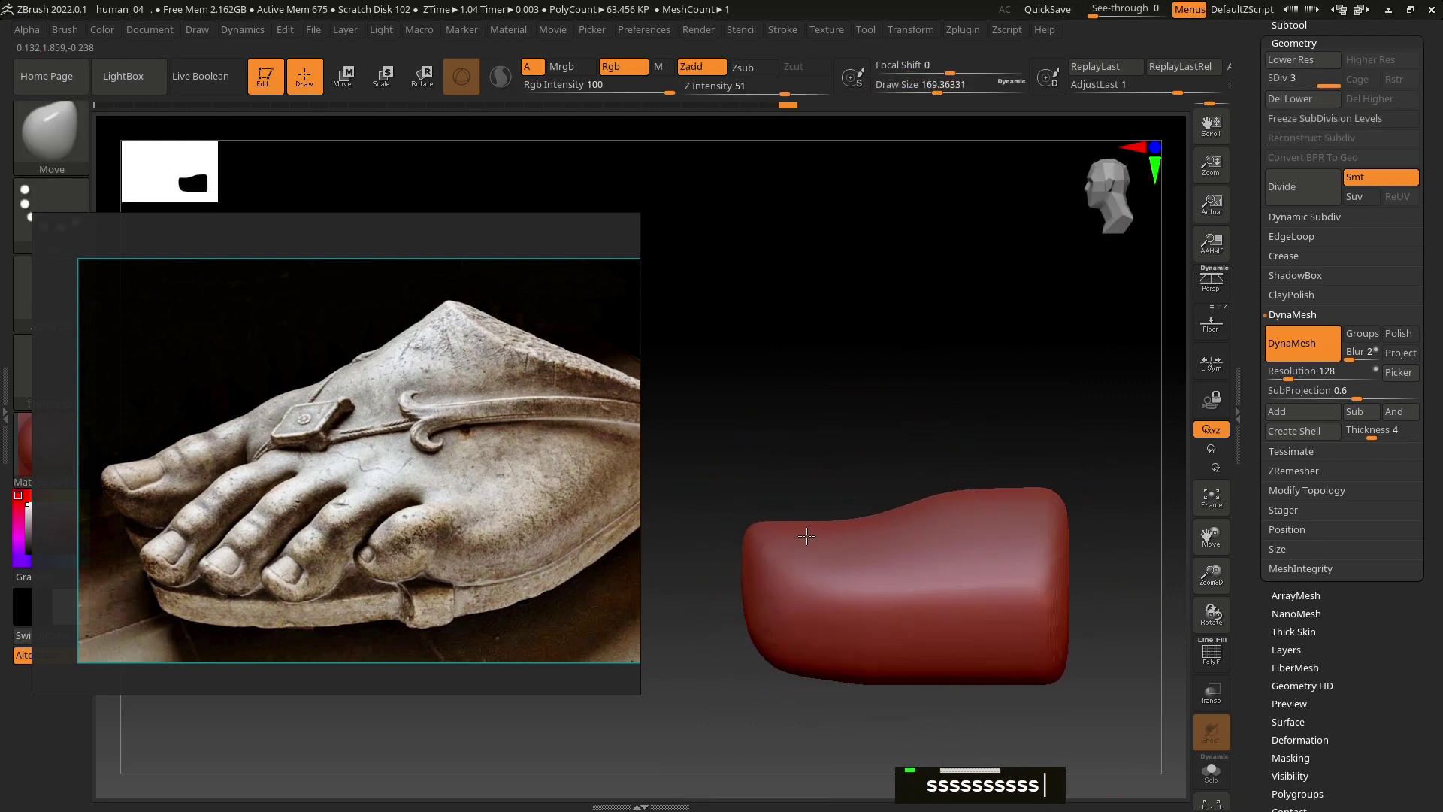
text(ssssss)
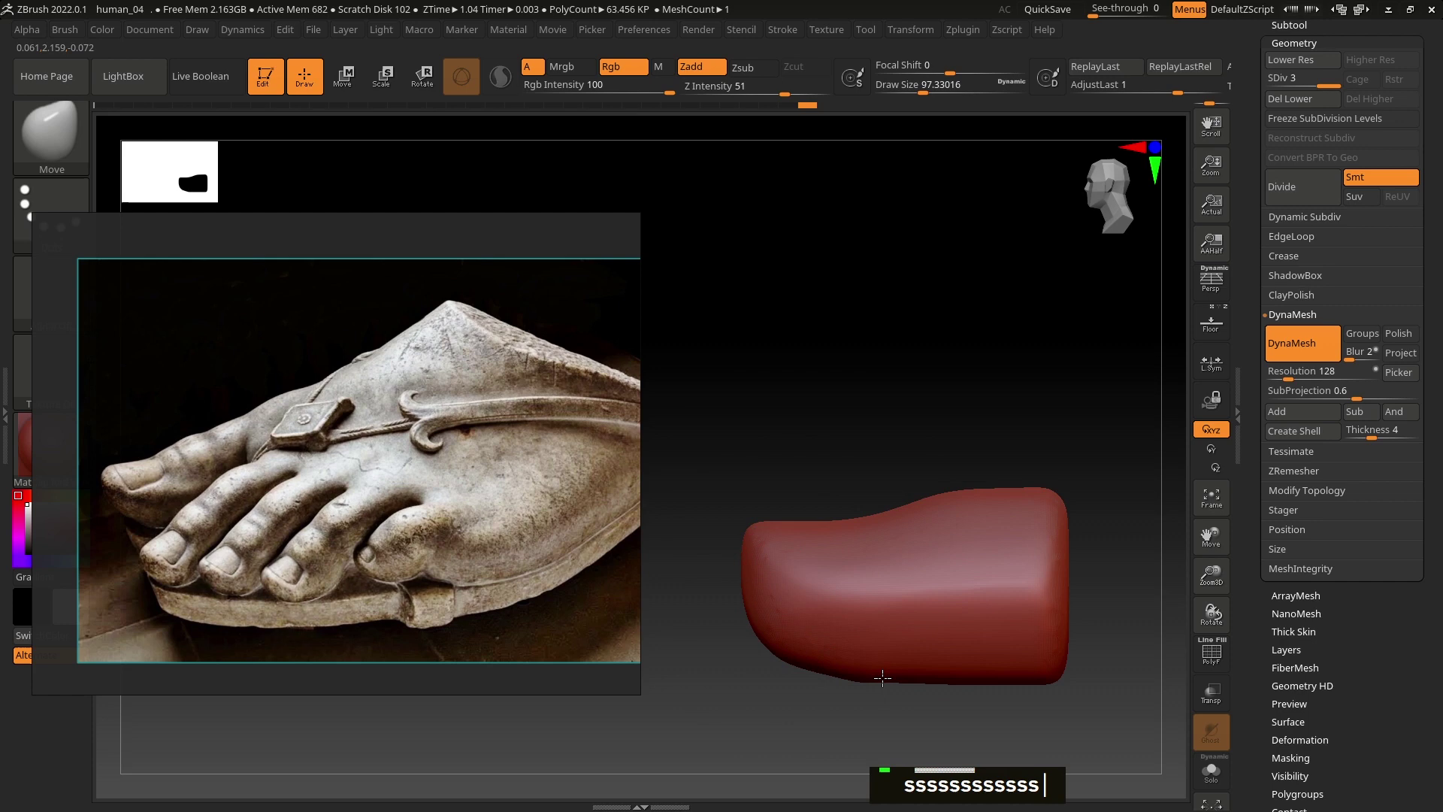
text(s)
Step: Round the toe tip and taper the block toward one end
double_click(1013, 678)
text(s)
click(925, 597)
right_click(1007, 534)
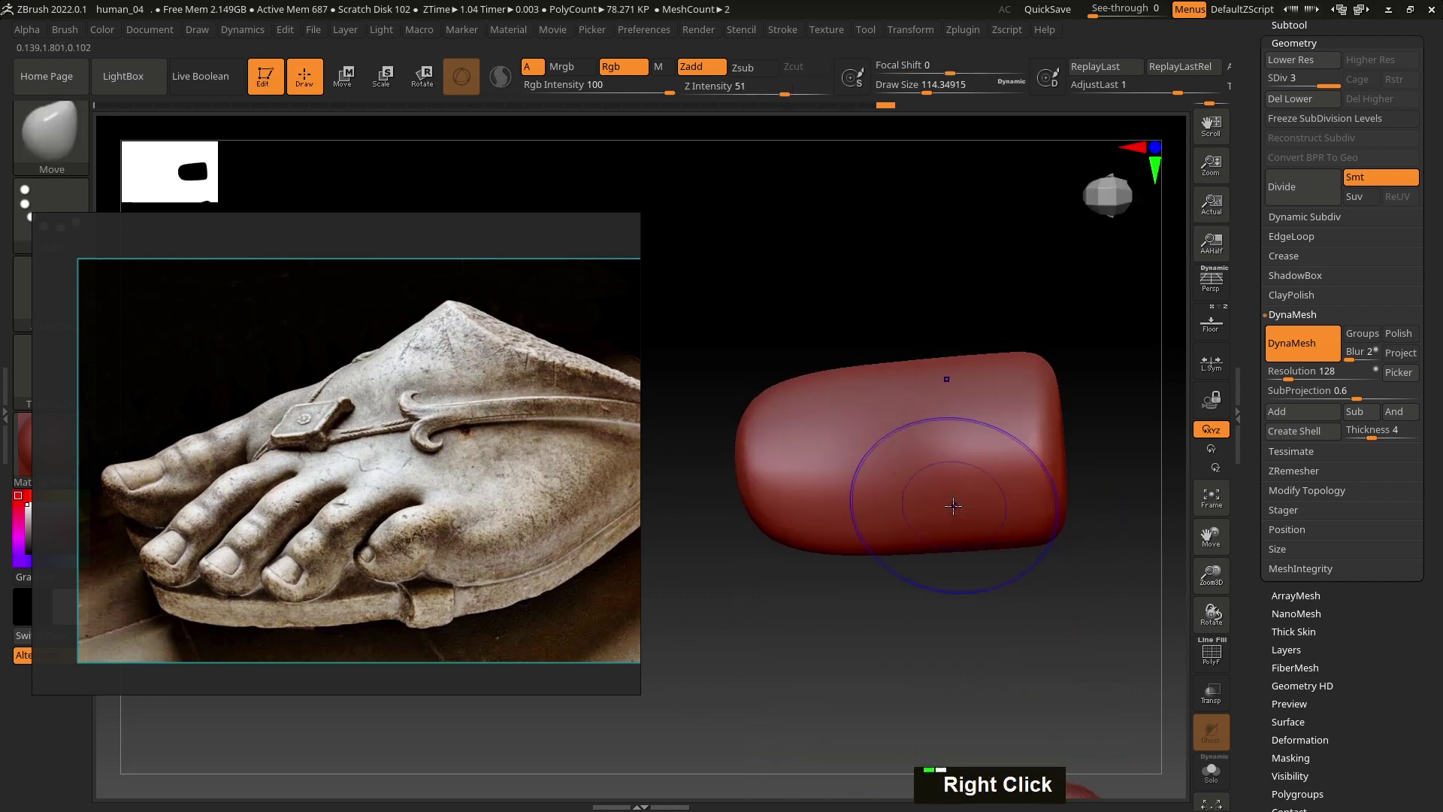
text(s)
double_click(1055, 528)
right_click(1014, 533)
text(s)
Step: Refine the toe's top curve and remesh it at DynaMesh resolution 464
text(ss)
double_click(1054, 439)
click(992, 439)
double_click(952, 445)
click(913, 404)
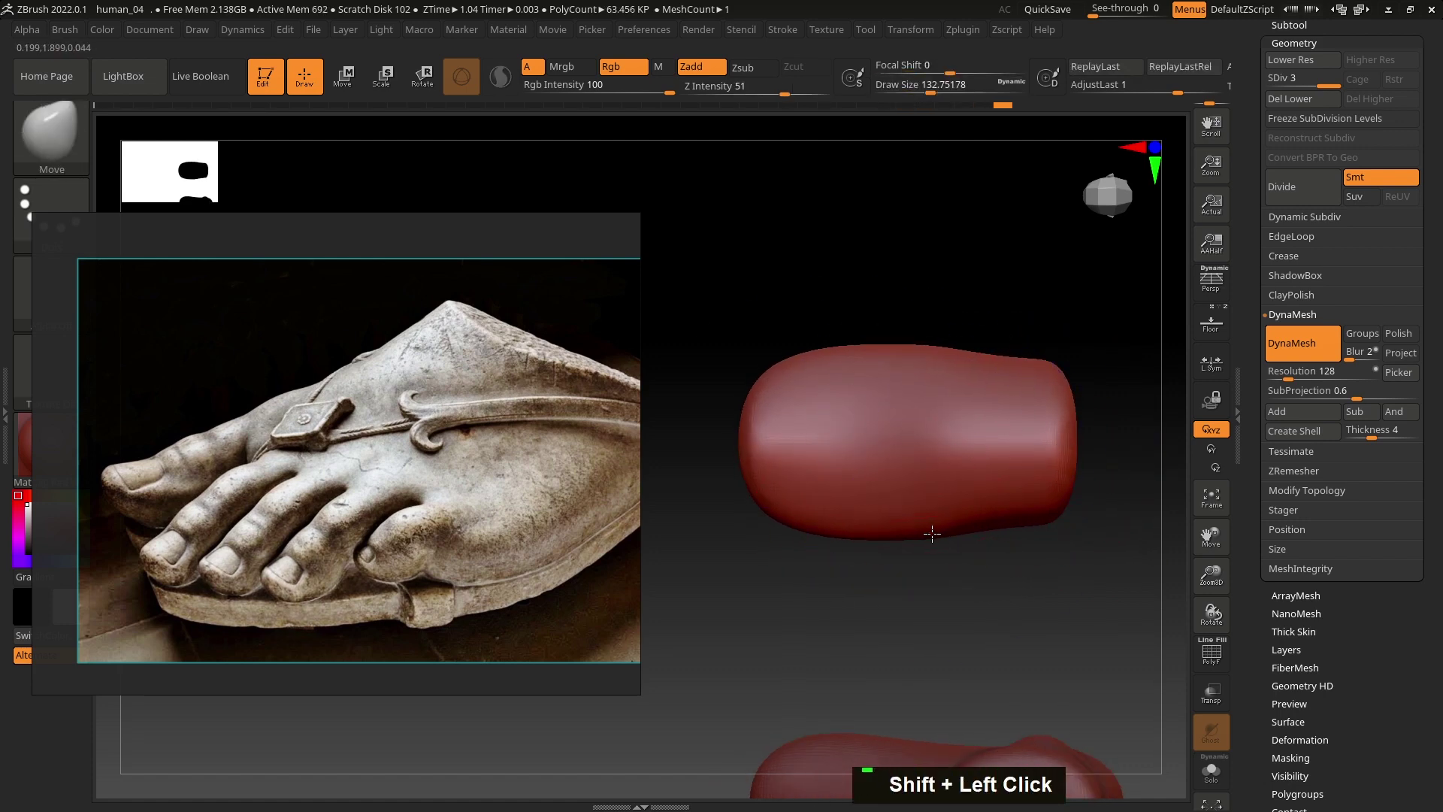
click(927, 448)
double_click(969, 390)
click(1014, 374)
click(966, 607)
double_click(978, 564)
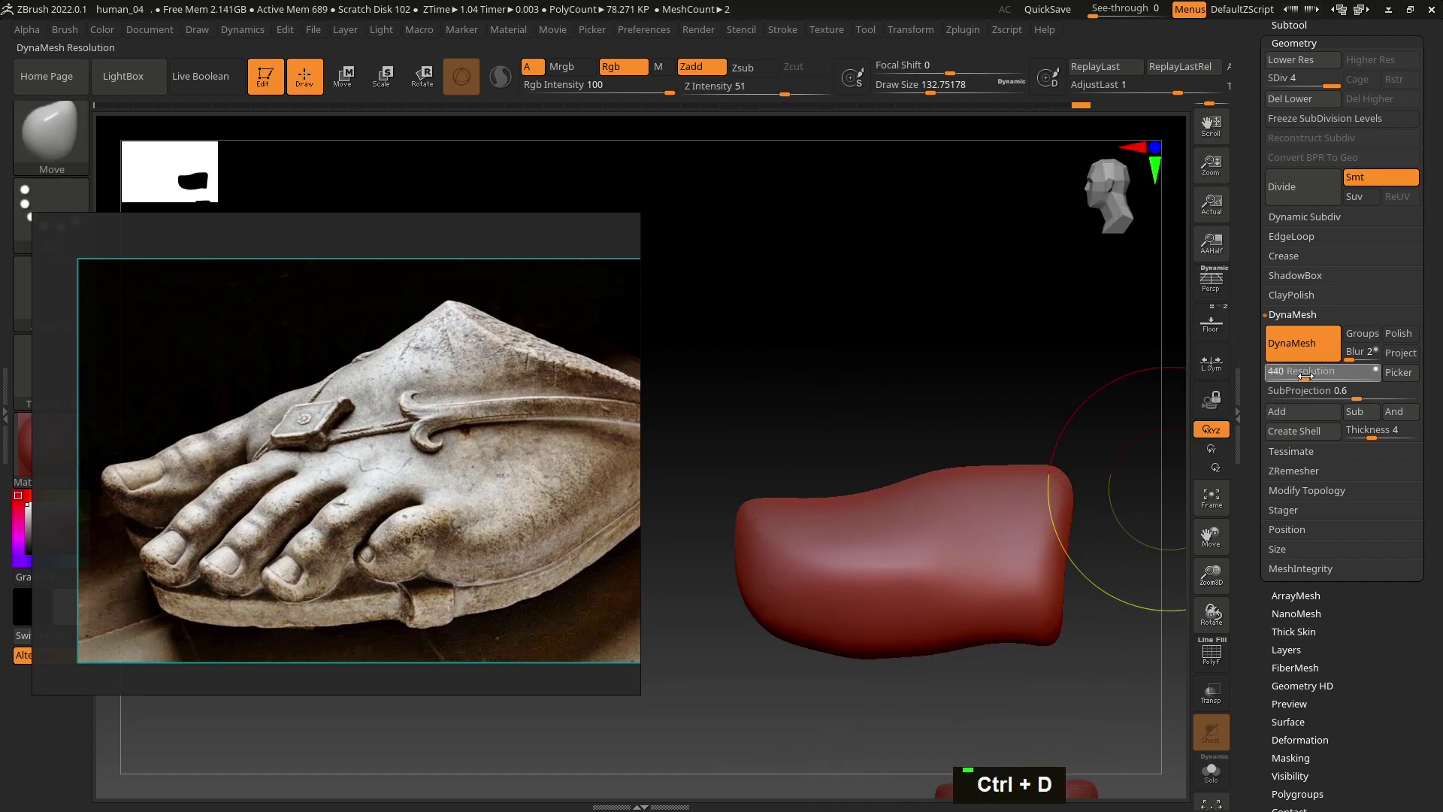
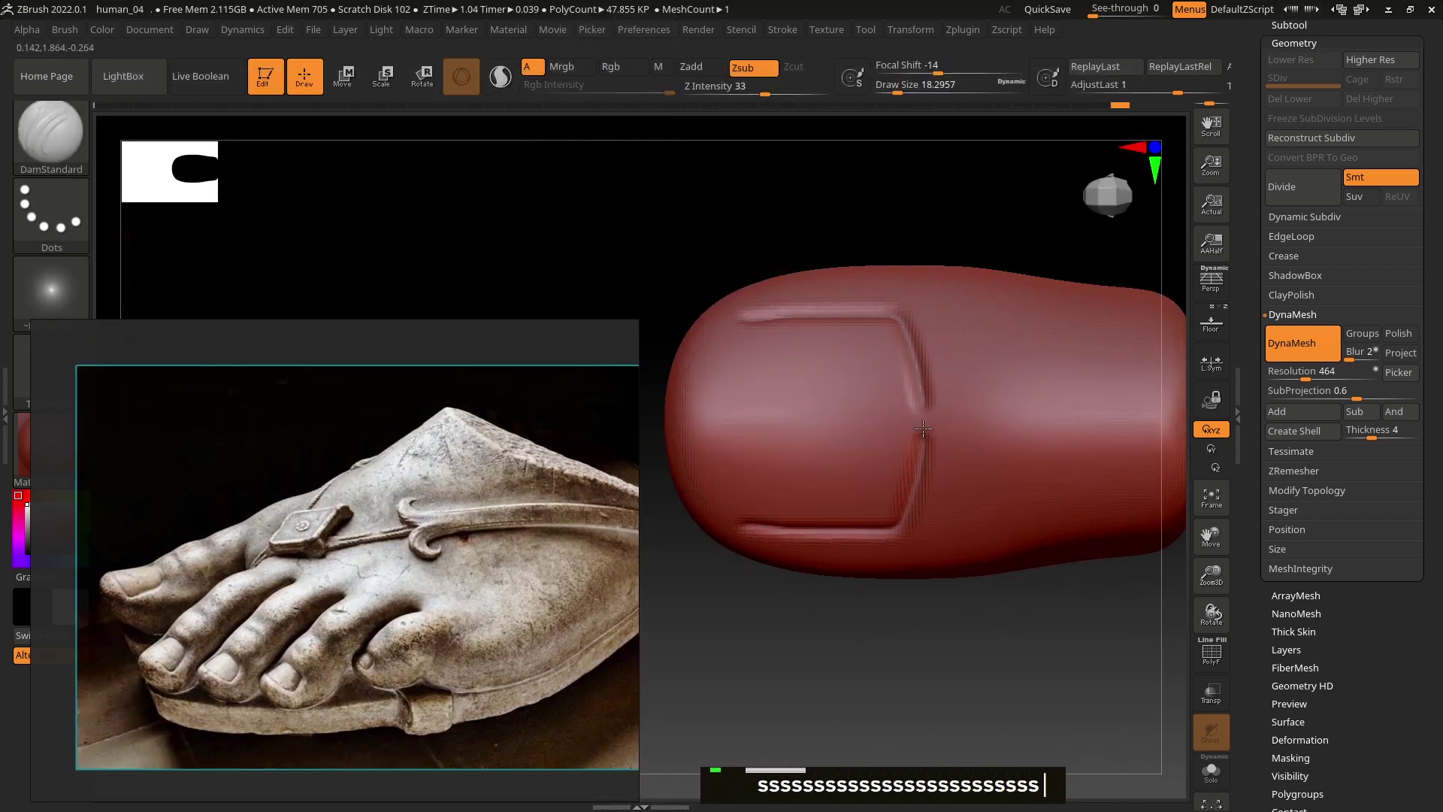
Step: Carve the nail outline with DamStandard and build it up with ClayBuildup
text(sssssssssssssssssss)
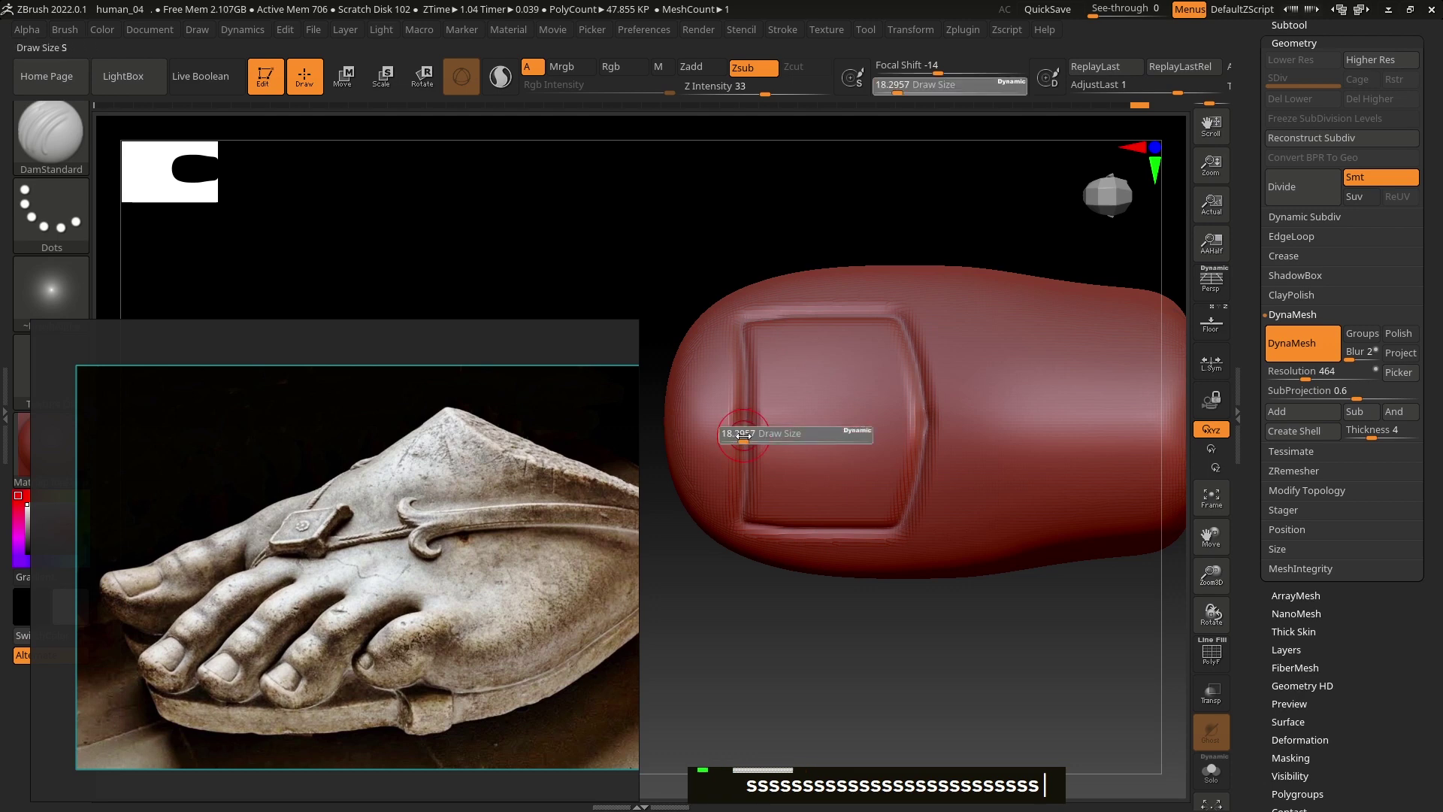
text(s)
click(724, 324)
click(715, 402)
click(819, 354)
right_click(822, 436)
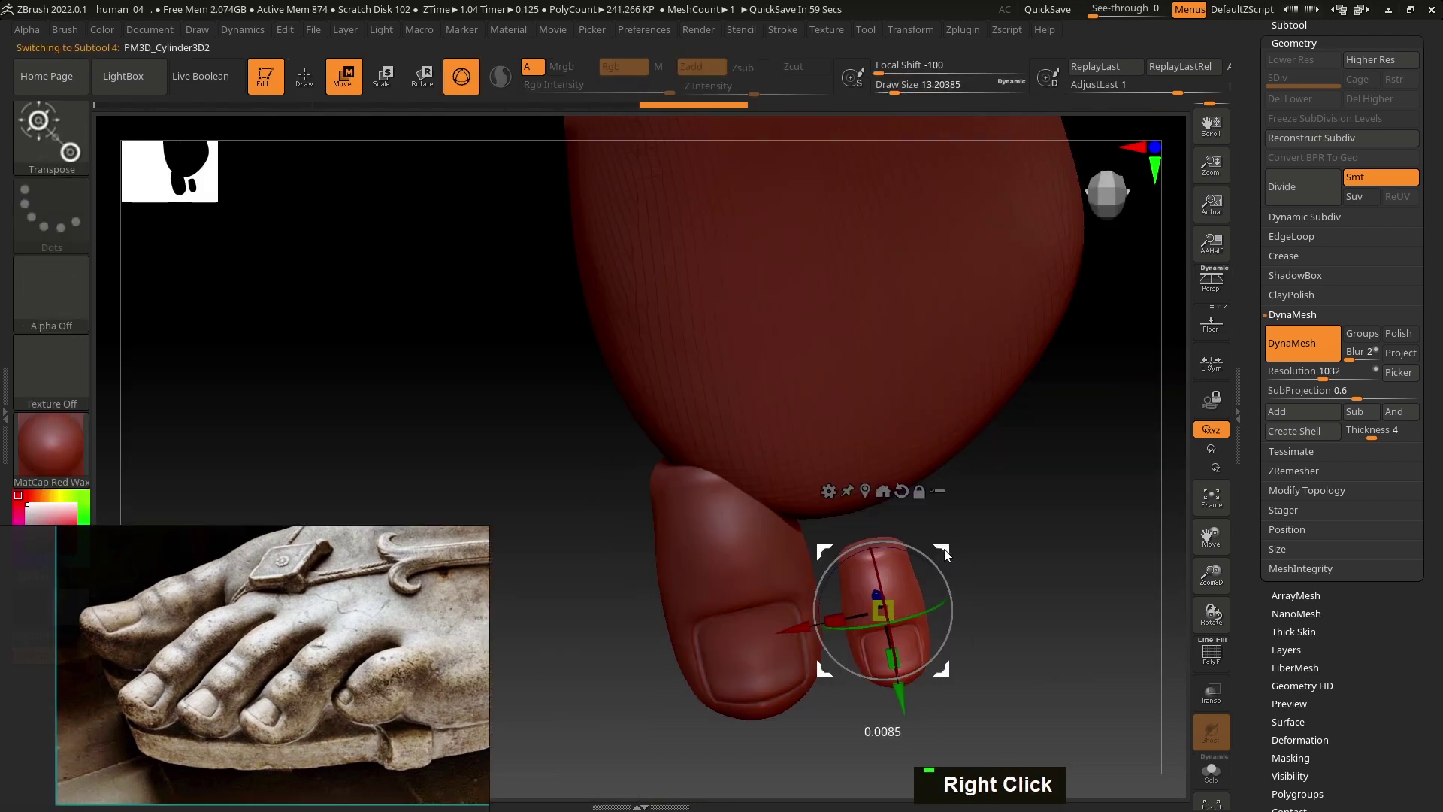
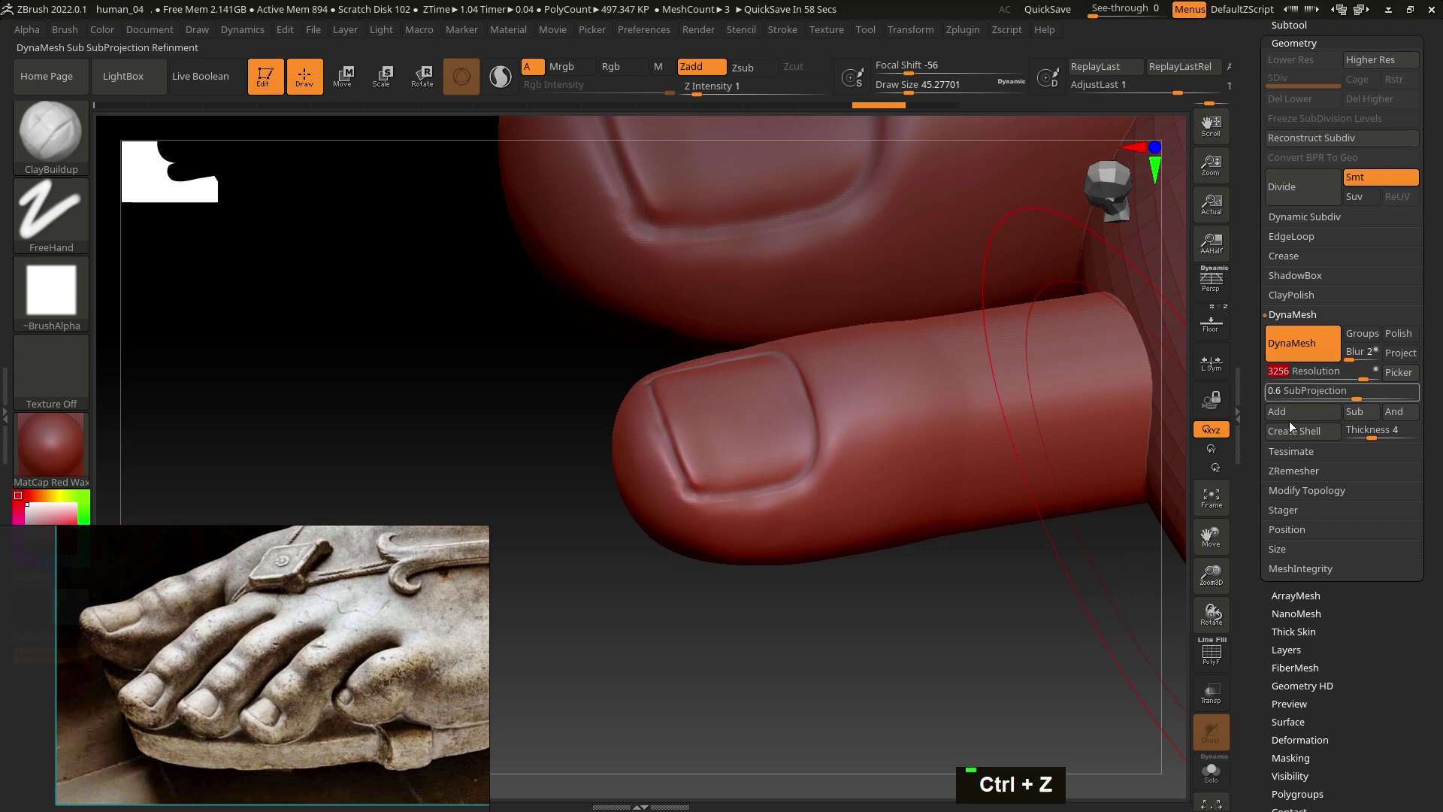
Step: Move and rotate the nailed toe into place on the foot with the Transpose gizmo
right_click(1003, 437)
key(w)
right_click(963, 464)
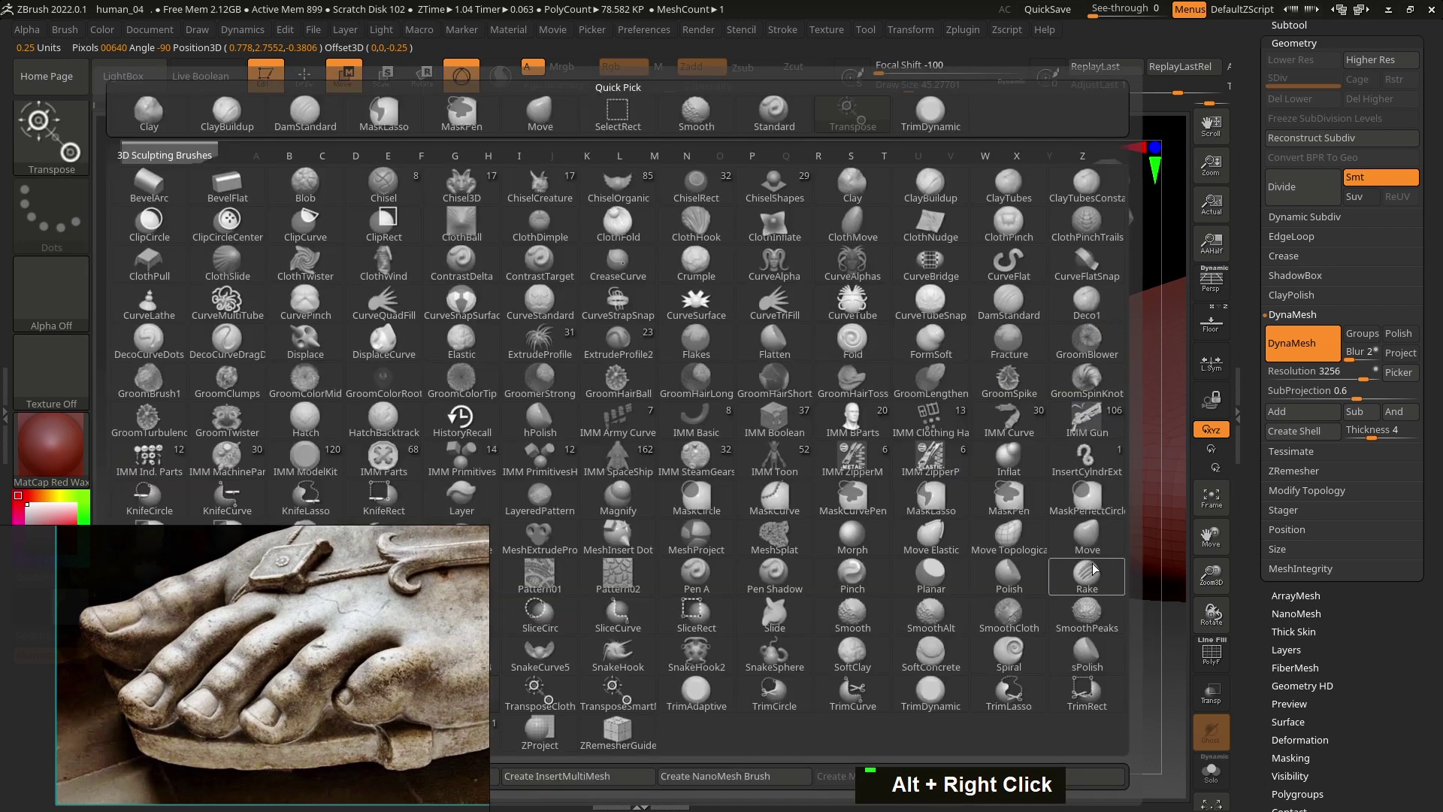
Step: Push the smaller second toe into shape beside the big toe with Move
key(s)
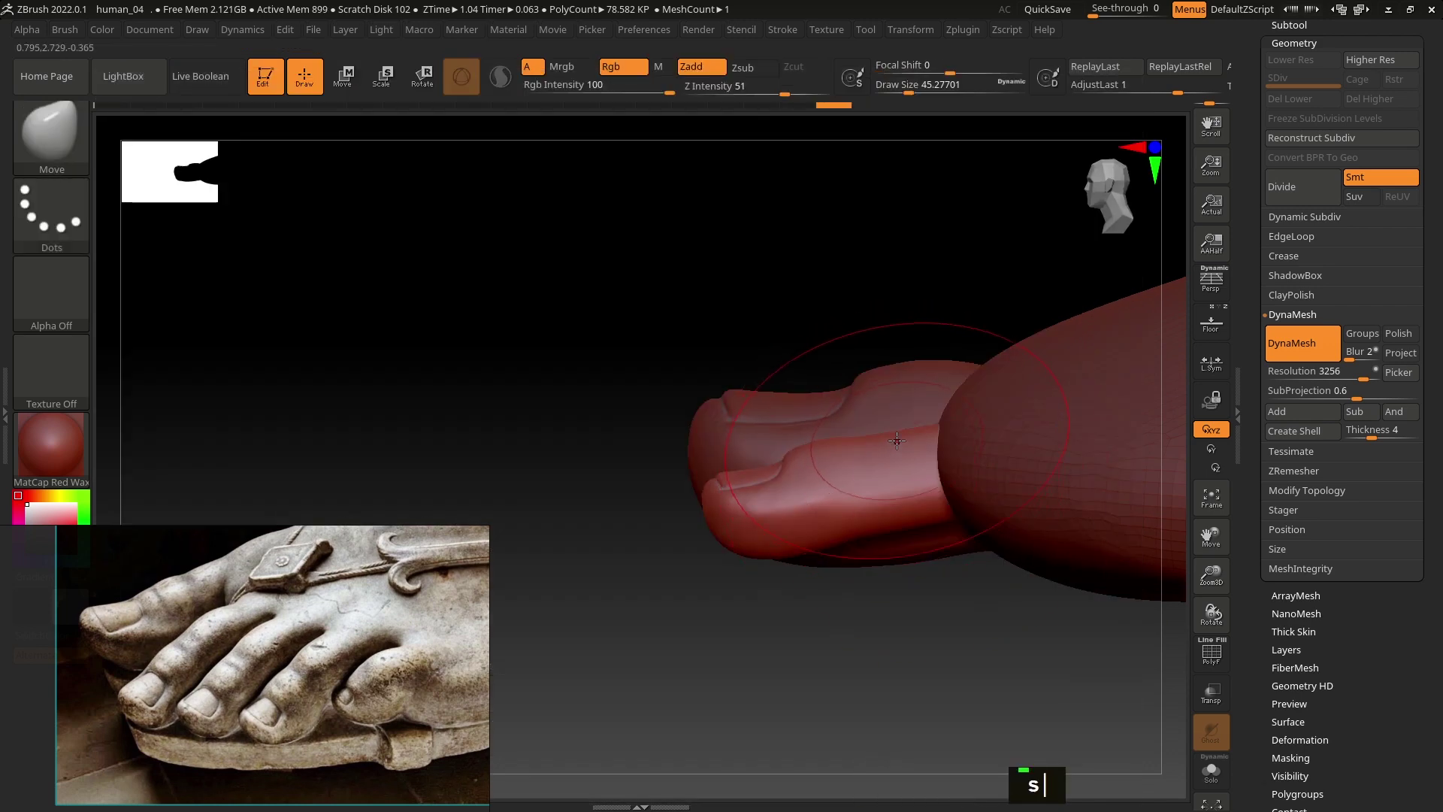
right_click(927, 445)
text(s)
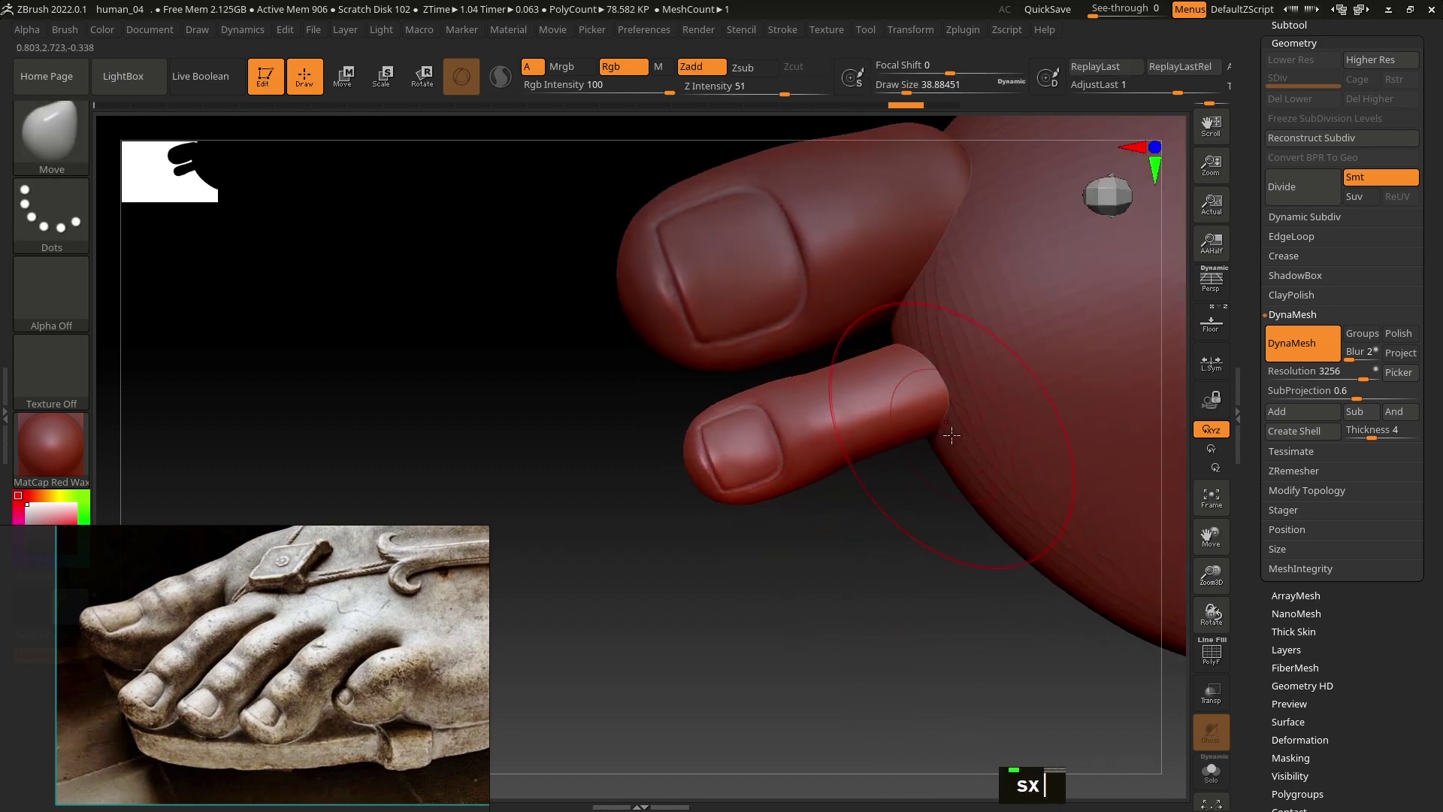
text(xss)
double_click(929, 425)
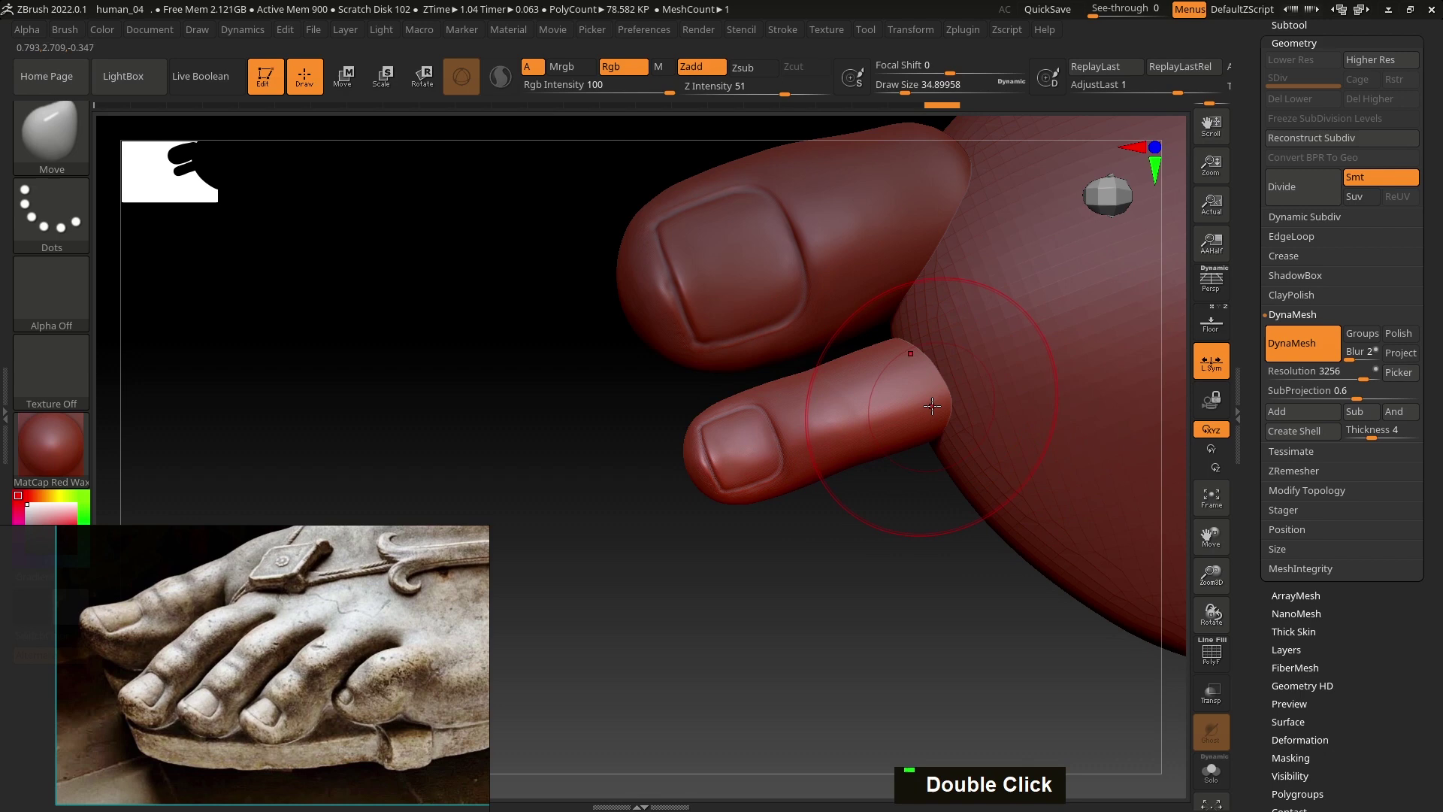
right_click(949, 404)
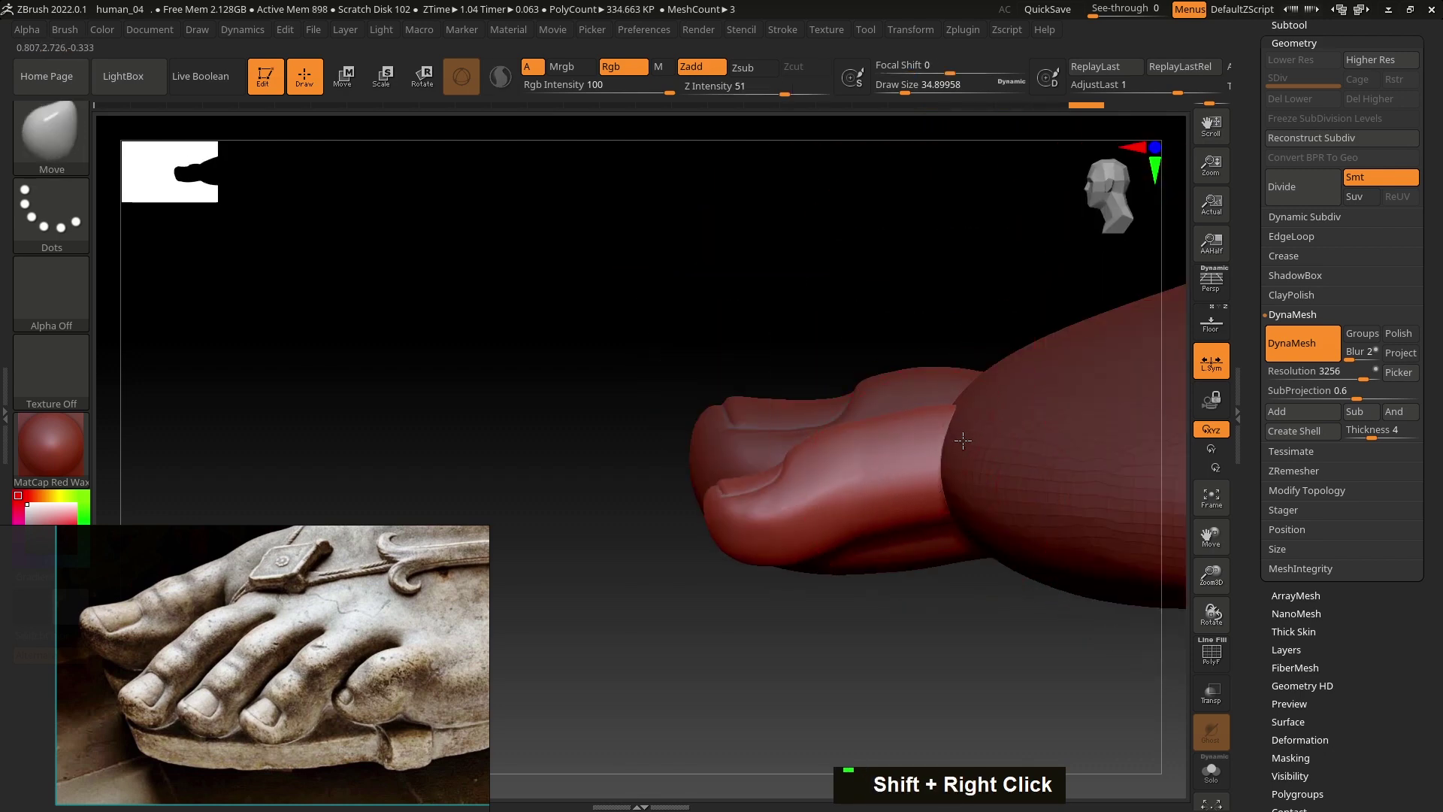
text(s)
double_click(856, 419)
click(867, 409)
Step: Blend the second toe's top and nail so it sits naturally against the foot
text(s)
double_click(932, 351)
text(sss)
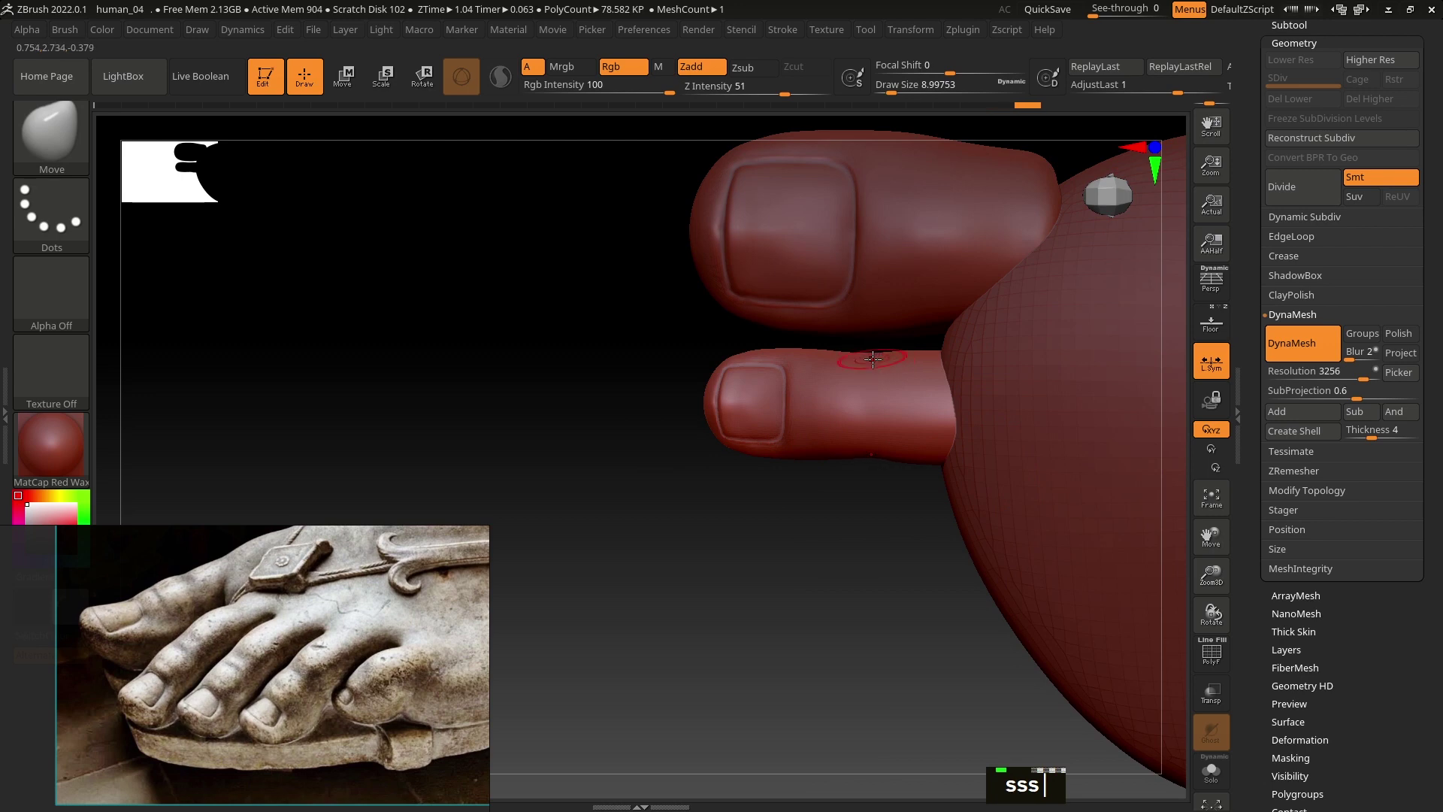
right_click(883, 391)
text(s)
right_click(878, 402)
text(sss)
text(s)
double_click(757, 426)
text(s)
right_click(791, 454)
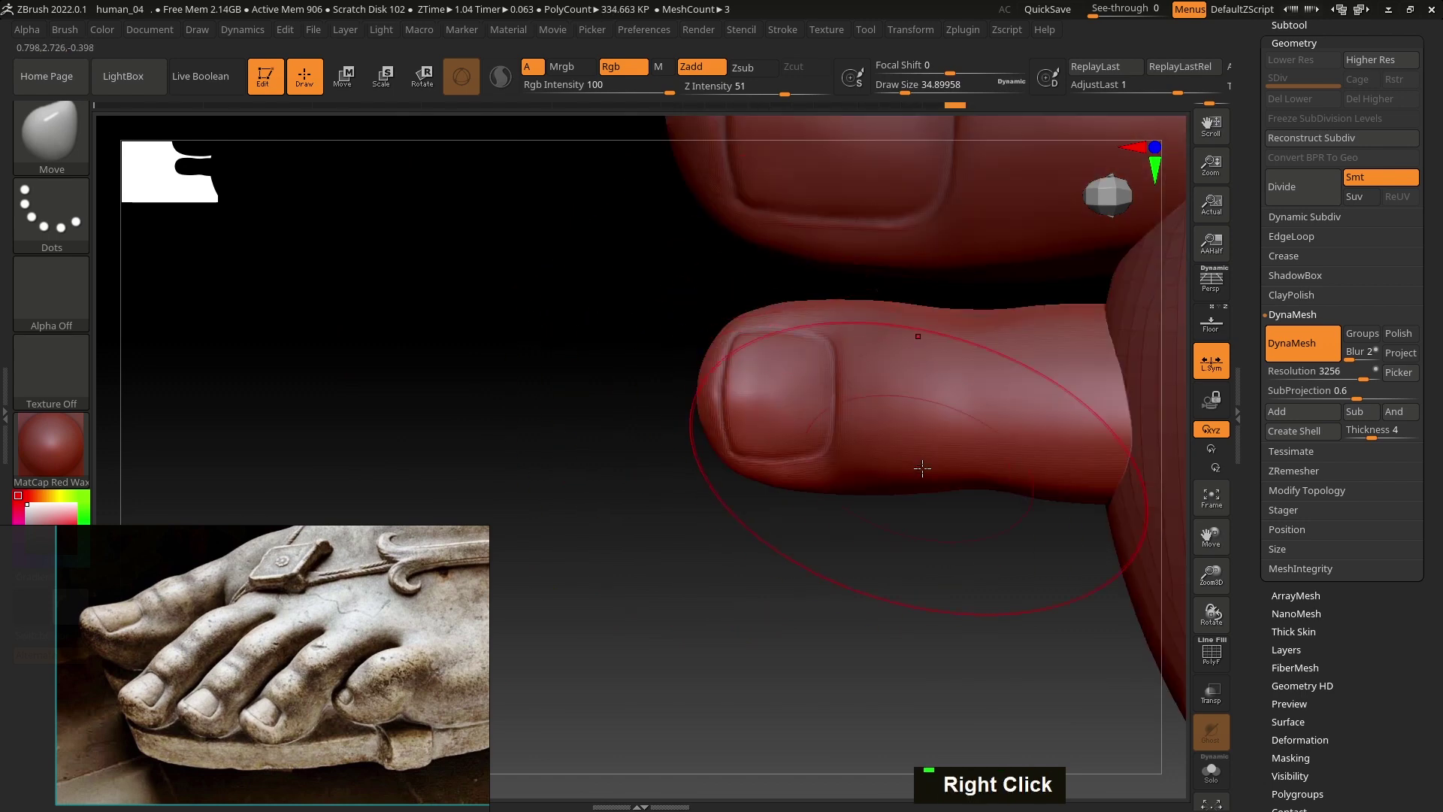
text(sss)
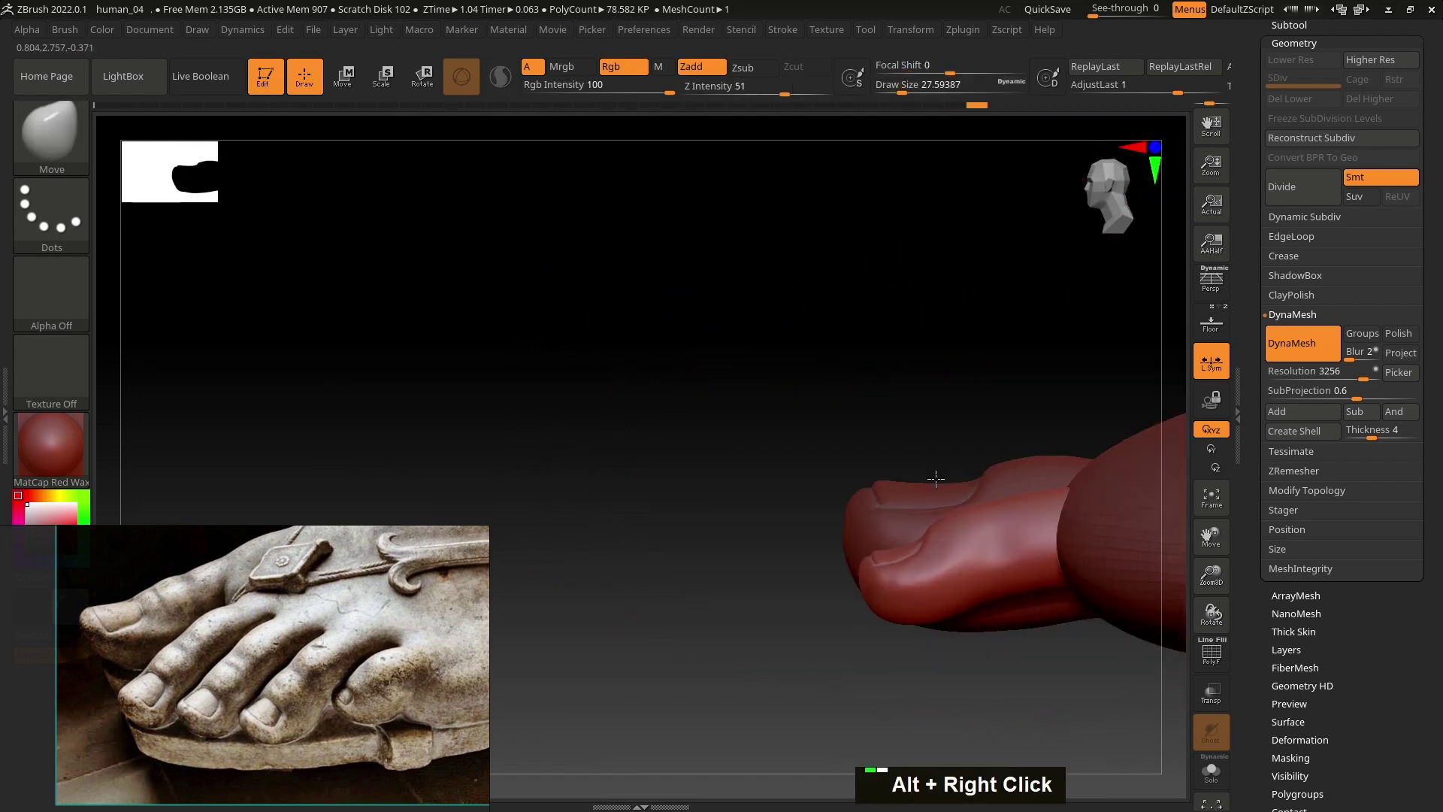
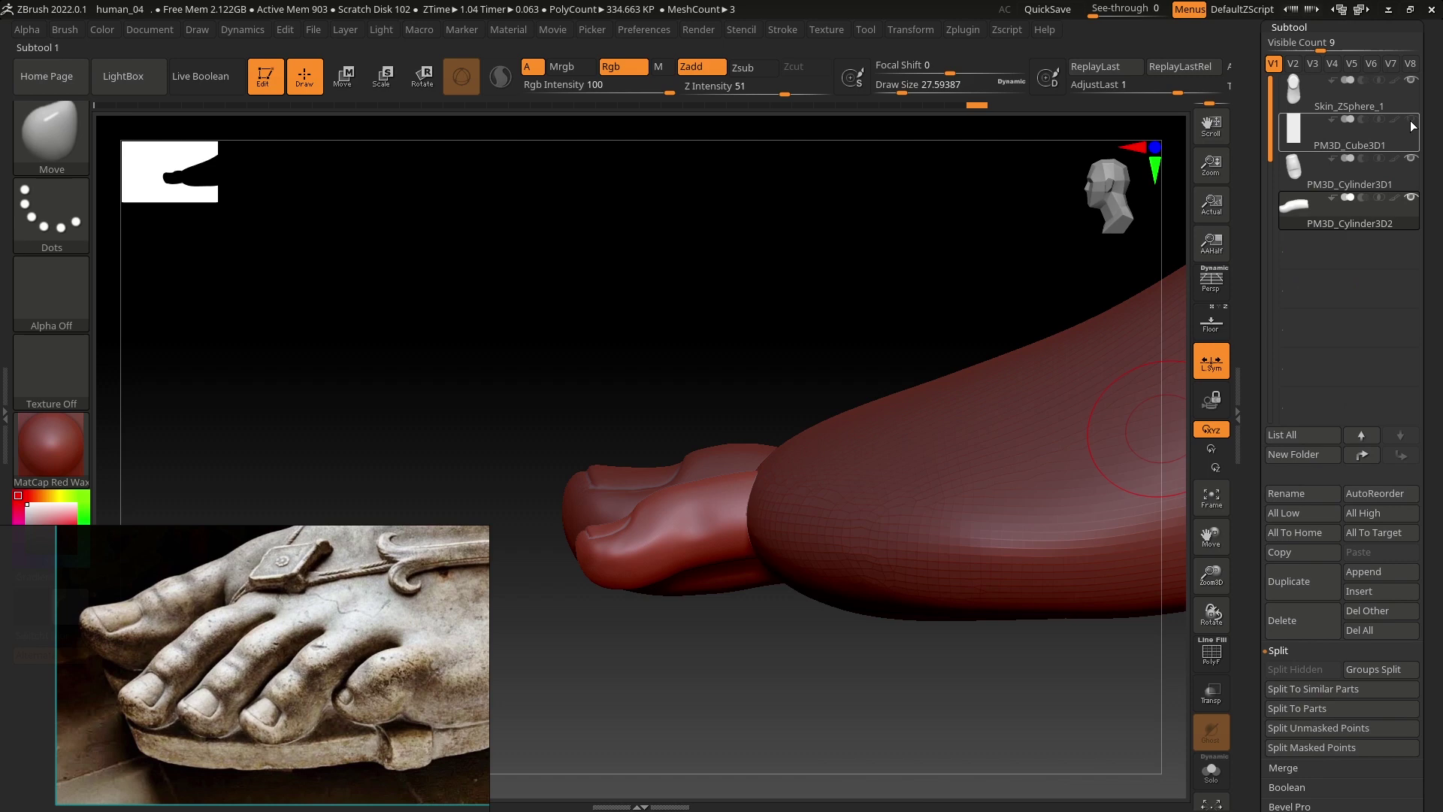
Step: Move the smaller toe pieces toward the foot with the transpose gizmo, checking from several angles
right_click(885, 465)
click(732, 413)
text(w)
key(w)
click(723, 460)
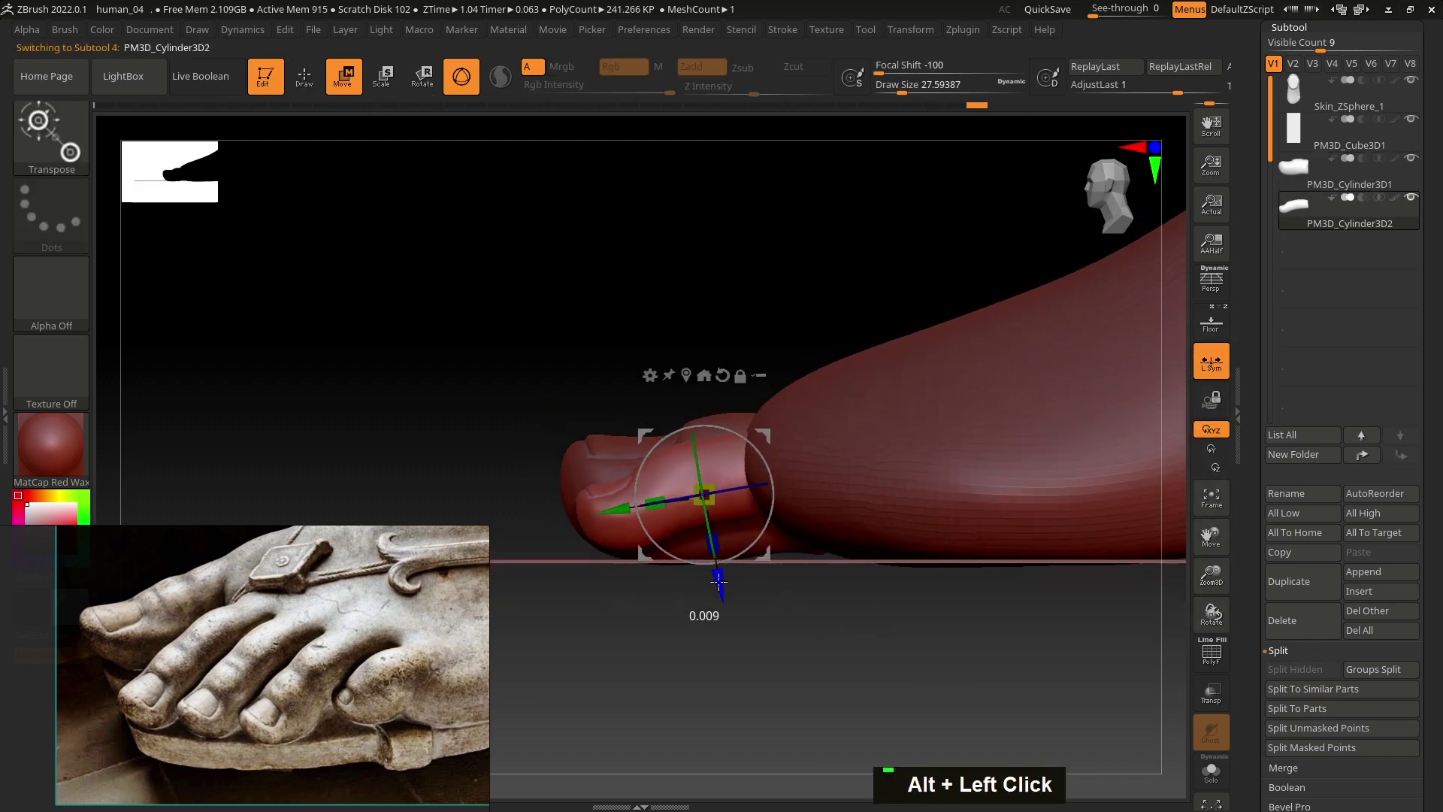
right_click(761, 572)
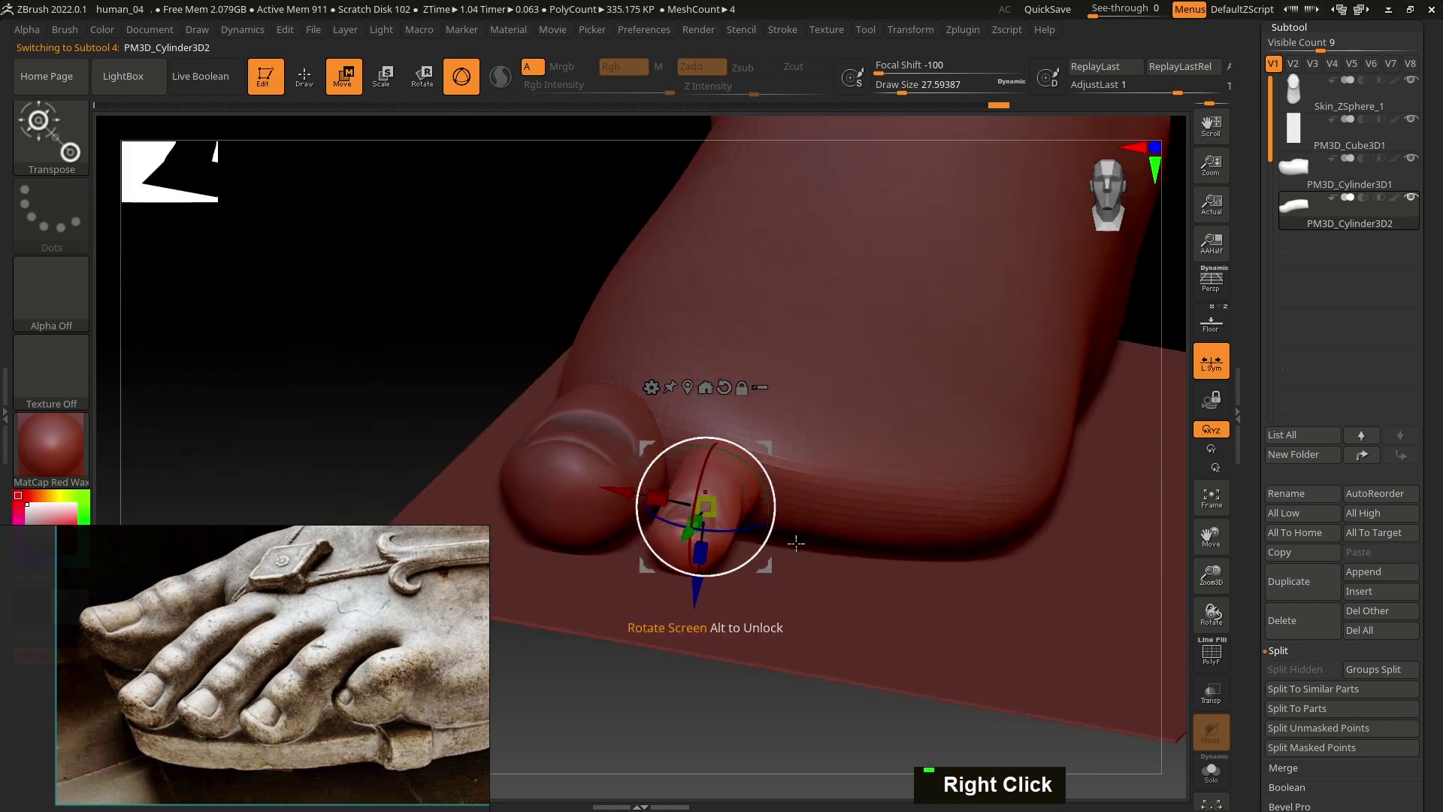
right_click(821, 510)
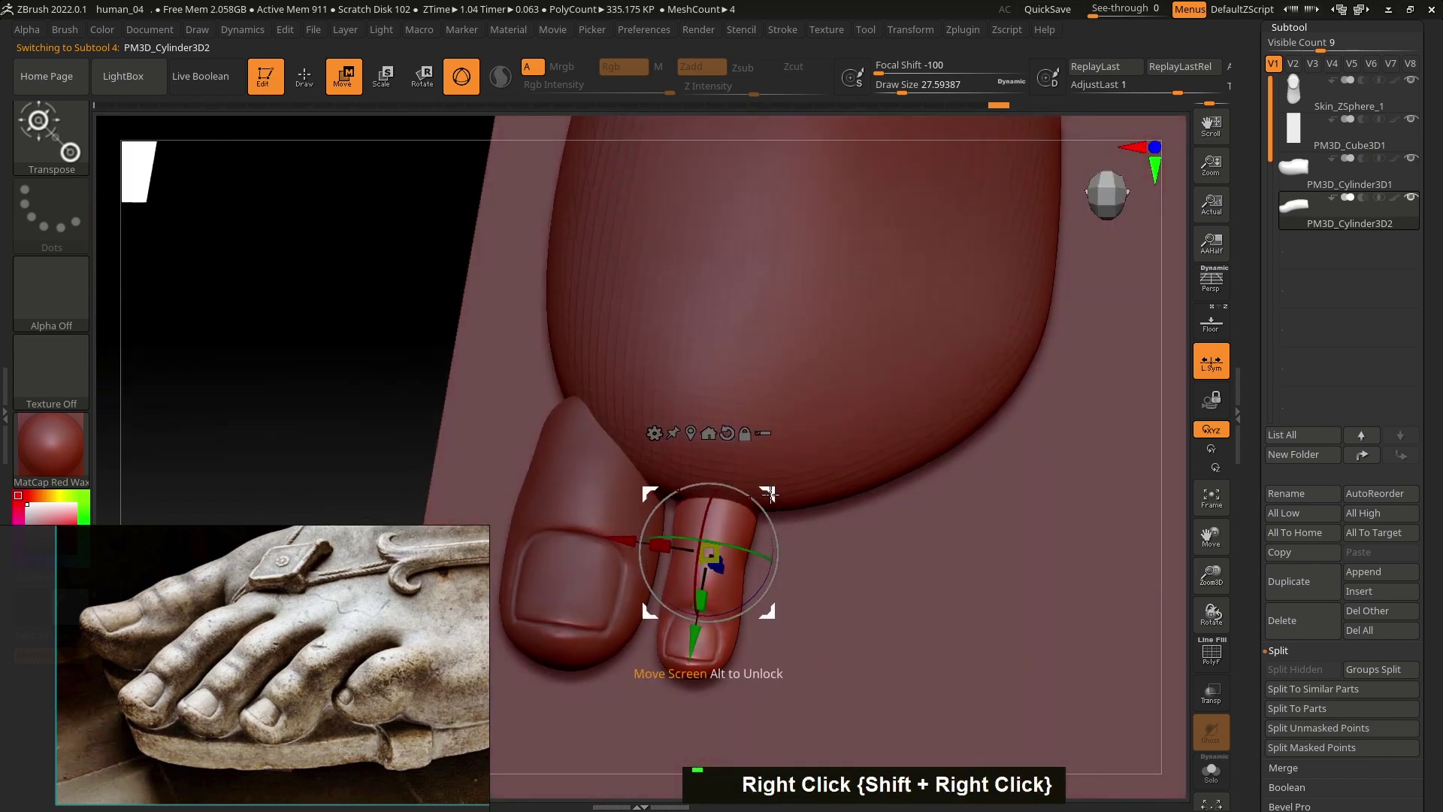
key(ctrl+shift+d)
click(808, 490)
key(ctrl+z)
text(x|)
right_click(856, 569)
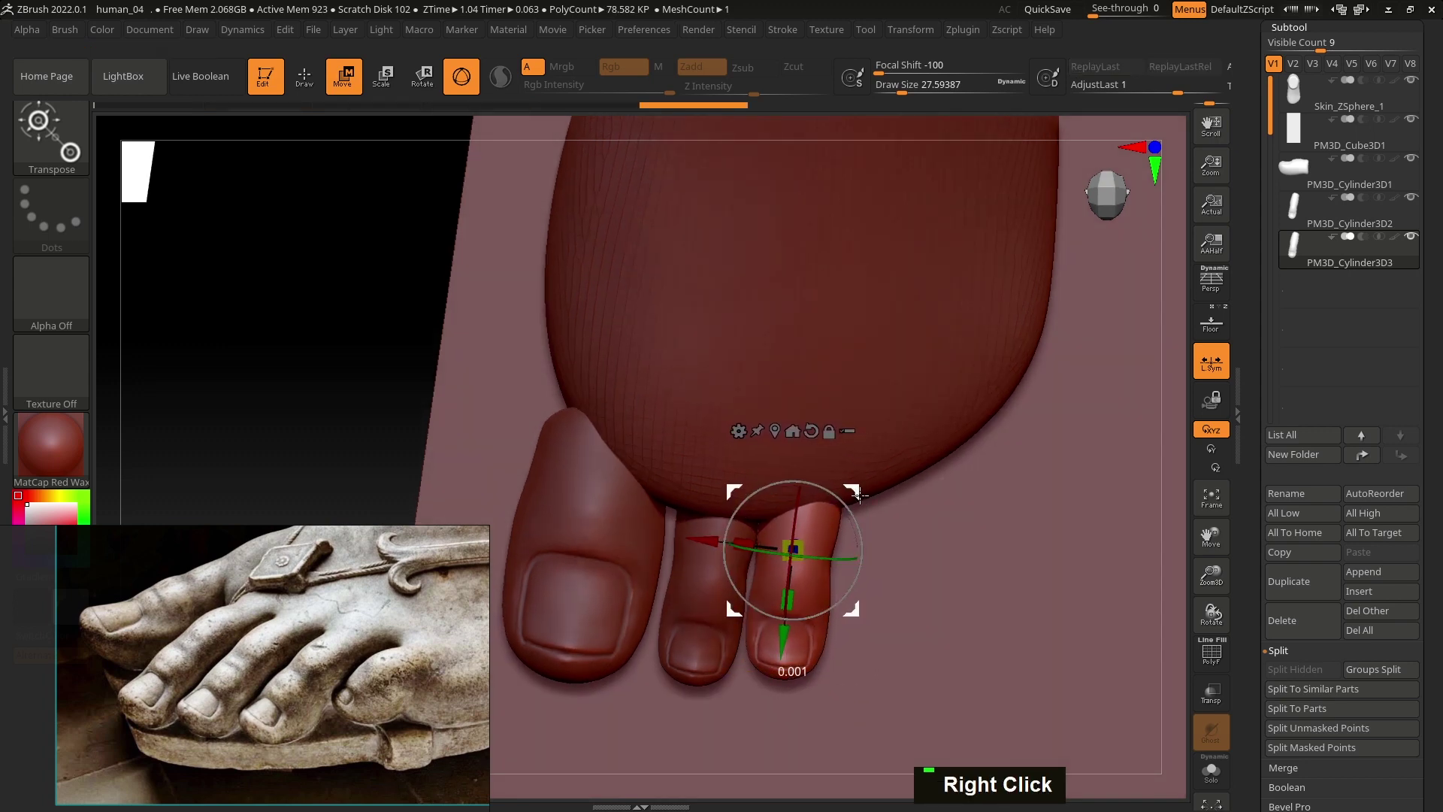
key(ctrl+shift+d)
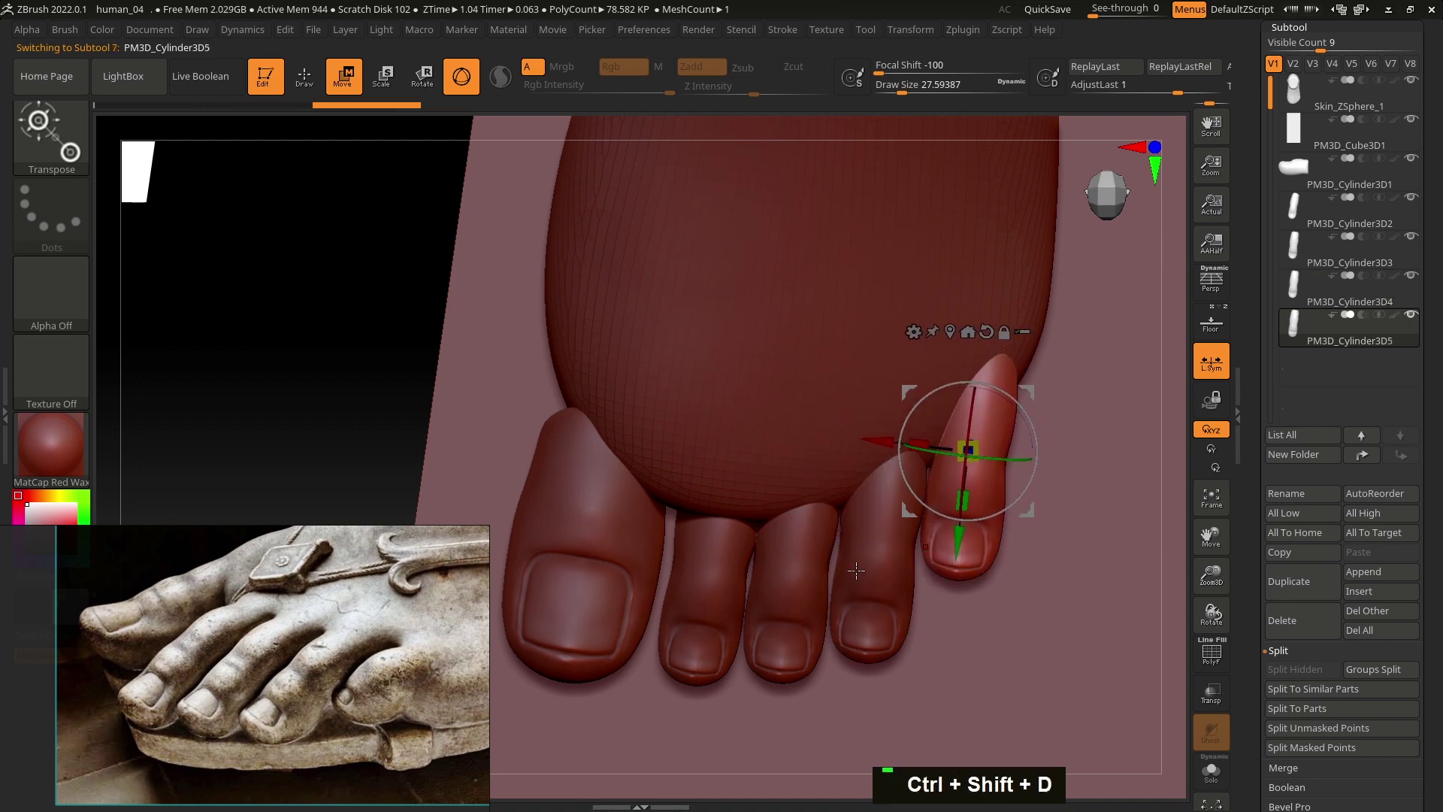
click(860, 591)
Step: Scale down the fourth toe from above and select the little toe for adjustment
right_click(761, 612)
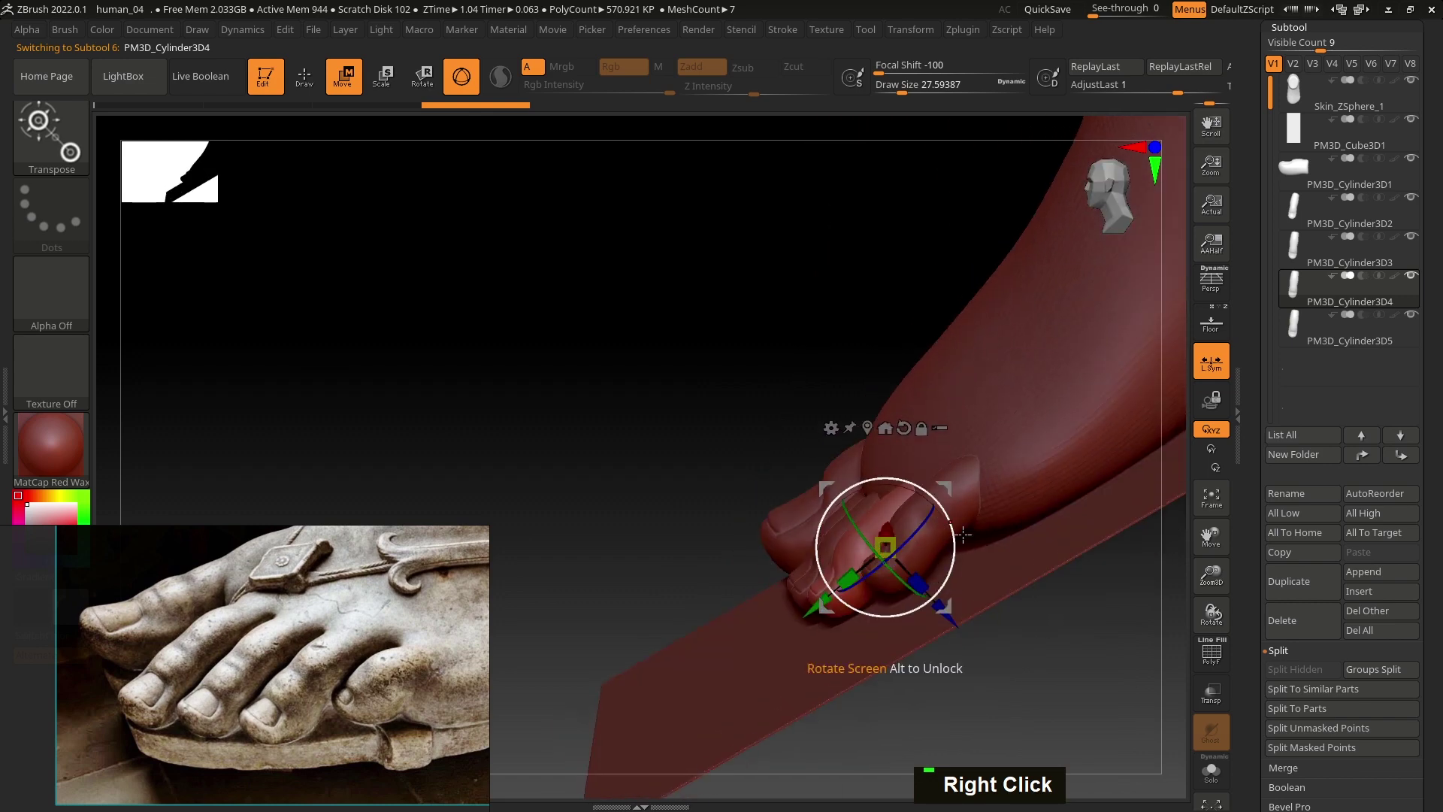
click(940, 509)
right_click(852, 523)
click(786, 450)
click(880, 462)
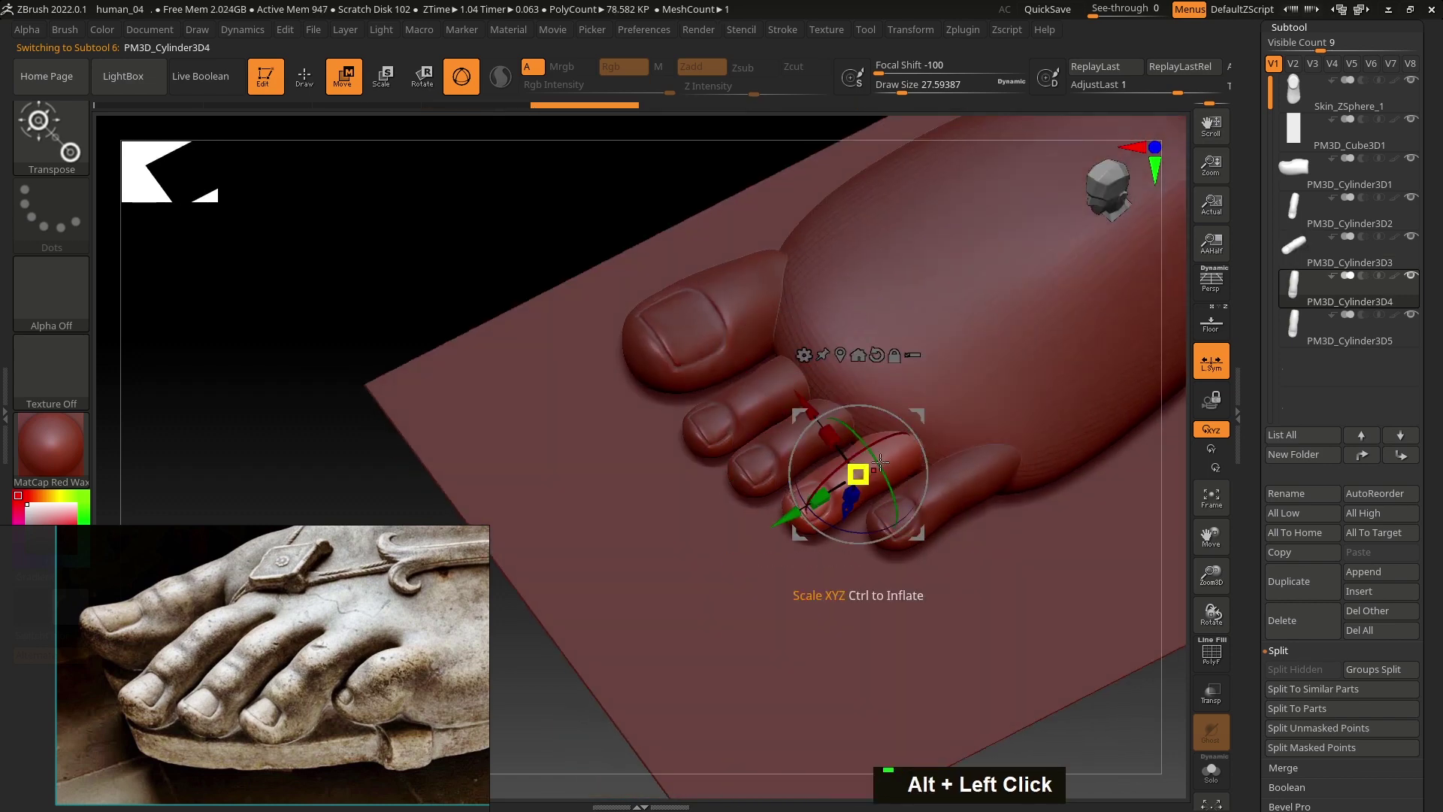
click(977, 482)
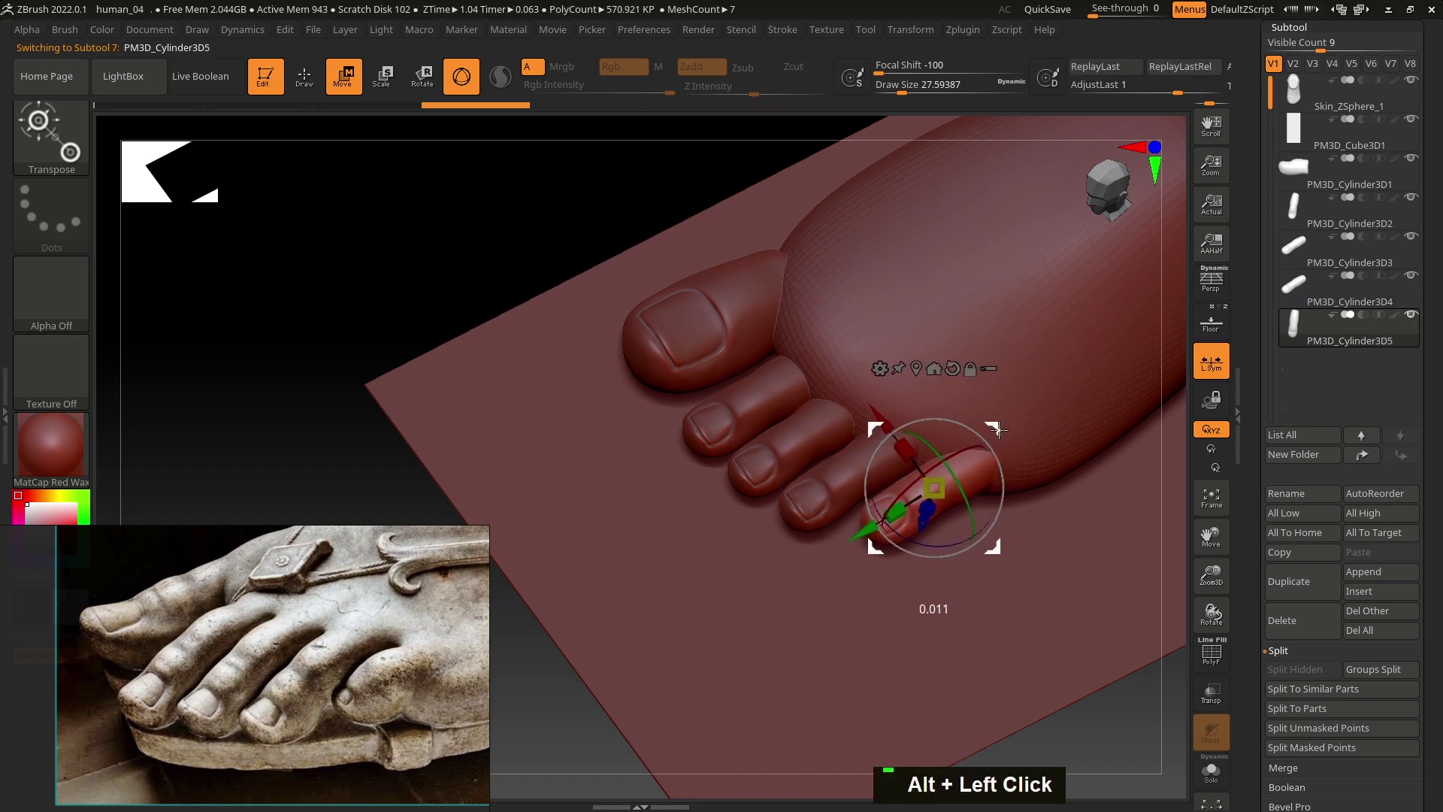
Step: From the side, lower the fourth toe onto the sole and select the second toe
right_click(960, 464)
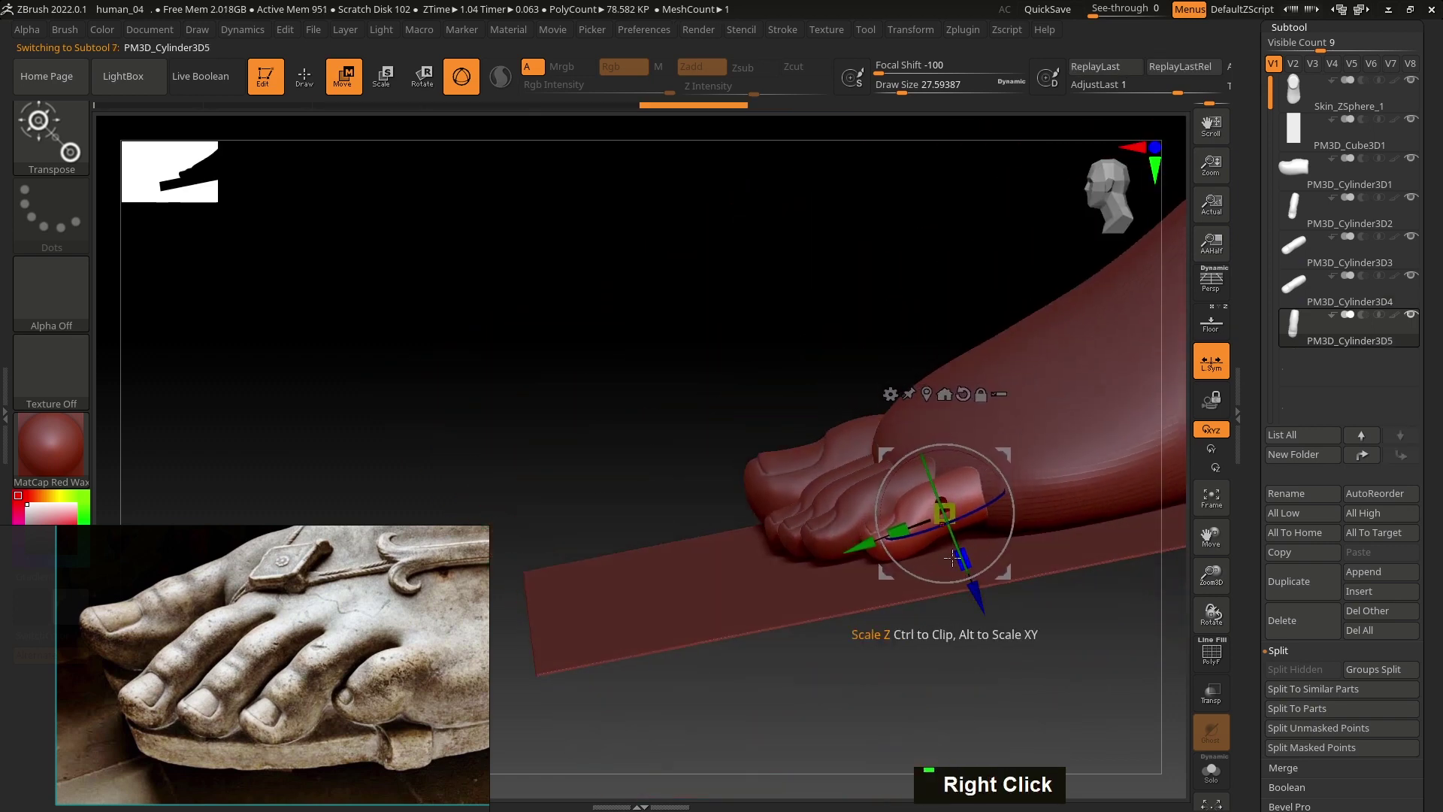
right_click(904, 538)
right_click(887, 578)
click(867, 487)
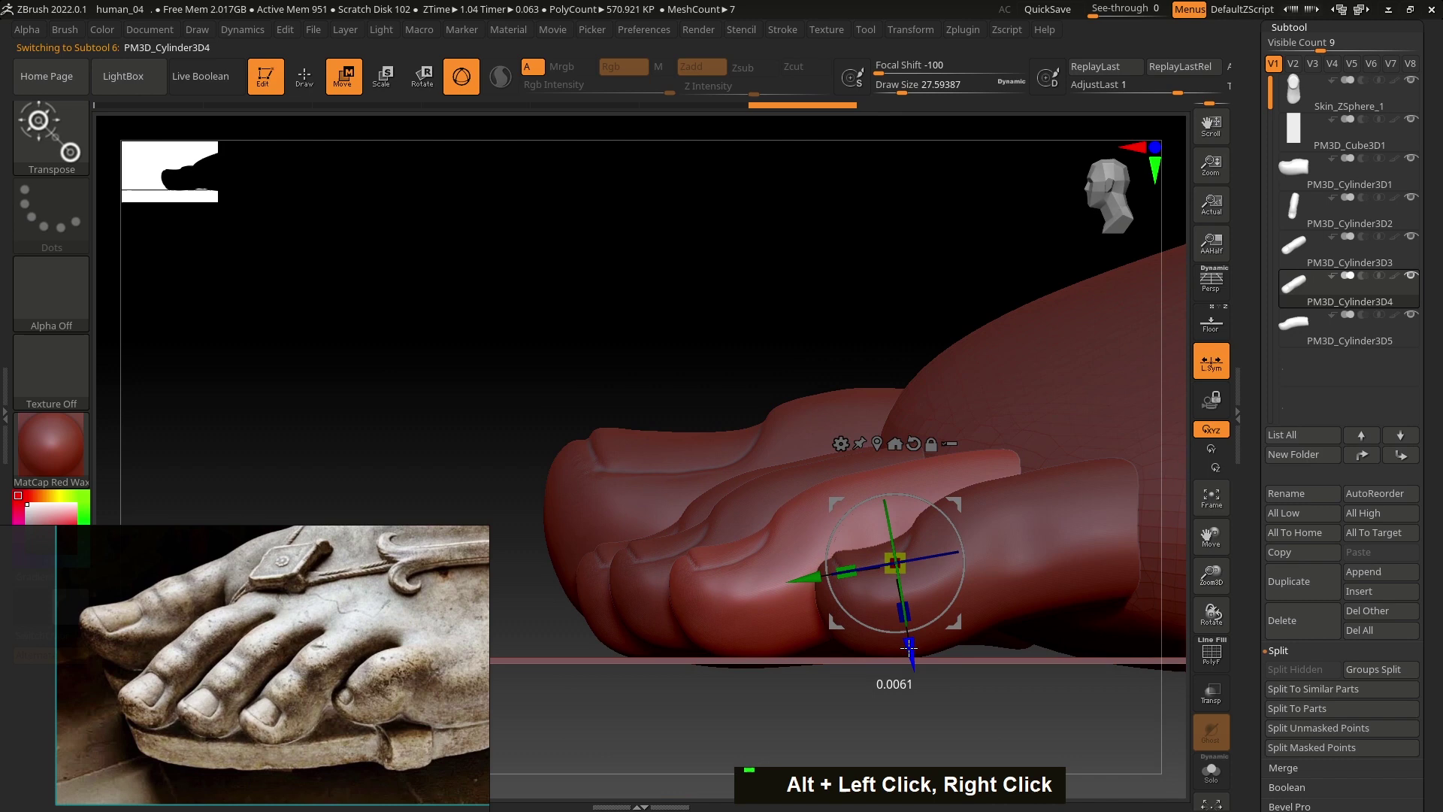
click(782, 478)
click(742, 479)
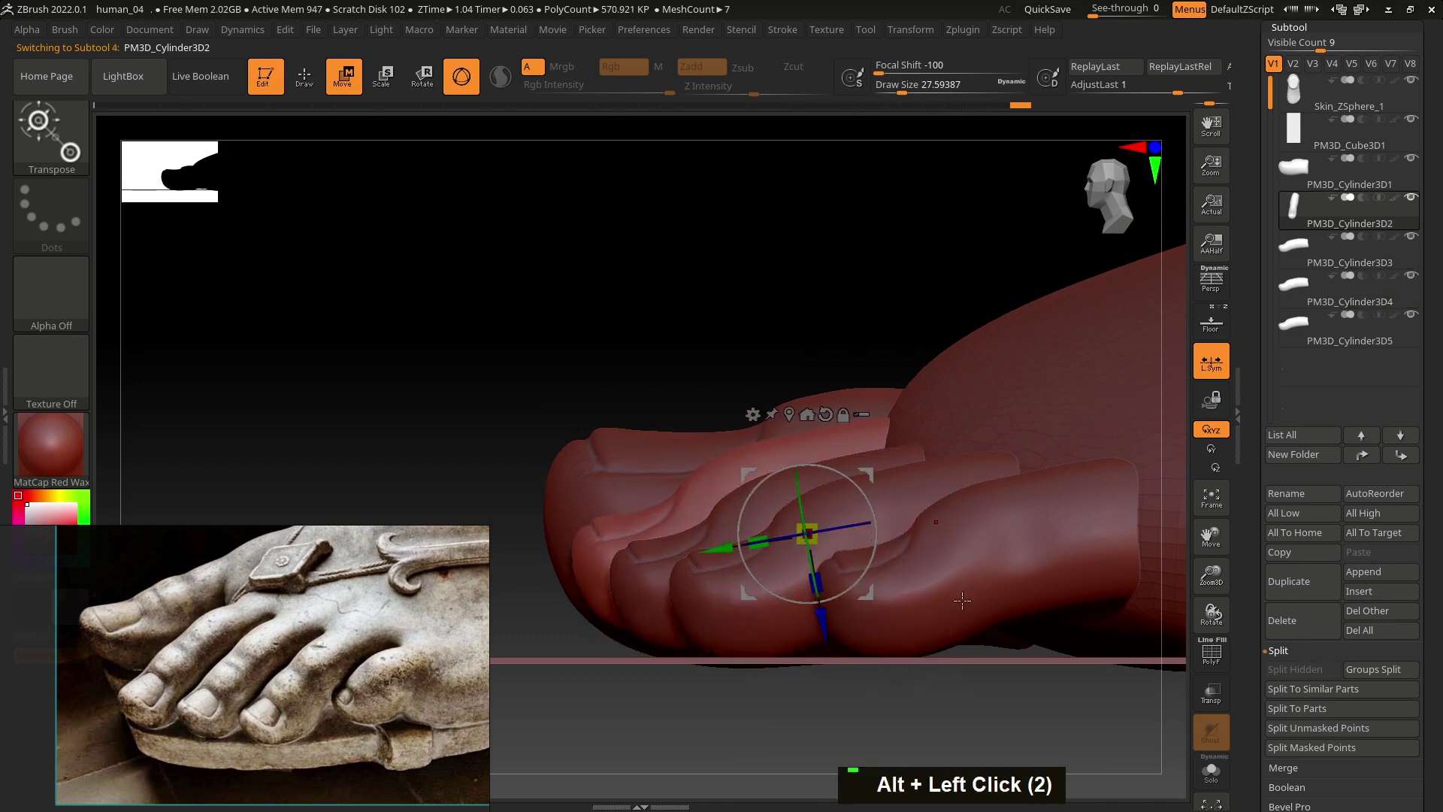
Step: Locate and select the little toe subtool PM3D_Cylinder3D5 in the subtool list
right_click(787, 518)
right_click(832, 566)
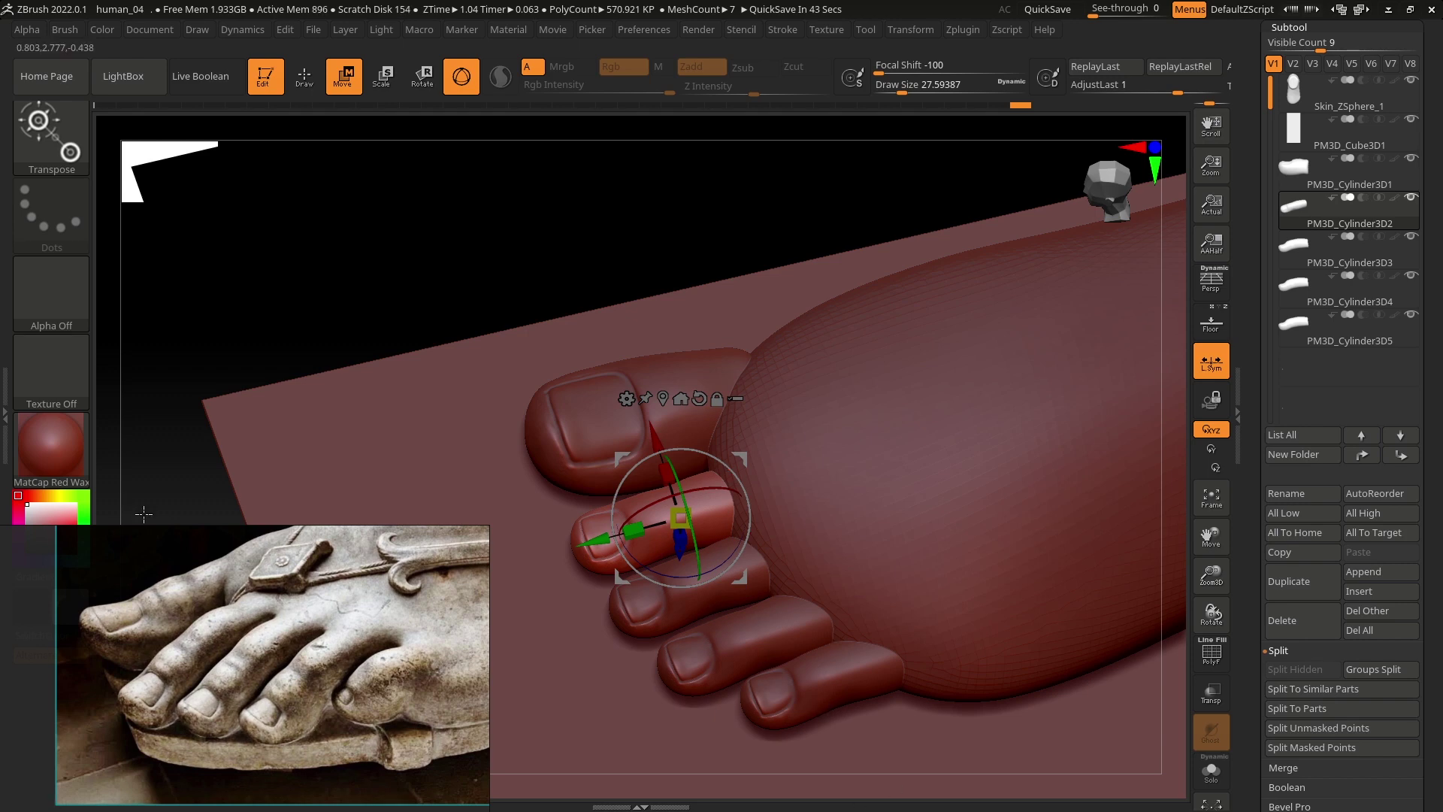
scroll(down, 3)
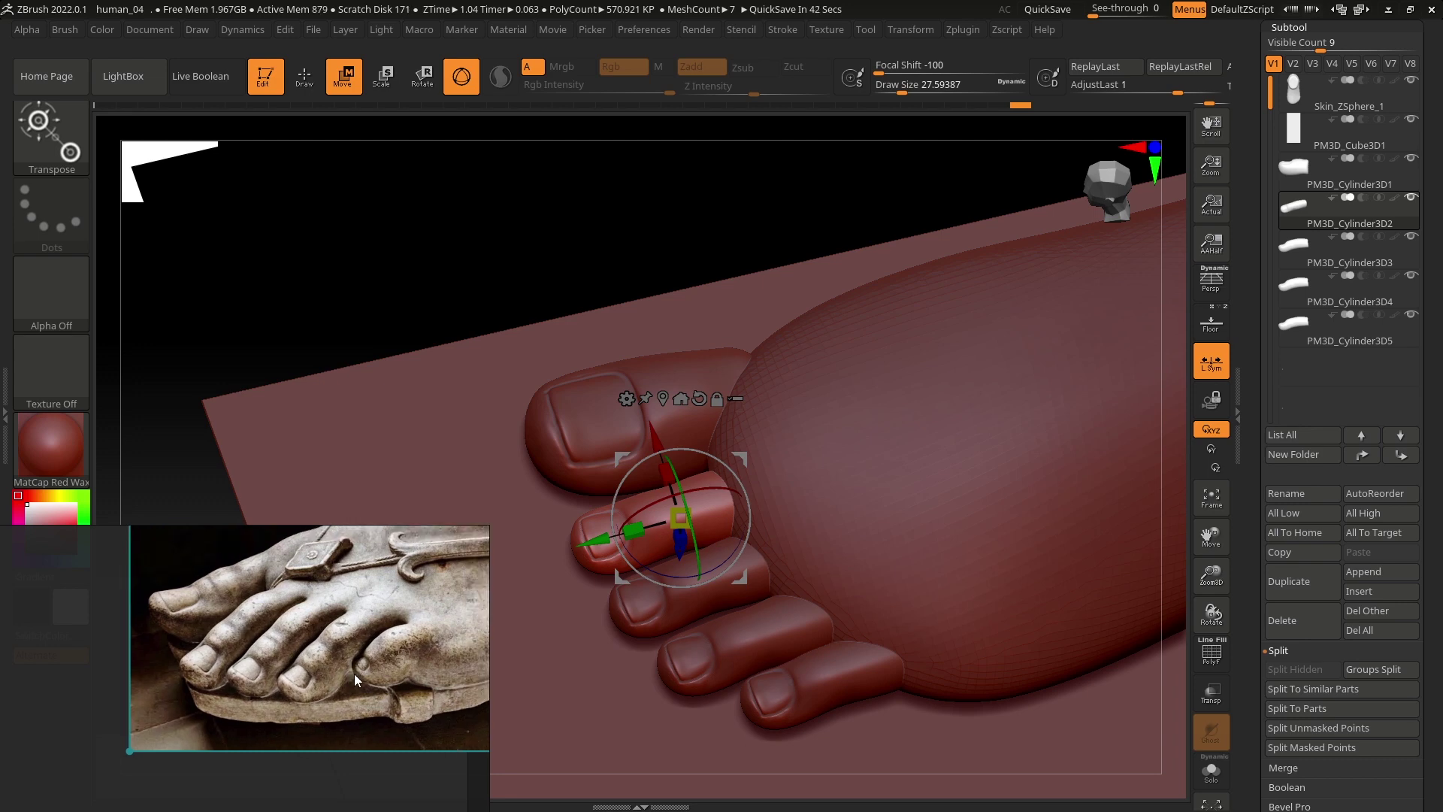
scroll(down, 3)
scroll(up, 3)
scroll(down, 3)
double_click(390, 680)
click(814, 689)
Step: Turn on Solo mode and scale the little toe in side view against the sandal reference
right_click(852, 686)
click(826, 657)
key(e)
right_click(847, 647)
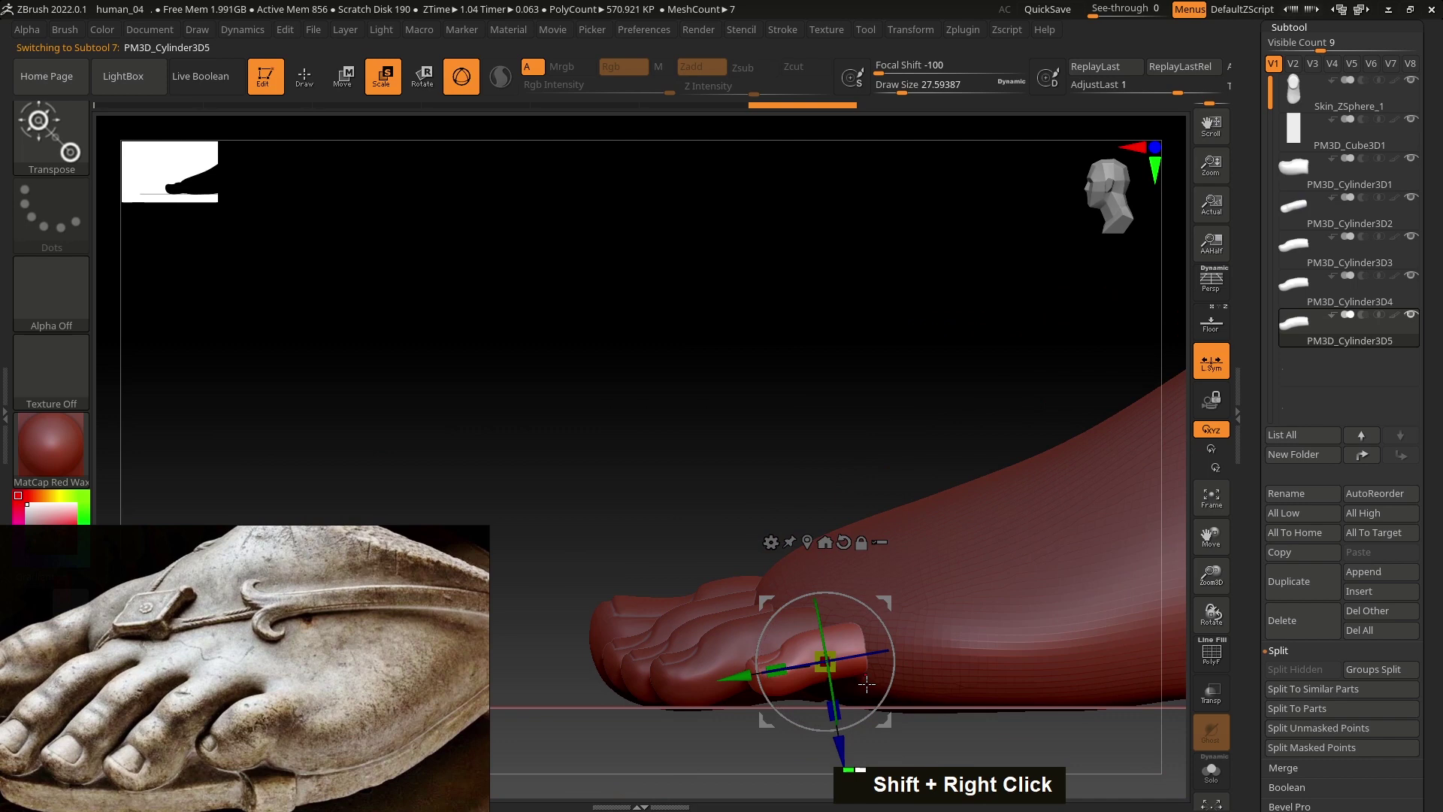
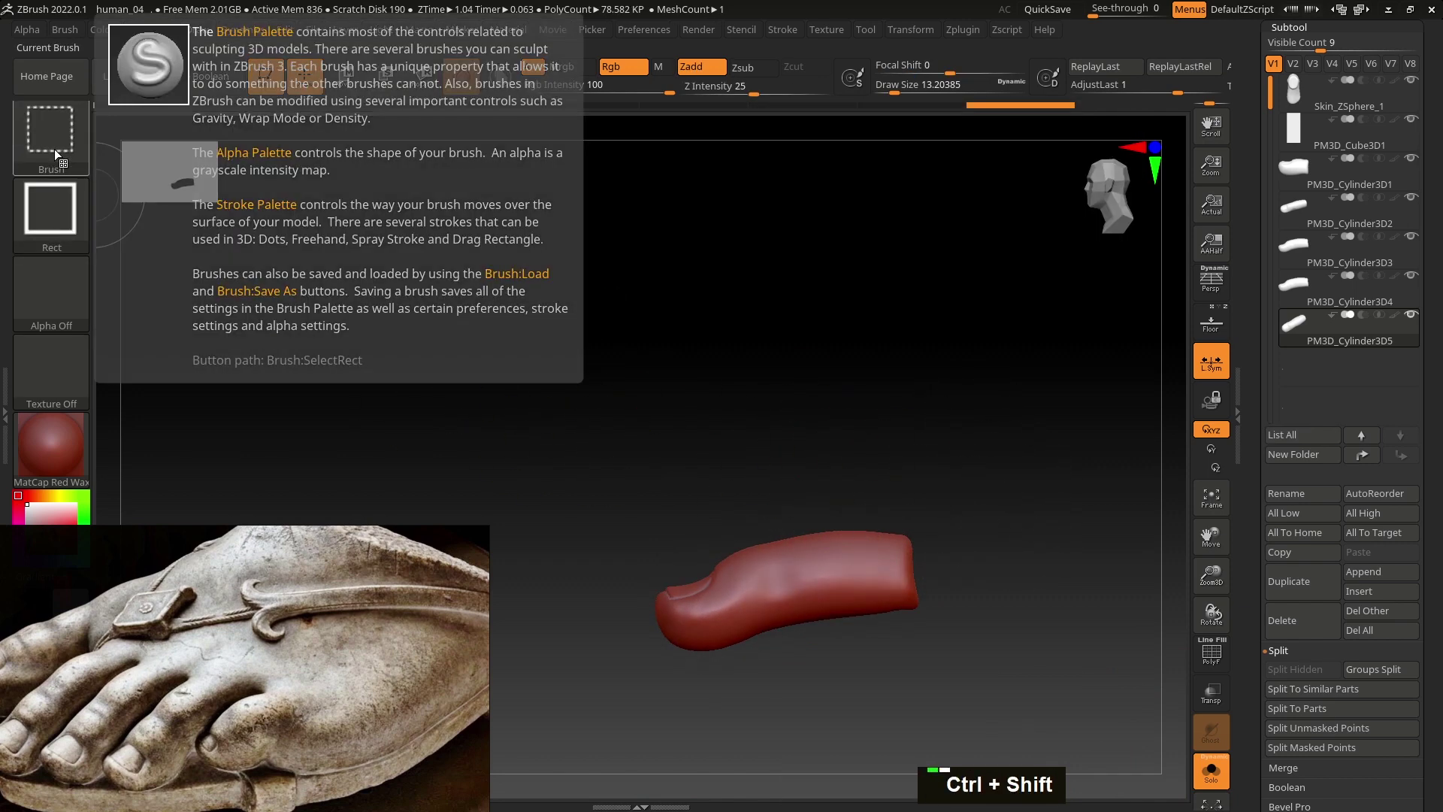
Step: Trim the isolated little toe shorter with the TrimDynamic brush
right_click(894, 587)
key(s)
click(956, 534)
right_click(969, 591)
key(s)
double_click(951, 542)
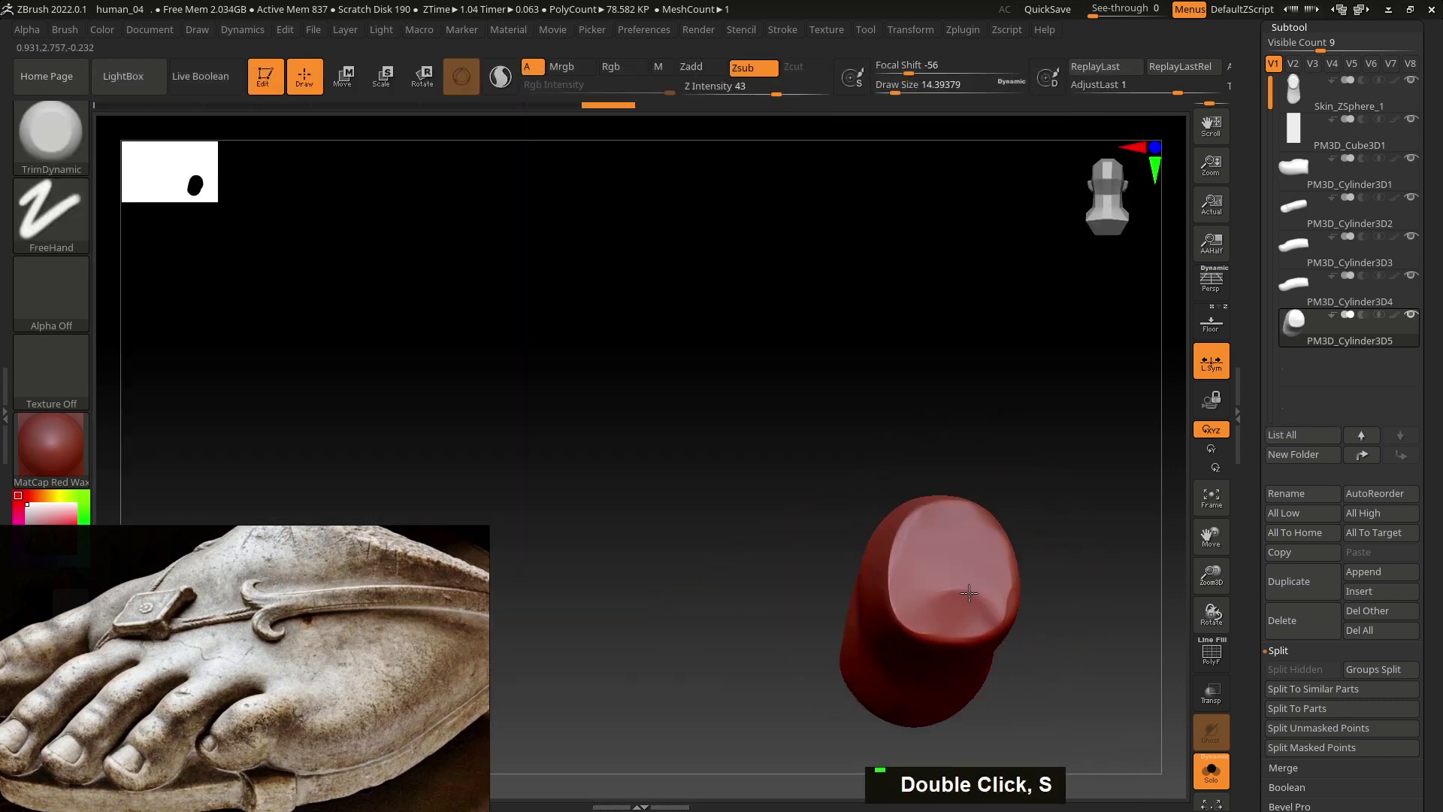
right_click(936, 601)
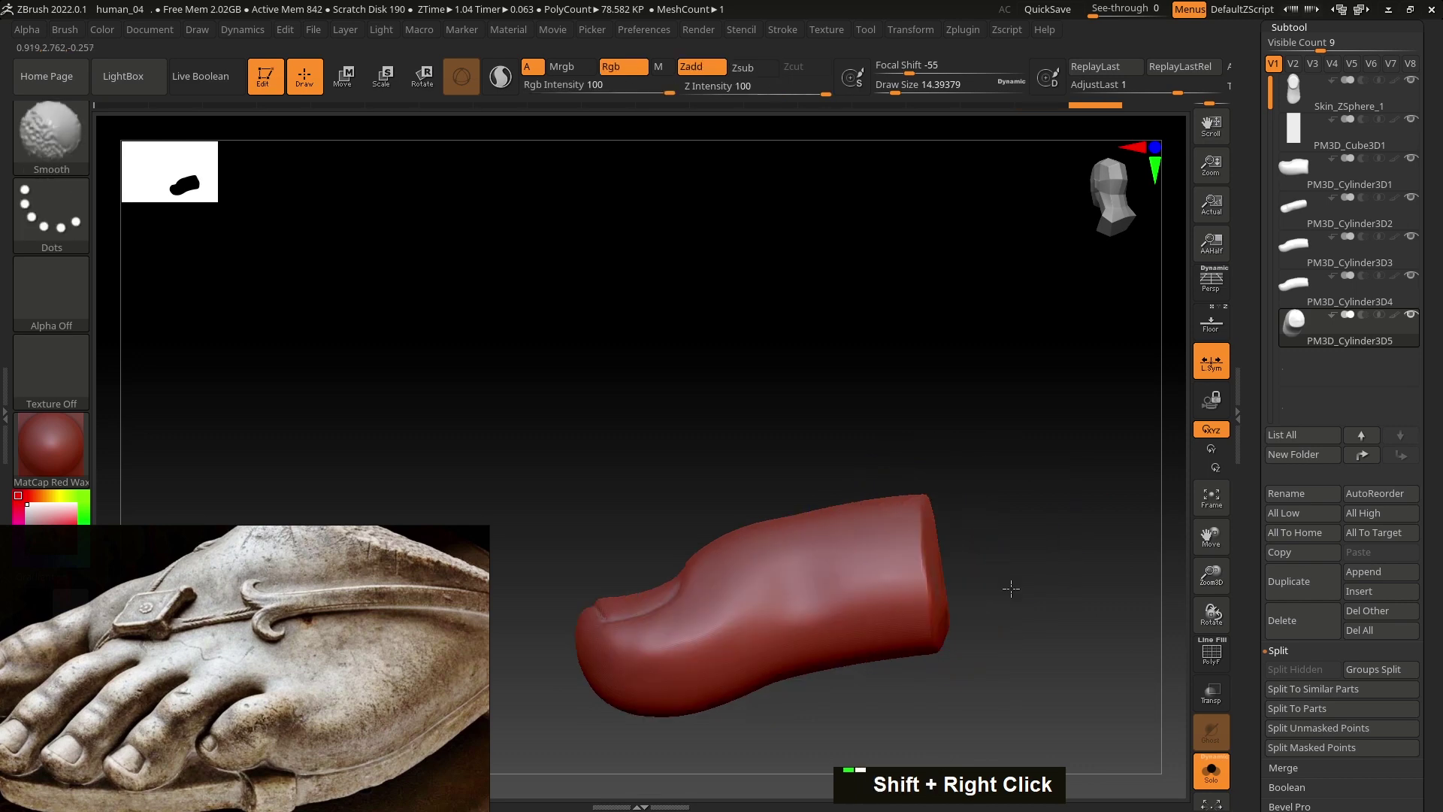
Step: Round the little toe's surface and carve a nail into its tip
click(914, 604)
double_click(933, 611)
click(1033, 647)
click(876, 597)
right_click(874, 595)
text(bss)
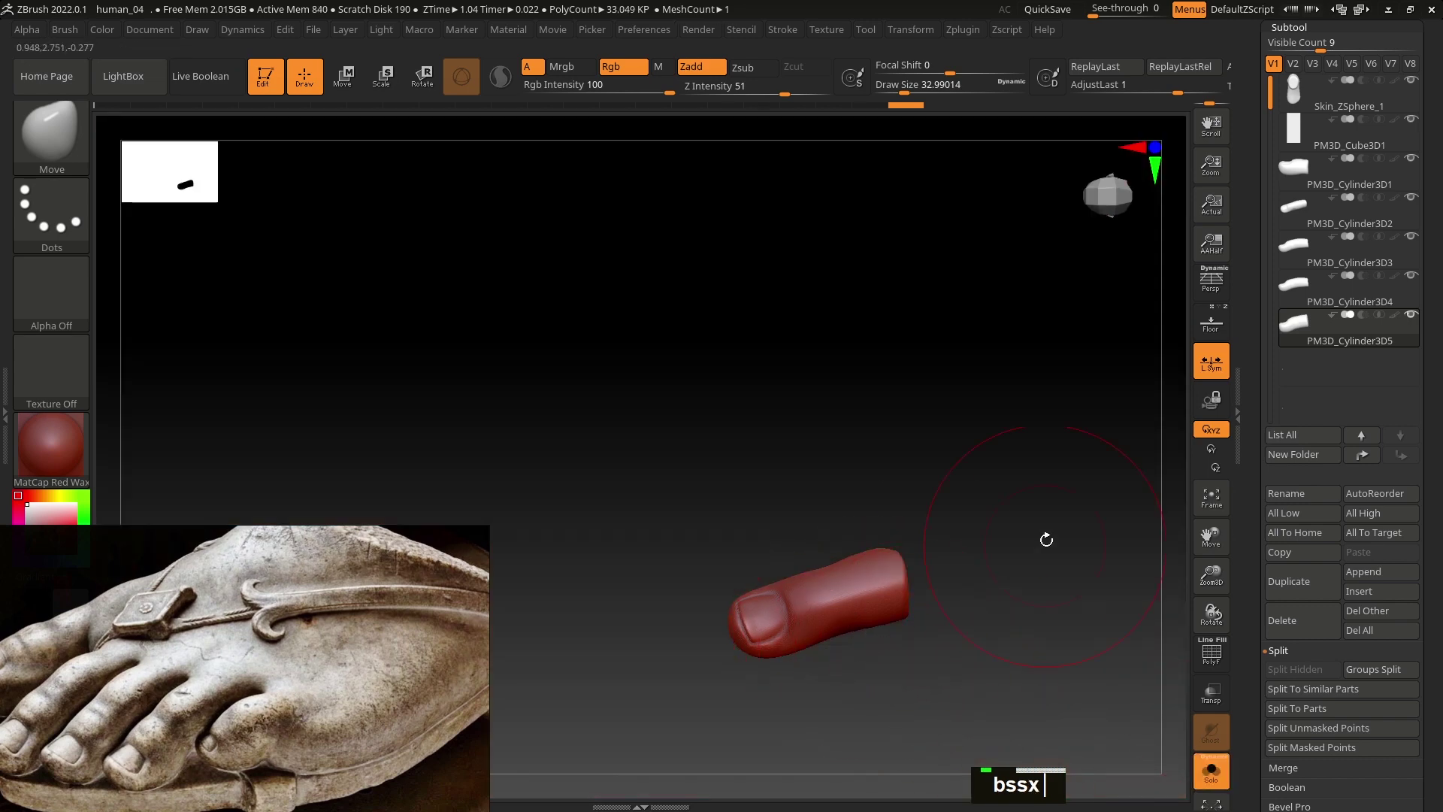
text(xs)
Step: Smooth the little toe all around into a short rounded form
right_click(837, 641)
key(s)
text(sss)
key(s)
right_click(794, 674)
key(s)
right_click(807, 625)
Step: Leave Solo mode and select the foot skin Skin_ZSphere_1 beside the toes
key(s)
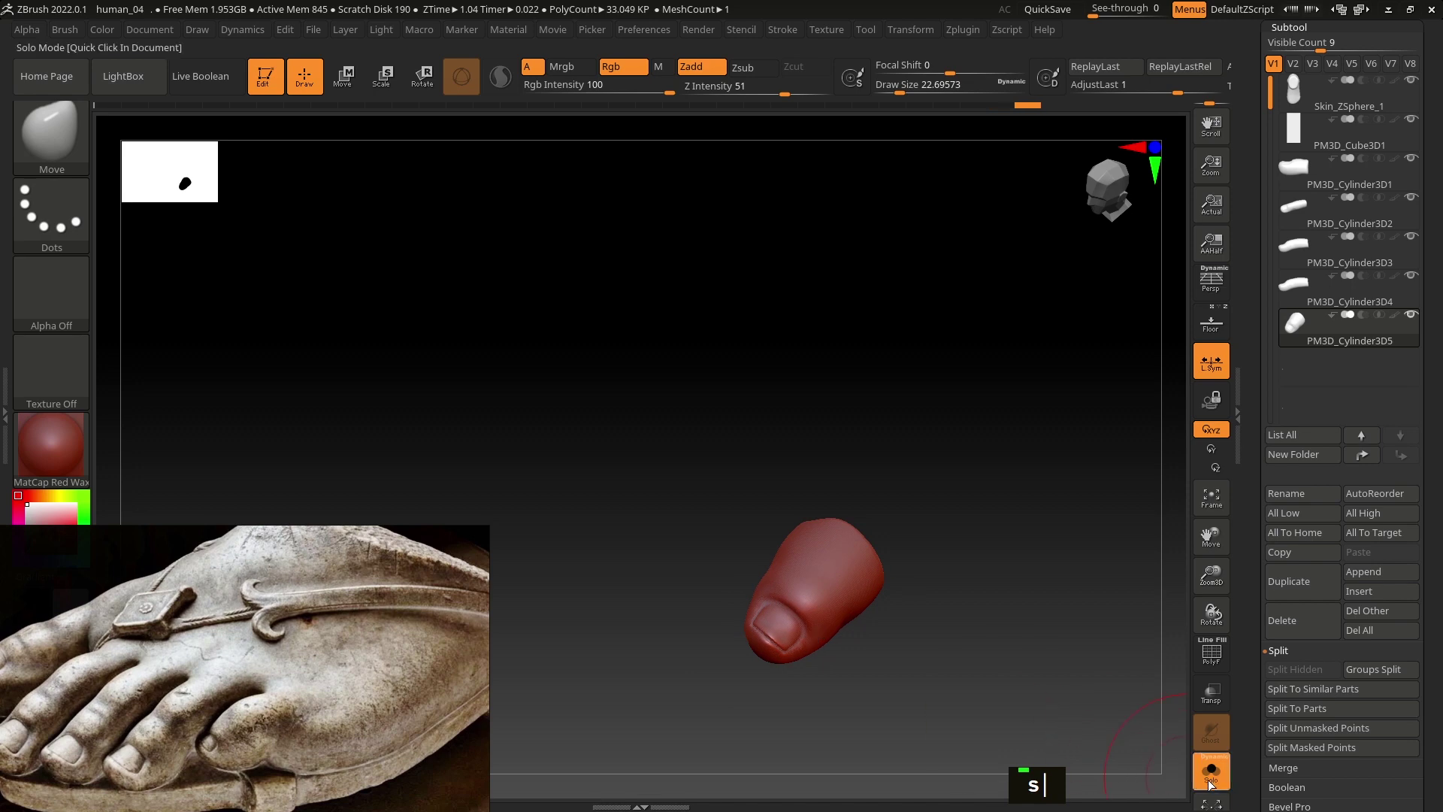
key(s)
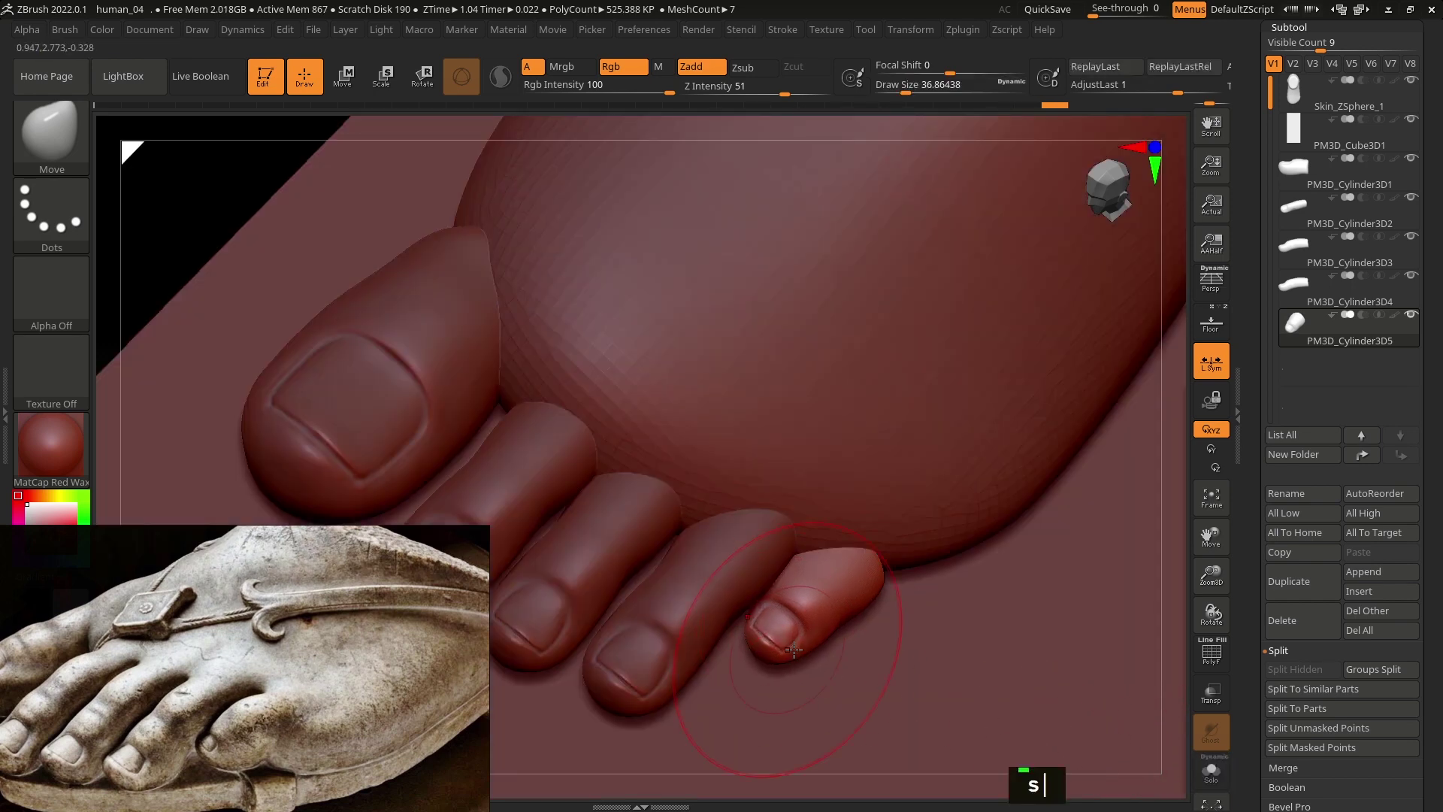
right_click(849, 553)
double_click(885, 546)
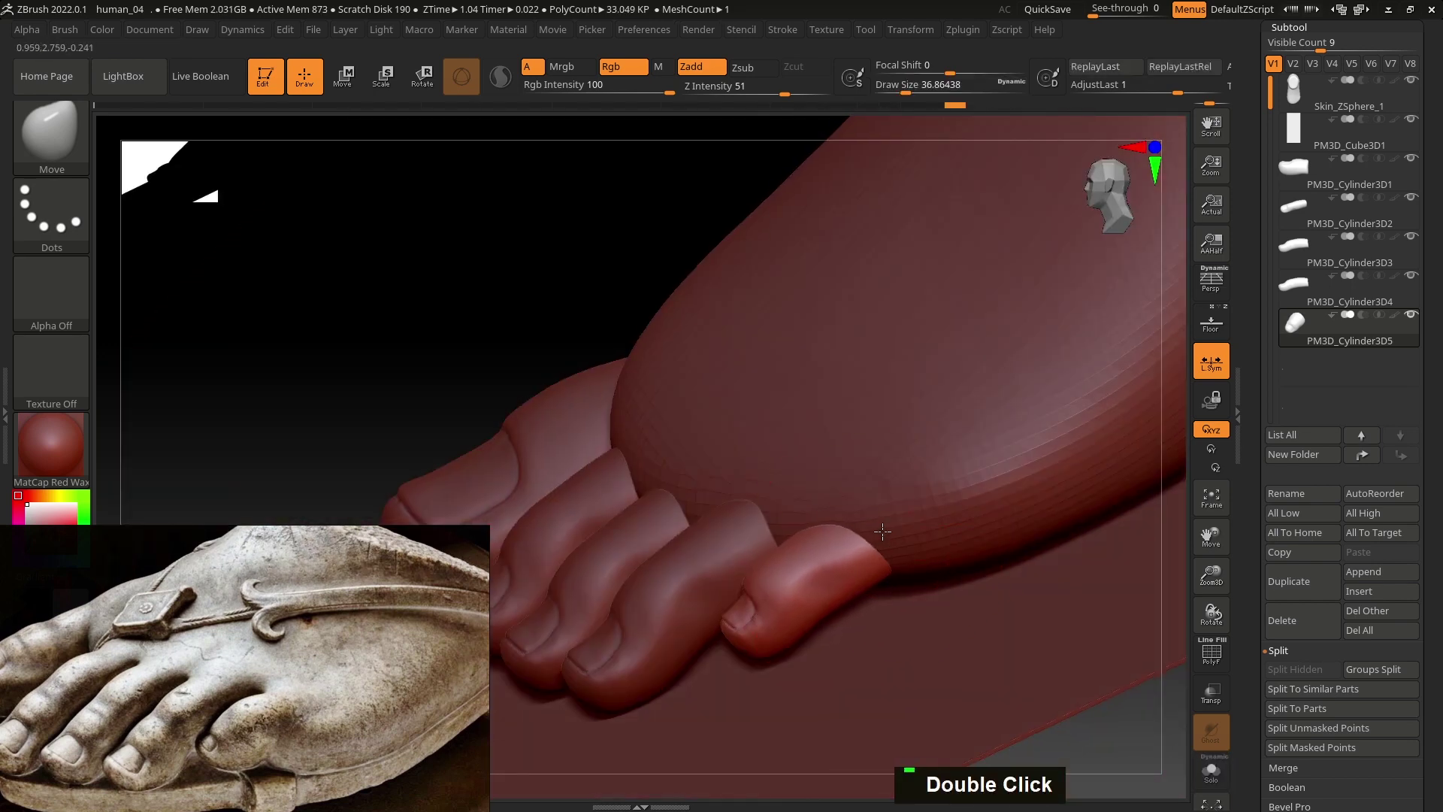
right_click(909, 585)
click(917, 552)
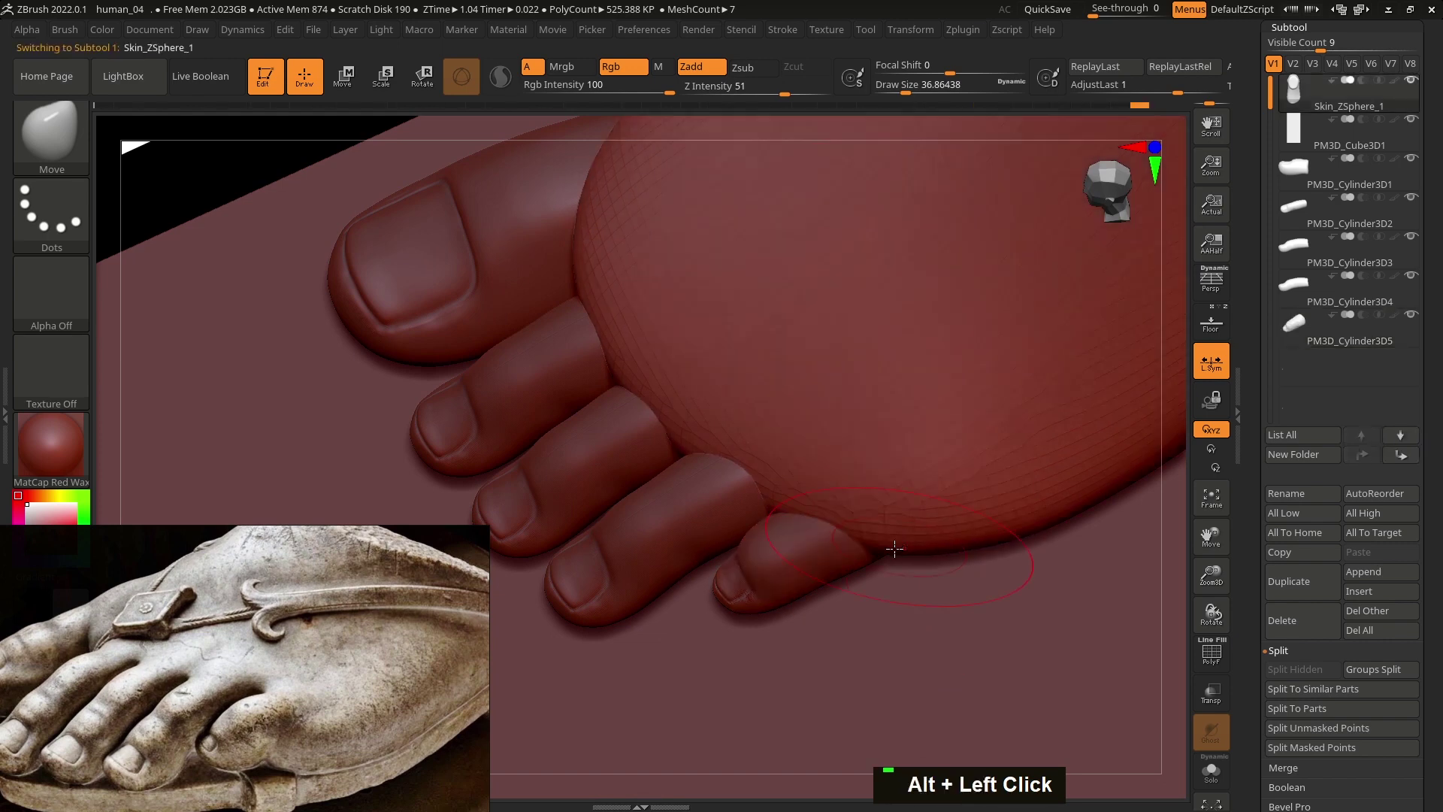
right_click(885, 518)
right_click(961, 542)
Step: Push the foot's edge in beside the little toe with the Move brush so it tucks under
click(913, 549)
key(w)
text(sxxxxxxx)
right_click(906, 540)
click(1035, 529)
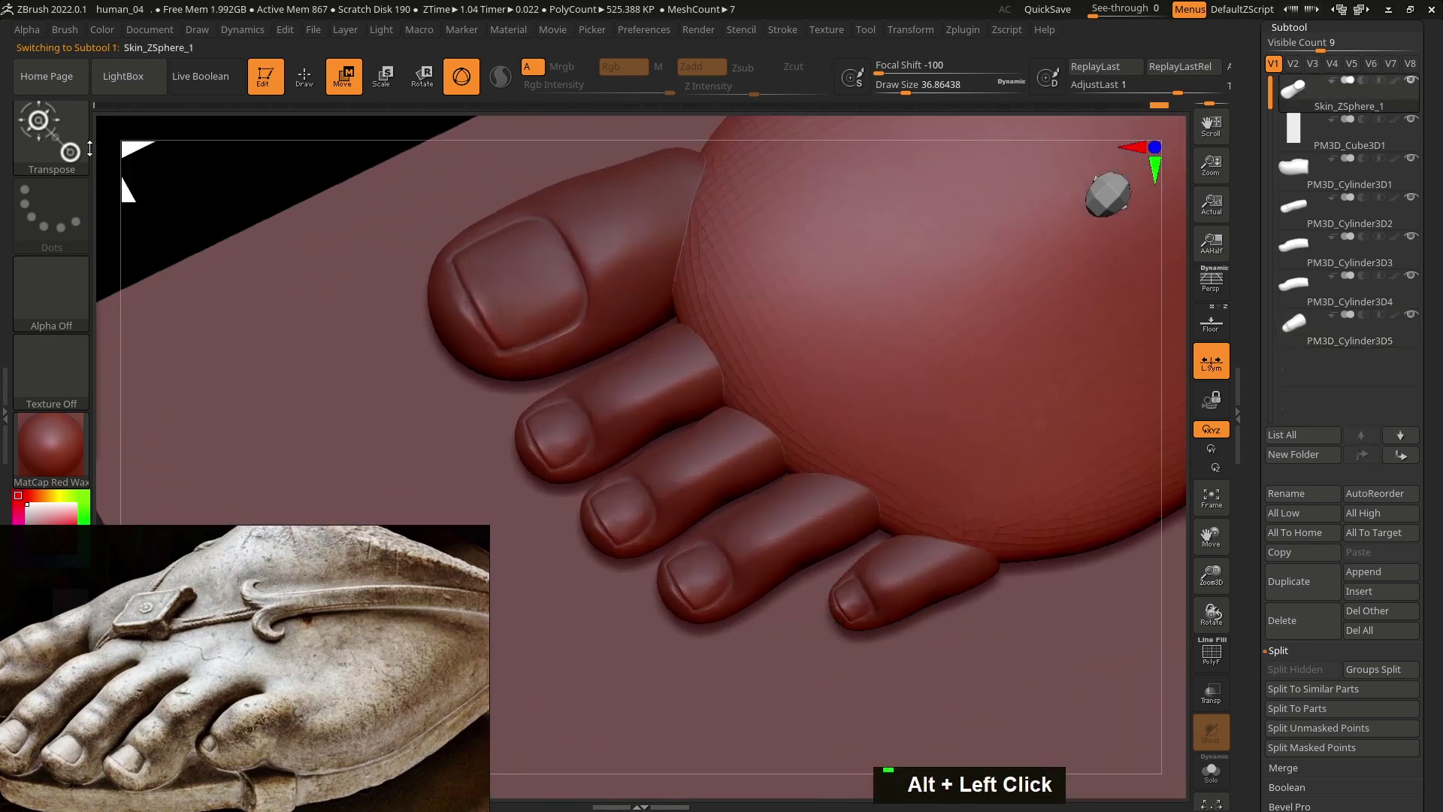
text(s)
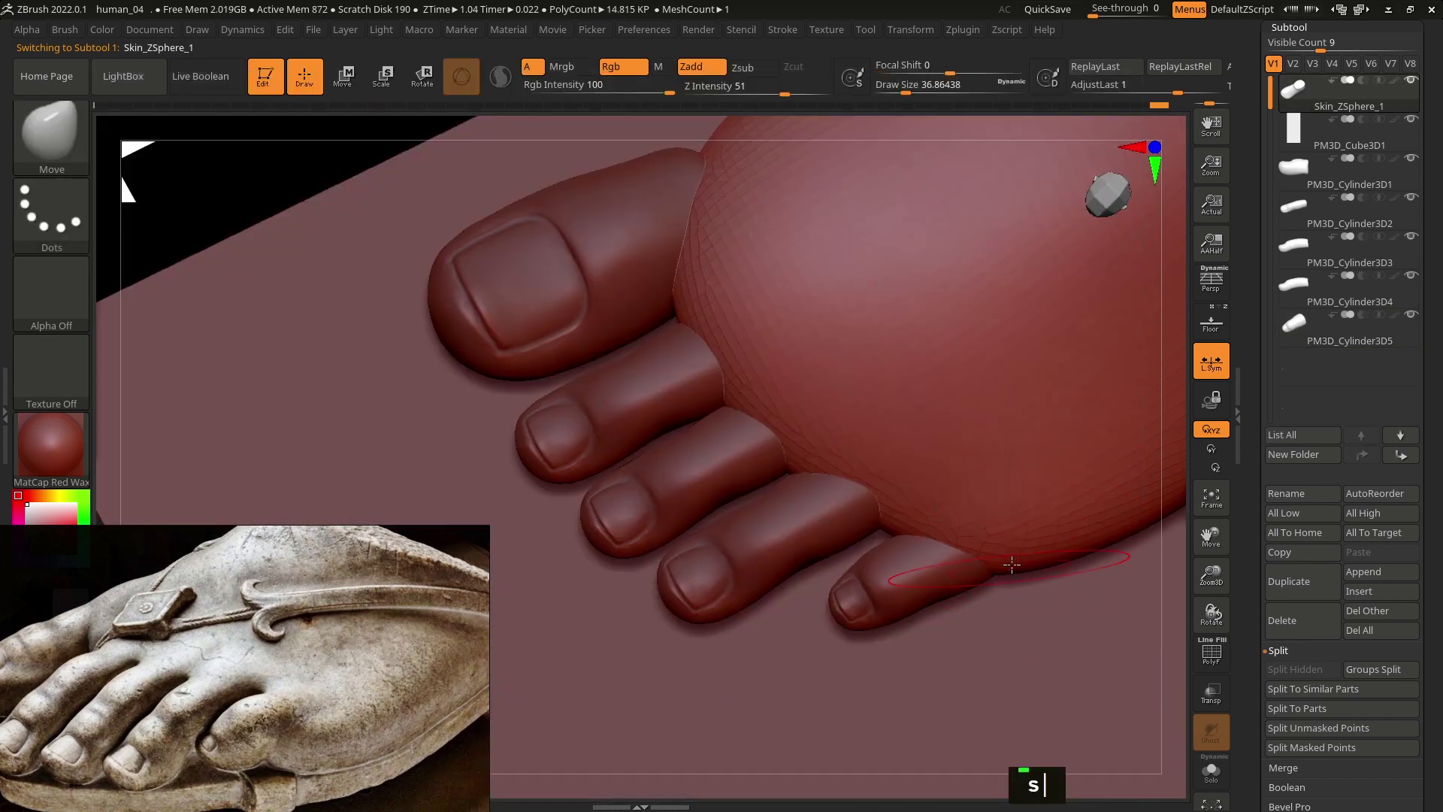
click(802, 500)
Step: Nudge the middle toe pieces into place with transpose, undoing a misplaced move
text(w)
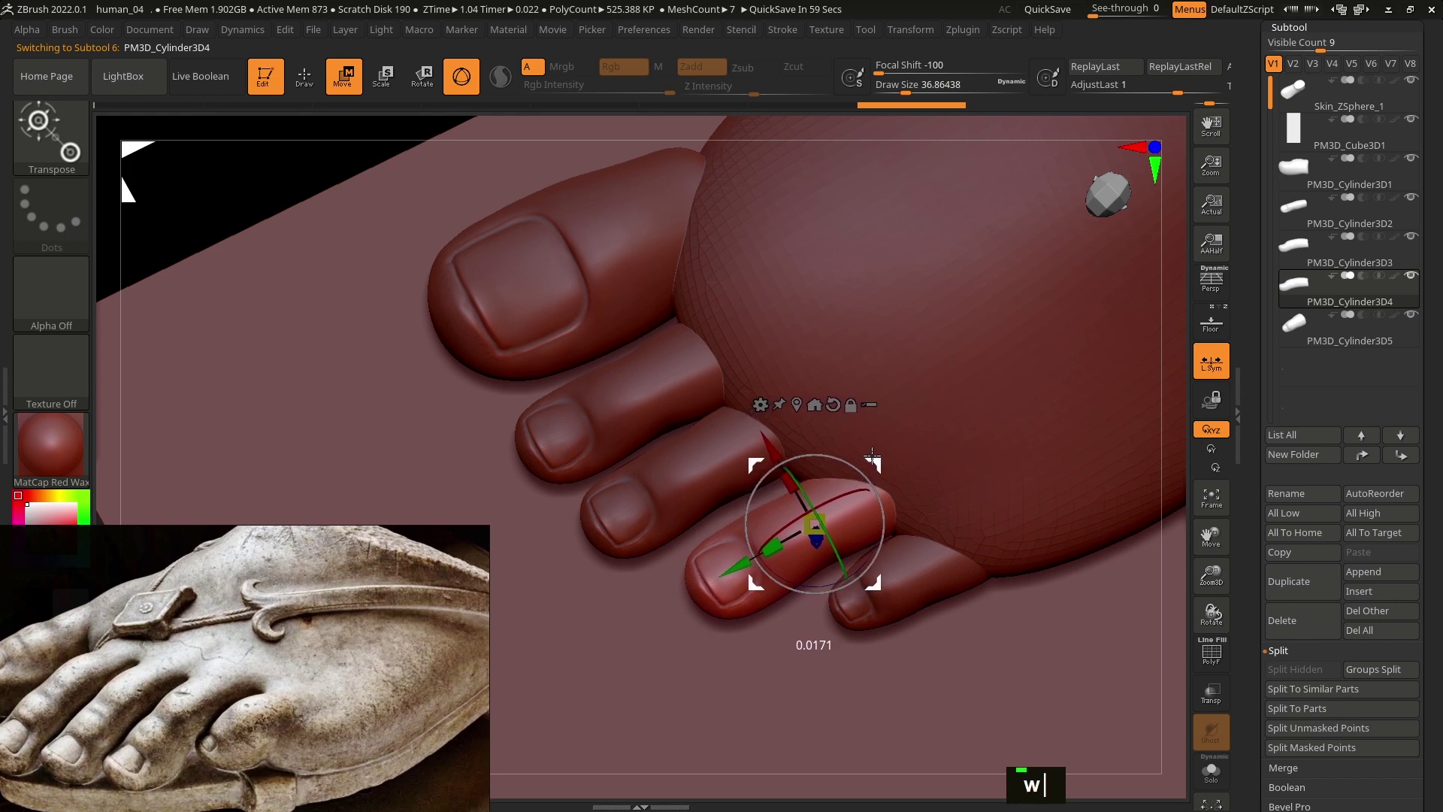
key(w)
click(694, 467)
click(652, 393)
key(ctrl+z)
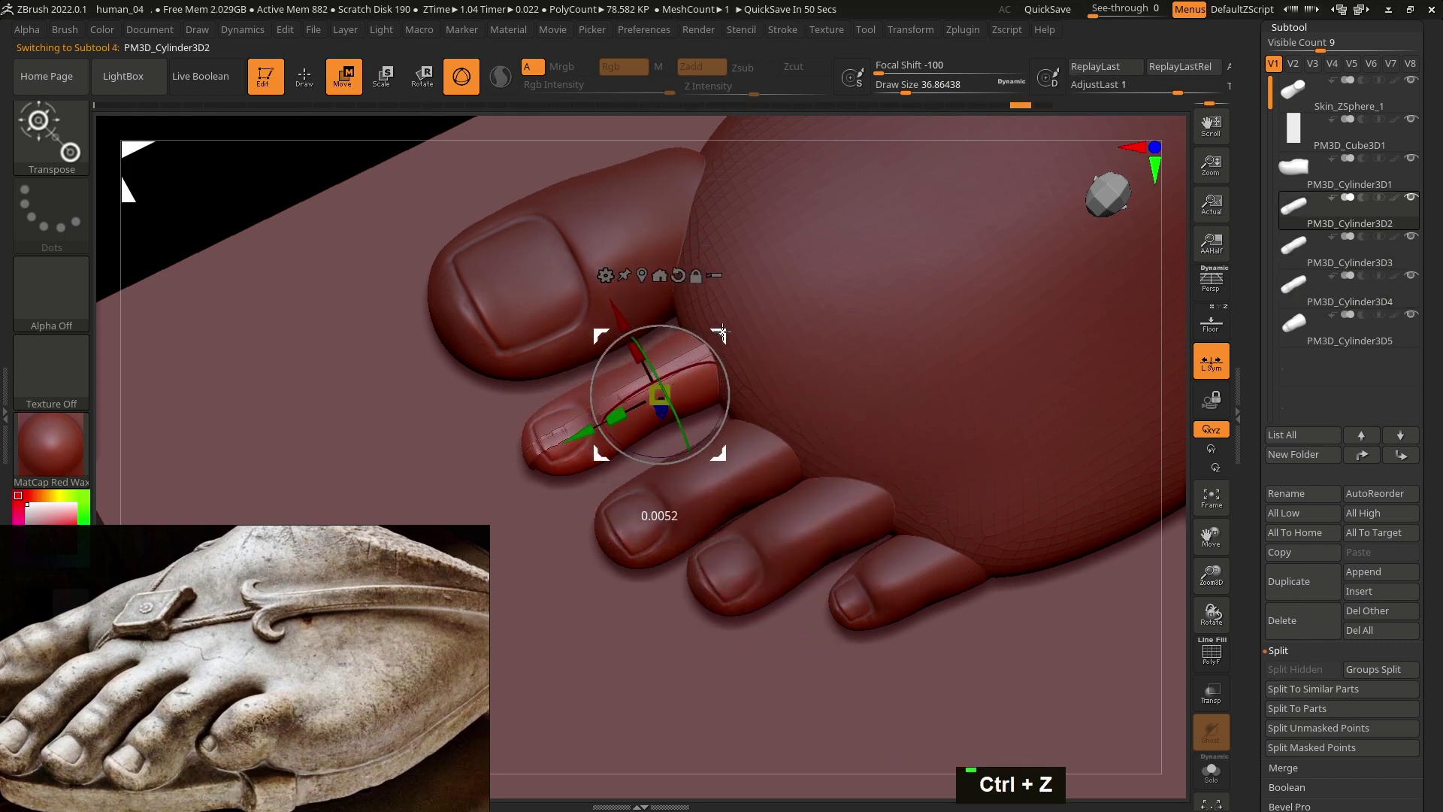
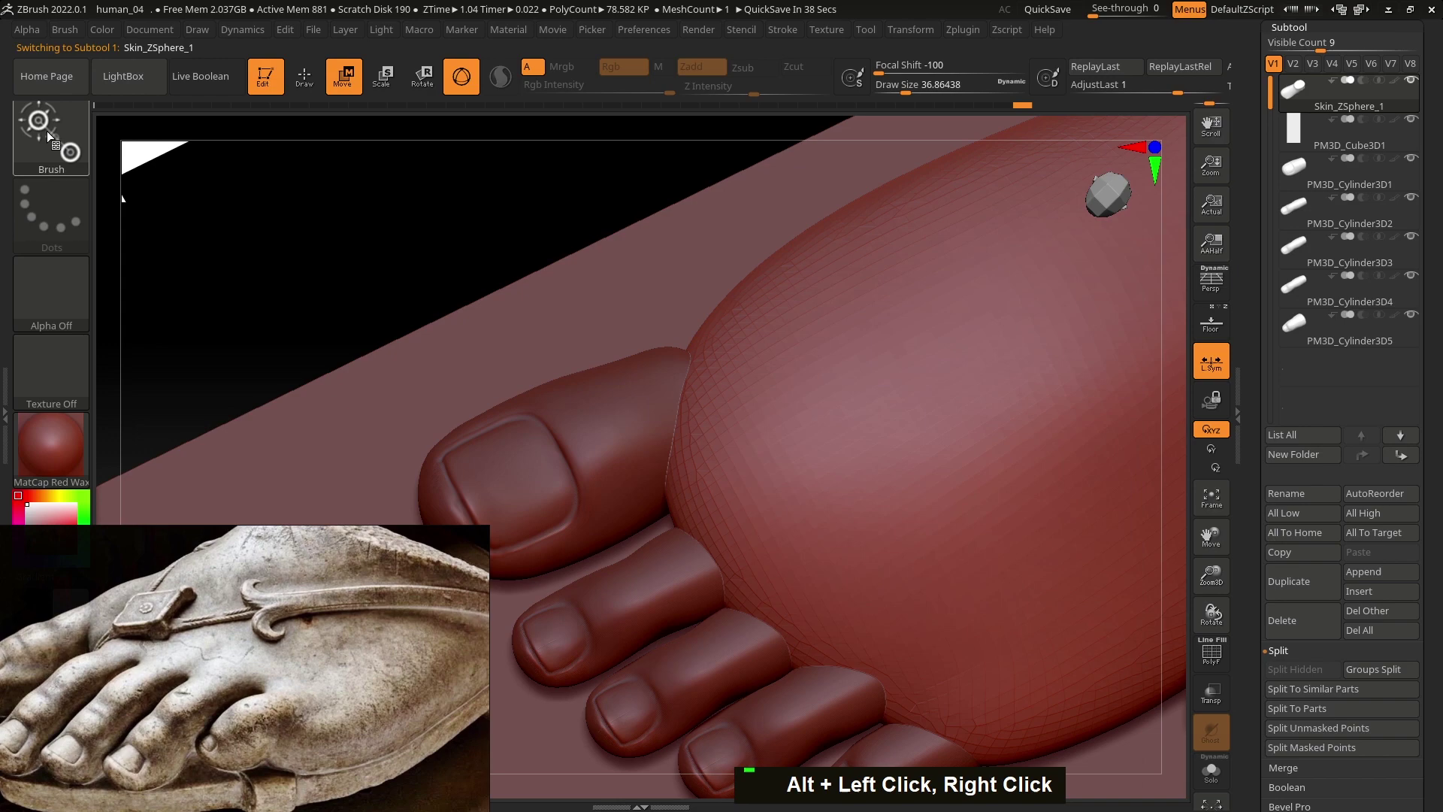
Step: Shape the forefoot around the toes with the Move brush, inspecting from all sides
text(s)
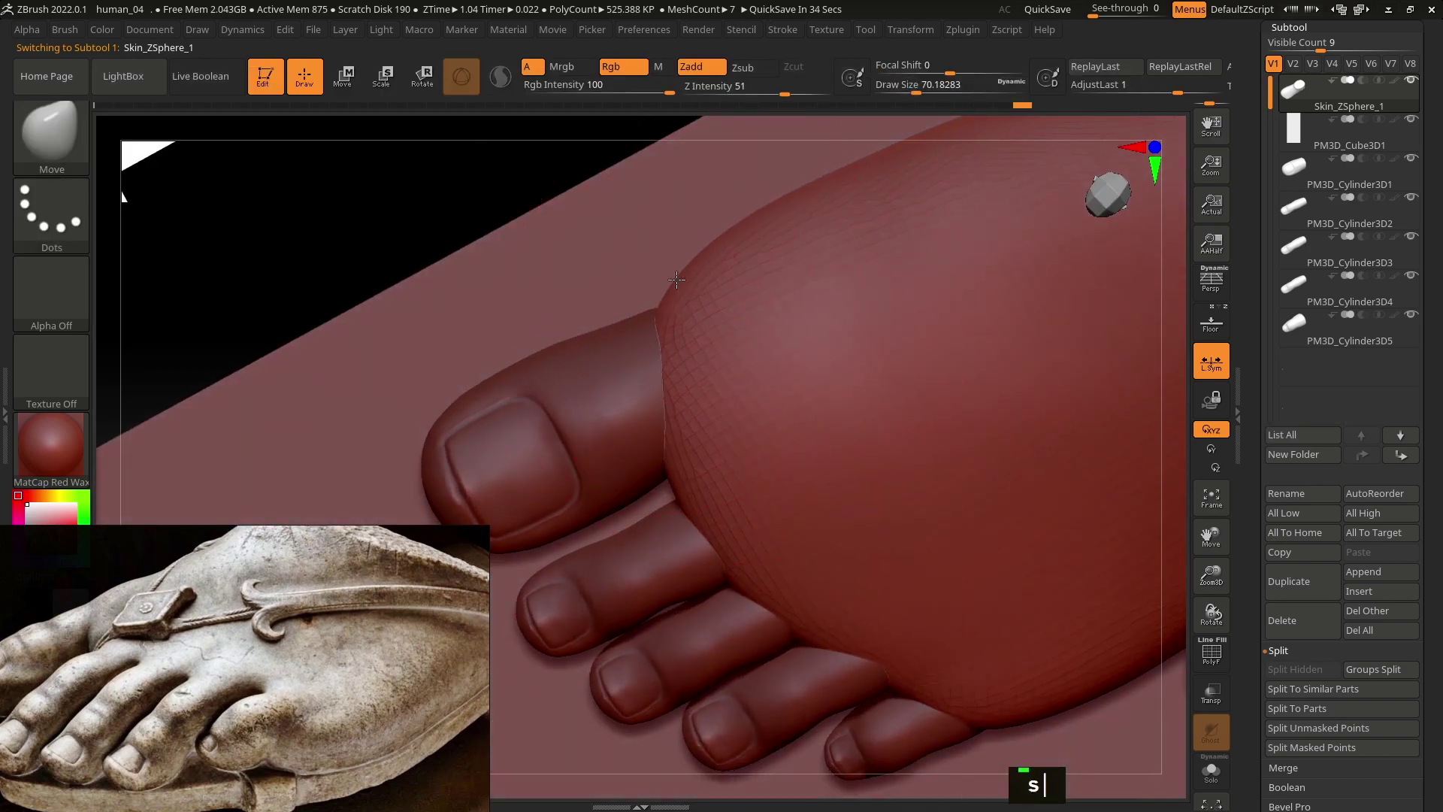
right_click(771, 338)
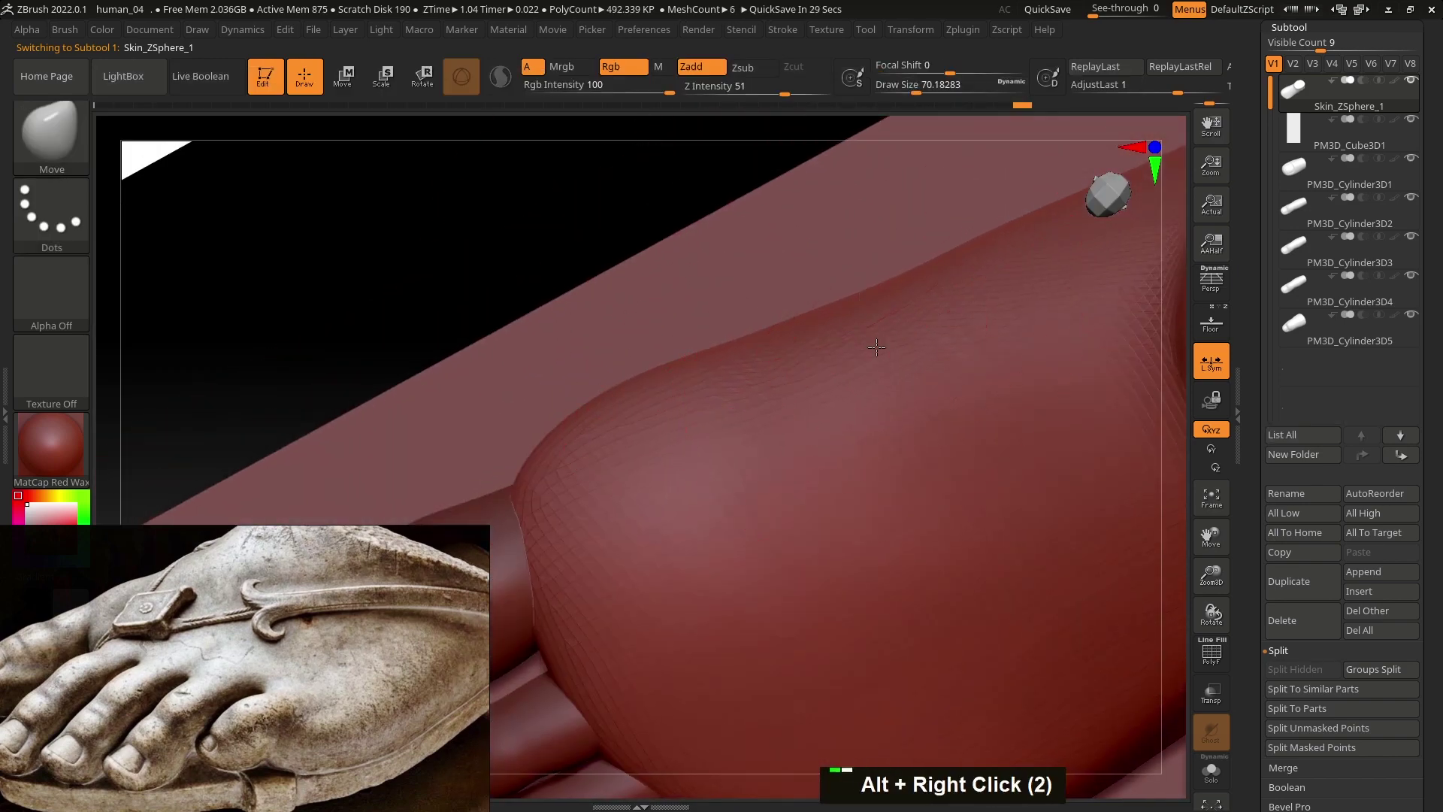
text(s)
double_click(753, 623)
right_click(836, 623)
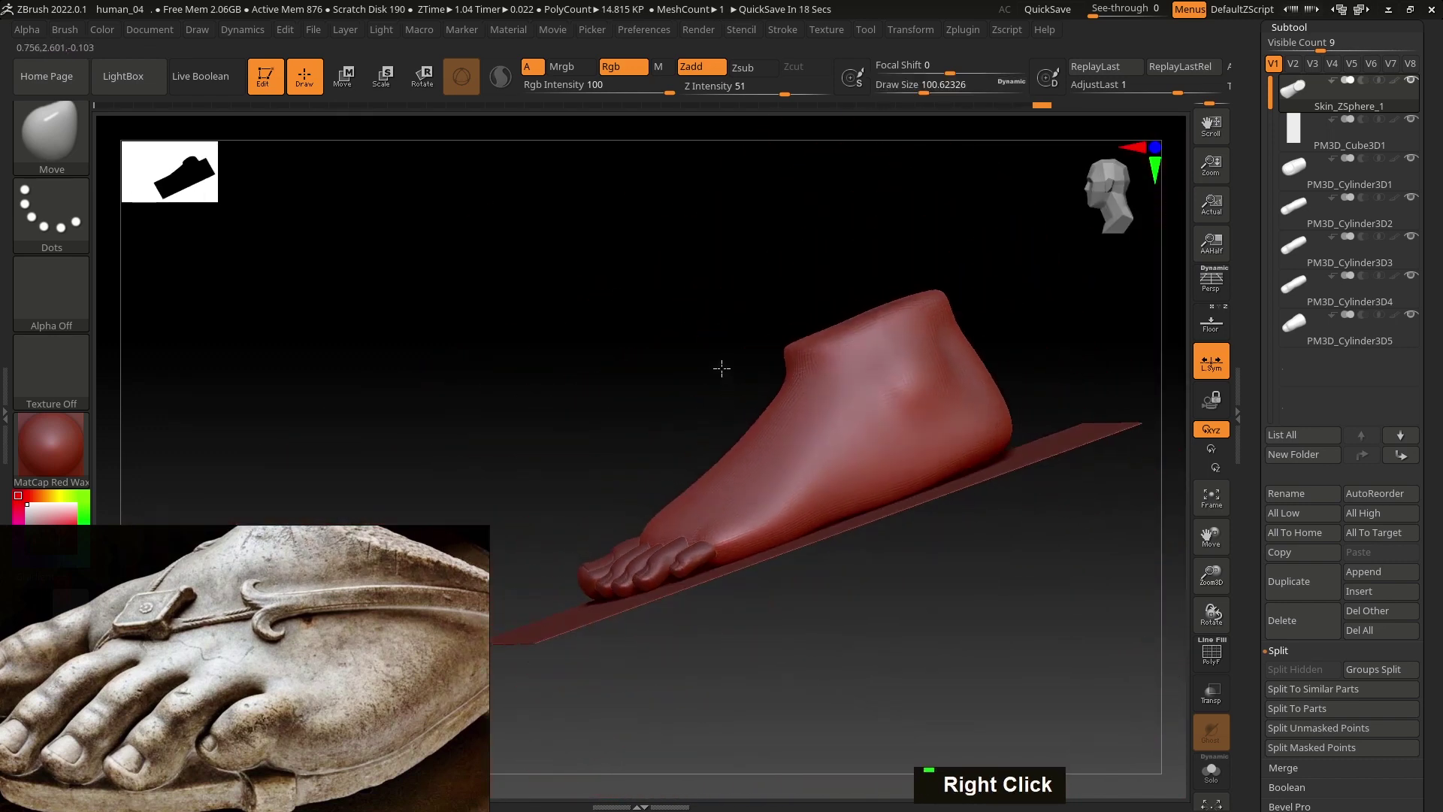
right_click(623, 476)
right_click(622, 613)
right_click(627, 526)
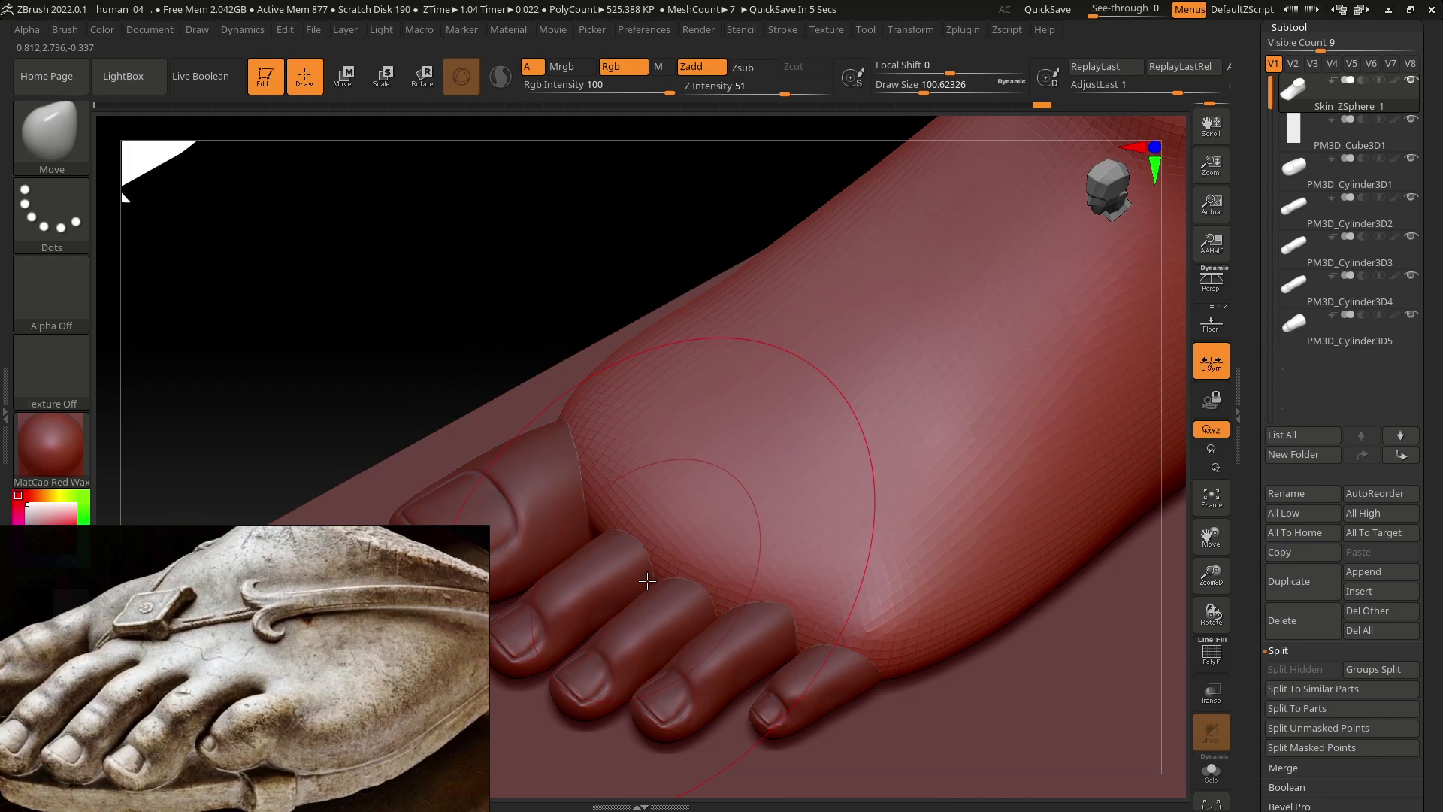
Step: Save the project as human_04 and bring up the foot's Geometry DynaMesh settings
key(ctrl+s)
key(ctrl+s)
key(ctrl+d)
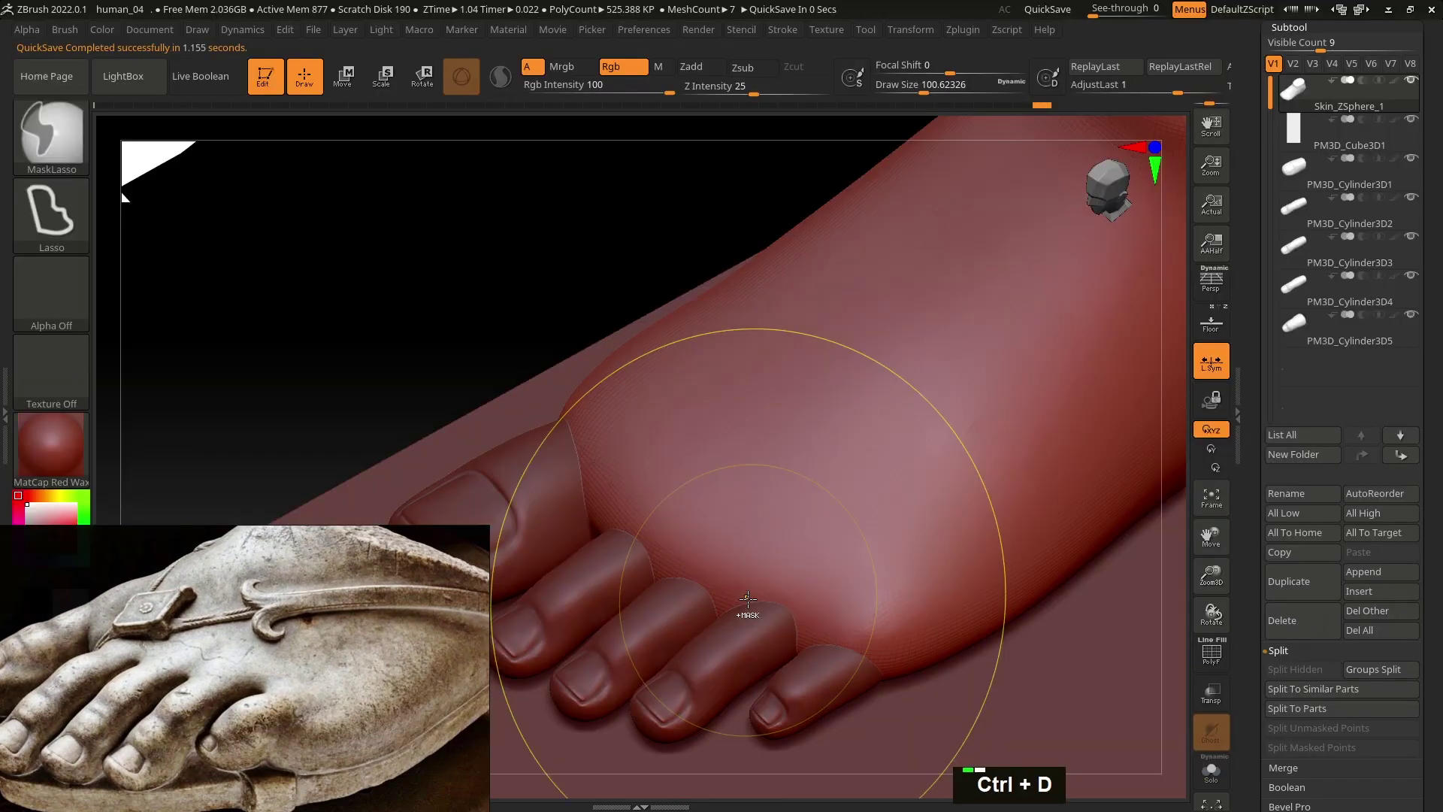
click(750, 596)
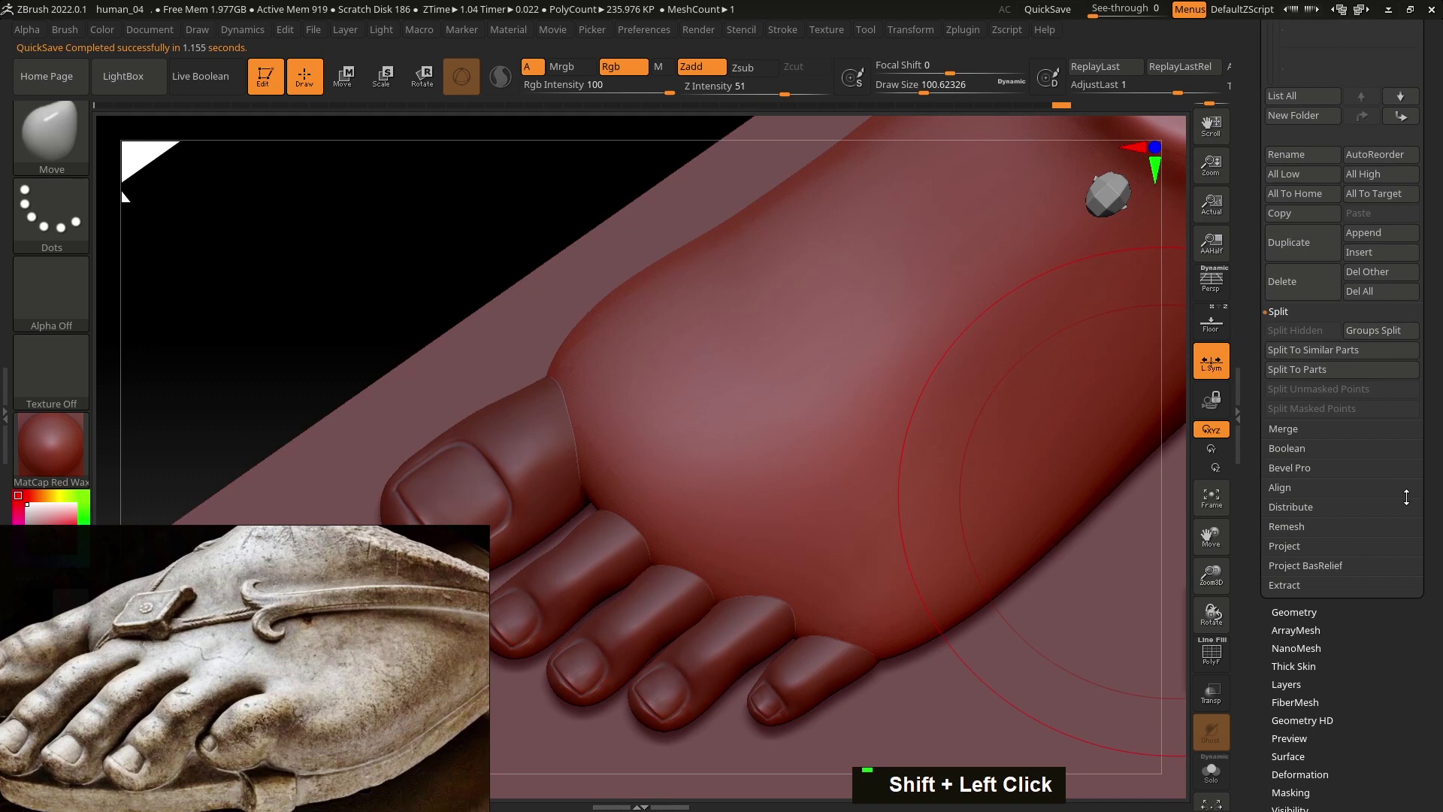